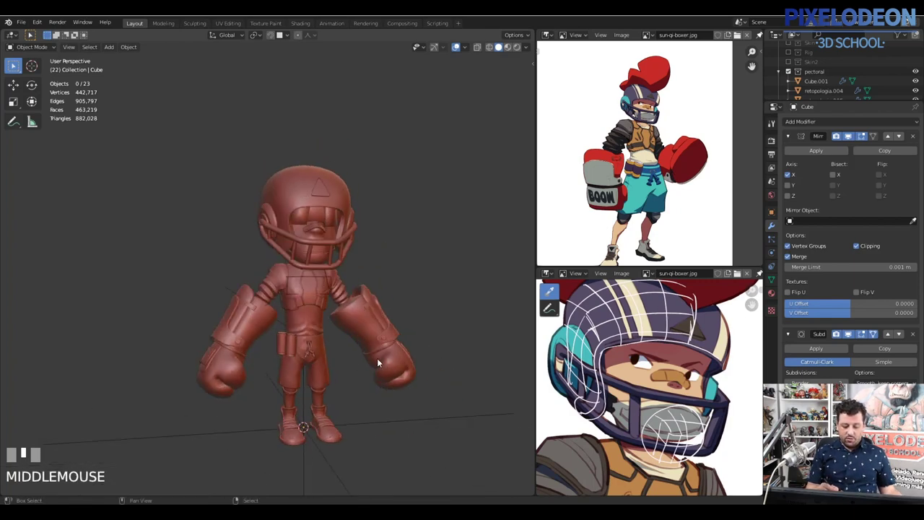
Step: Toggle wireframe and box-select all 23 boxer pieces in the viewport
{"action": "key", "text": "z"}
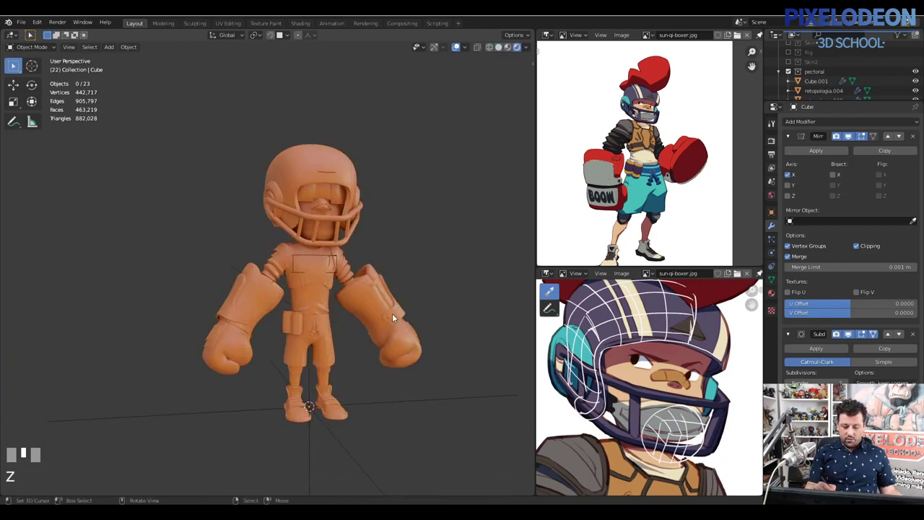
{"action": "left_click_drag", "start_coordinate": [456, 49], "coordinate": [387, 290]}
{"action": "left_click_drag", "start_coordinate": [387, 290], "coordinate": [455, 68]}
{"action": "left_click", "coordinate": [455, 67]}
{"action": "key", "text": "z"}
{"action": "left_click_drag", "start_coordinate": [388, 294], "coordinate": [387, 313]}
{"action": "right_click", "coordinate": [387, 312]}
Step: Duplicate every selected piece with Shift+D and start moving the copies to a new collection
{"action": "left_click_drag", "start_coordinate": [386, 319], "coordinate": [406, 299]}
{"action": "key", "text": "shift+d"}
{"action": "right_click", "coordinate": [406, 299]}
{"action": "key", "text": "m"}
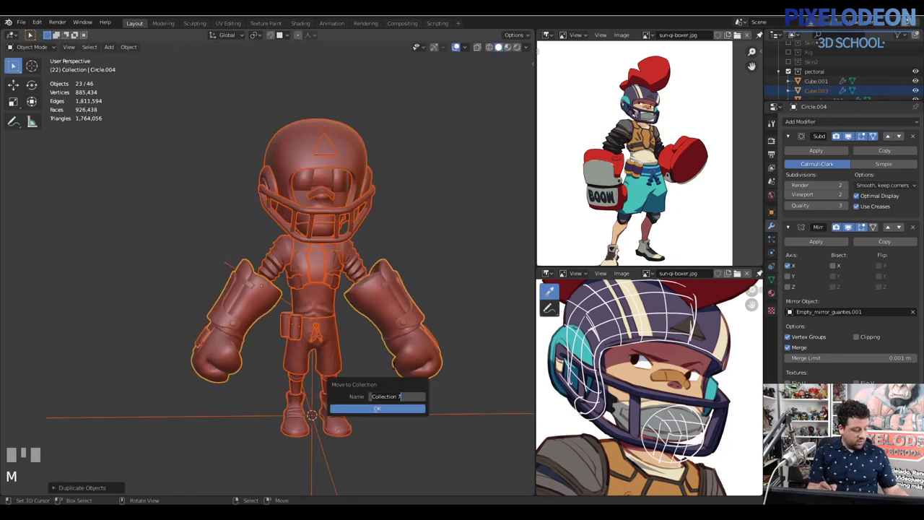
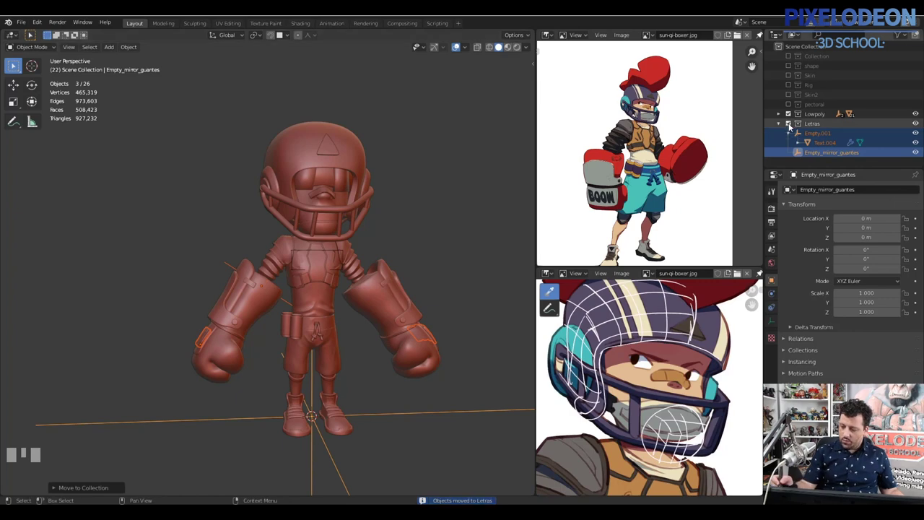
Step: Exclude the Letras collection from the scene in the Outliner
{"action": "left_click", "coordinate": [784, 143]}
Step: Select the mirrored boxing gloves object in the viewport
{"action": "right_click", "coordinate": [405, 302]}
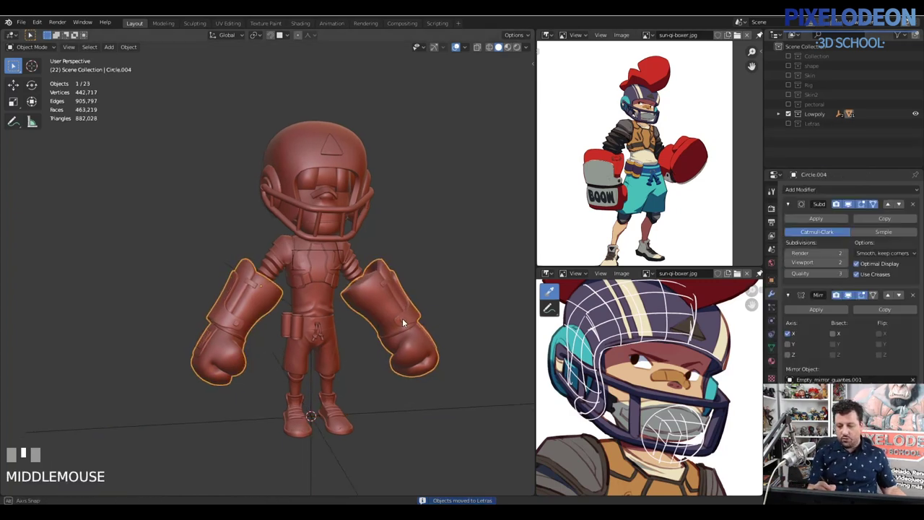
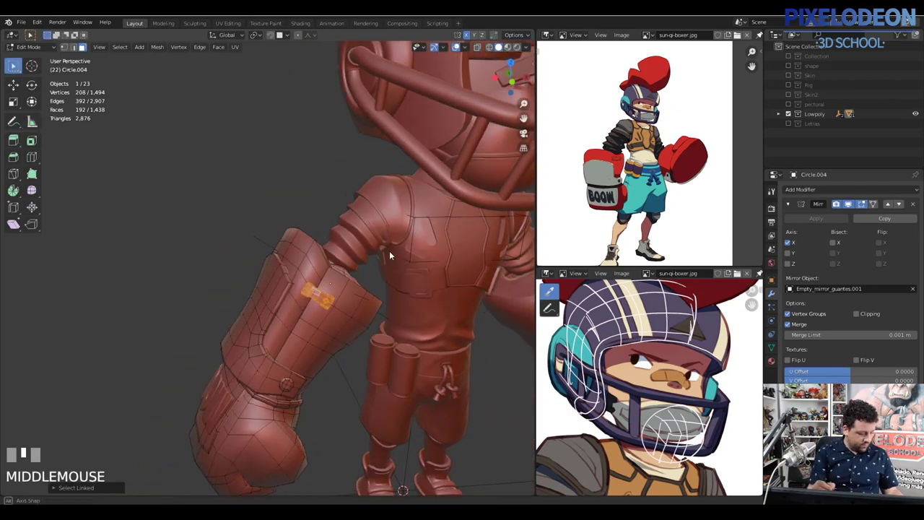
Step: Delete the marked cuff faces, then select extra edge loops and dissolve them with Ctrl+X
{"action": "key", "text": "x"}
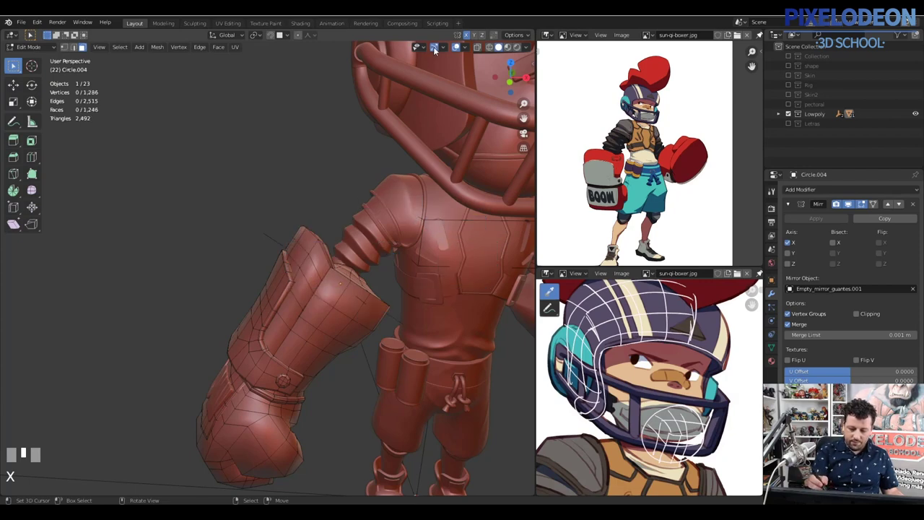
{"action": "left_click_drag", "start_coordinate": [437, 46], "coordinate": [367, 286]}
{"action": "left_click_drag", "start_coordinate": [366, 285], "coordinate": [401, 201]}
{"action": "right_click", "coordinate": [401, 201]}
{"action": "left_click_drag", "start_coordinate": [409, 215], "coordinate": [418, 178]}
{"action": "key", "text": "2"}
{"action": "right_click", "coordinate": [417, 178]}
{"action": "left_click_drag", "start_coordinate": [395, 200], "coordinate": [398, 302]}
{"action": "right_click", "coordinate": [398, 303]}
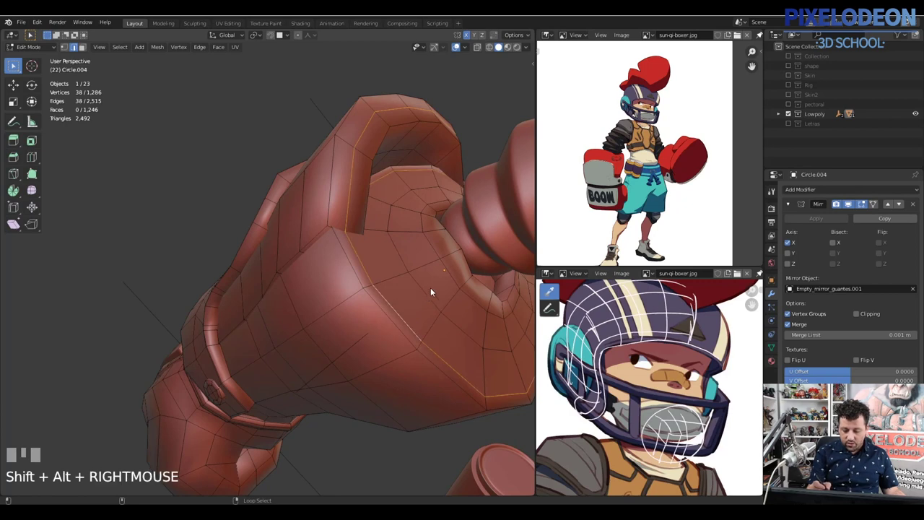
{"action": "right_click", "coordinate": [453, 272]}
{"action": "key", "text": "ctrl+x"}
Step: Select the vertices around the cuff's octagonal button for the next cleanup
{"action": "left_click_drag", "start_coordinate": [454, 274], "coordinate": [366, 293]}
{"action": "right_click", "coordinate": [366, 293]}
{"action": "right_click", "coordinate": [366, 308]}
{"action": "right_click", "coordinate": [353, 321]}
{"action": "right_click", "coordinate": [340, 303]}
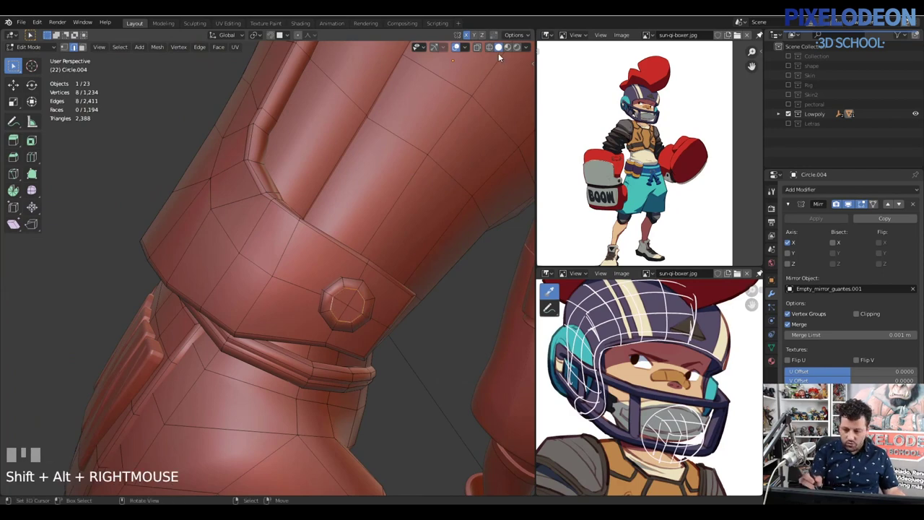
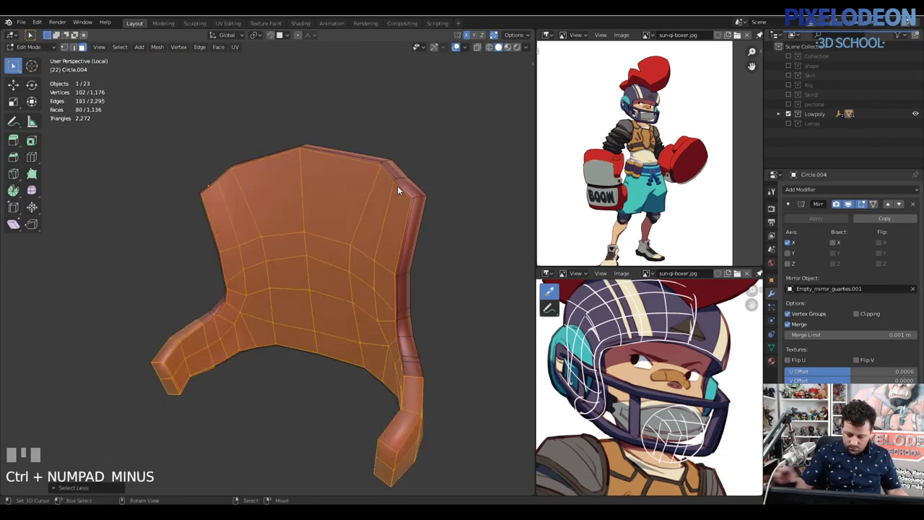
Step: Circle-select surplus armor-plate geometry, grow the selection, delete it and unhide the rest
{"action": "right_click", "coordinate": [421, 377]}
{"action": "left_click_drag", "start_coordinate": [392, 415], "coordinate": [273, 378]}
{"action": "key", "text": "c"}
{"action": "right_click", "coordinate": [273, 378]}
{"action": "left_click_drag", "start_coordinate": [308, 376], "coordinate": [260, 356]}
{"action": "key", "text": "c"}
{"action": "right_click", "coordinate": [260, 355]}
{"action": "left_click_drag", "start_coordinate": [303, 343], "coordinate": [405, 394]}
{"action": "key", "text": "ctrl+KP_Add"}
{"action": "right_click", "coordinate": [405, 394]}
{"action": "left_click_drag", "start_coordinate": [399, 380], "coordinate": [360, 255]}
{"action": "key", "text": "x"}
{"action": "key", "text": "alt+h"}
Step: Pick further stray elements and select their linked geometry on the armor plate
{"action": "right_click", "coordinate": [360, 255]}
{"action": "left_click_drag", "start_coordinate": [394, 252], "coordinate": [401, 236]}
{"action": "right_click", "coordinate": [401, 236]}
{"action": "left_click_drag", "start_coordinate": [425, 249], "coordinate": [317, 225]}
{"action": "right_click", "coordinate": [317, 225]}
{"action": "key", "text": "l"}
{"action": "left_click_drag", "start_coordinate": [324, 252], "coordinate": [269, 247]}
{"action": "right_click", "coordinate": [269, 247]}
{"action": "left_click_drag", "start_coordinate": [287, 242], "coordinate": [366, 299]}
{"action": "right_click", "coordinate": [365, 300]}
Step: Orbit around the plate and select the remaining extra vertices along its lower edge
{"action": "left_click_drag", "start_coordinate": [254, 309], "coordinate": [250, 353]}
{"action": "left_click_drag", "start_coordinate": [244, 391], "coordinate": [305, 391]}
{"action": "left_click_drag", "start_coordinate": [329, 384], "coordinate": [345, 347]}
{"action": "right_click", "coordinate": [345, 320]}
{"action": "left_click_drag", "start_coordinate": [280, 332], "coordinate": [279, 355]}
{"action": "right_click", "coordinate": [287, 360]}
{"action": "right_click", "coordinate": [308, 354]}
Step: Delete the selection, unhide the armor, undo a misstep and delete another stray element
{"action": "key", "text": "x"}
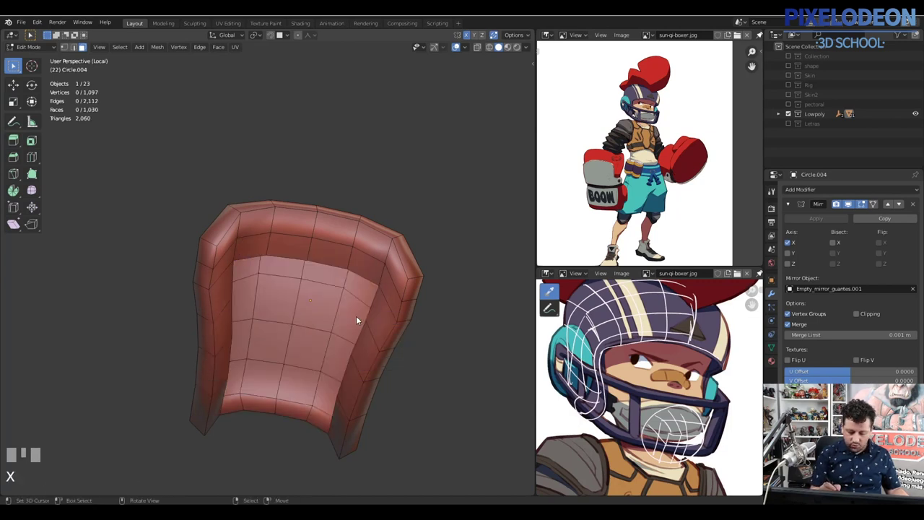
{"action": "middle_click", "coordinate": [369, 321]}
{"action": "key", "text": "alt+h"}
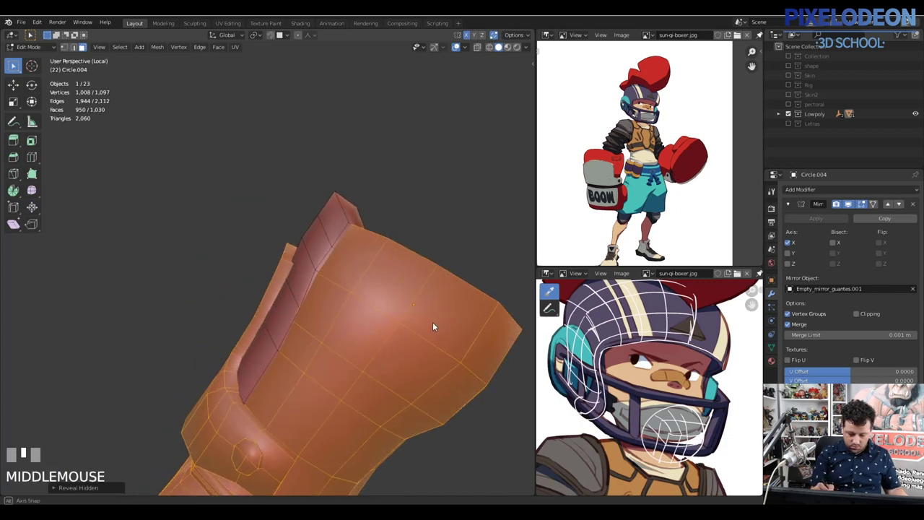
{"action": "key", "text": "ctrl+z"}
{"action": "right_click", "coordinate": [216, 316]}
{"action": "left_click_drag", "start_coordinate": [220, 400], "coordinate": [305, 391]}
{"action": "left_click_drag", "start_coordinate": [353, 411], "coordinate": [376, 386]}
{"action": "right_click", "coordinate": [405, 342]}
{"action": "key", "text": "x"}
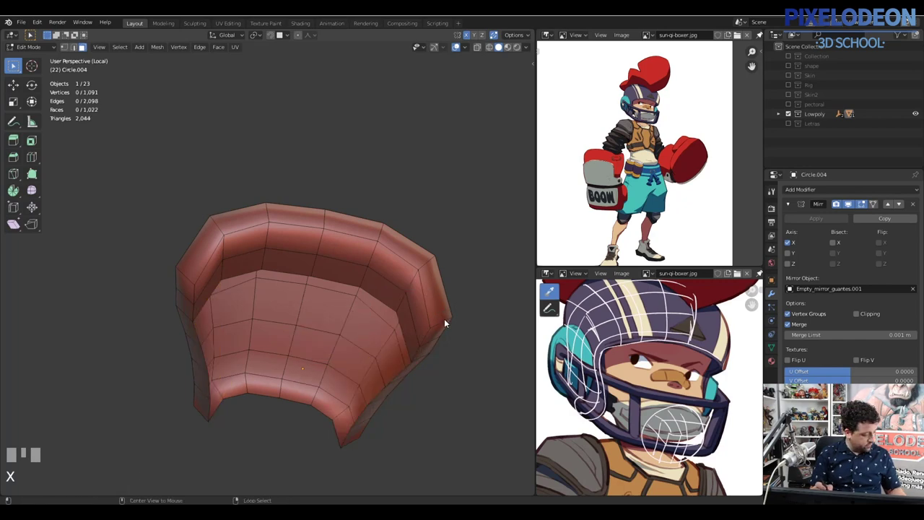
Step: Select an edge loop on the glove and slide it into place with Ctrl+R
{"action": "left_click_drag", "start_coordinate": [415, 331], "coordinate": [334, 357]}
{"action": "right_click", "coordinate": [334, 356]}
{"action": "left_click_drag", "start_coordinate": [378, 350], "coordinate": [293, 331]}
{"action": "key", "text": "ctrl+r"}
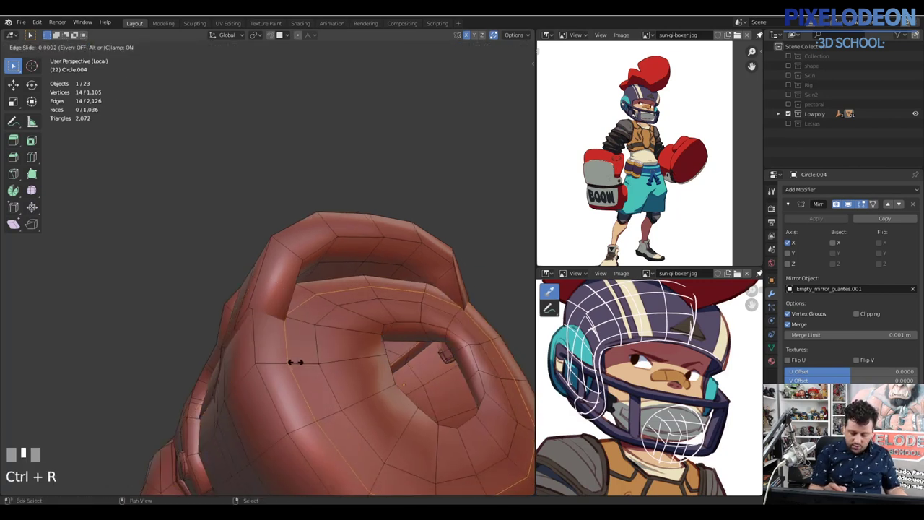
{"action": "left_click", "coordinate": [336, 356]}
{"action": "middle_click", "coordinate": [353, 360]}
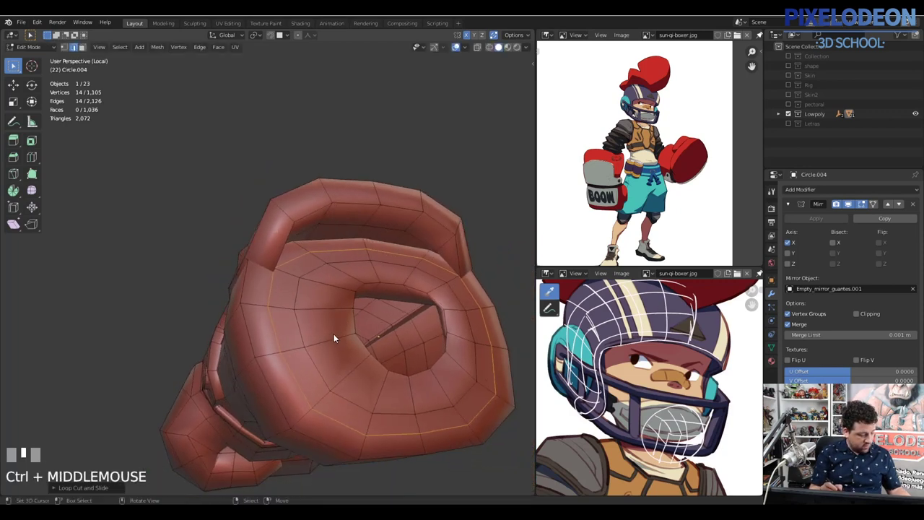
Step: In face mode, select a ring of inner cuff faces one by one and delete them
{"action": "right_click", "coordinate": [275, 252]}
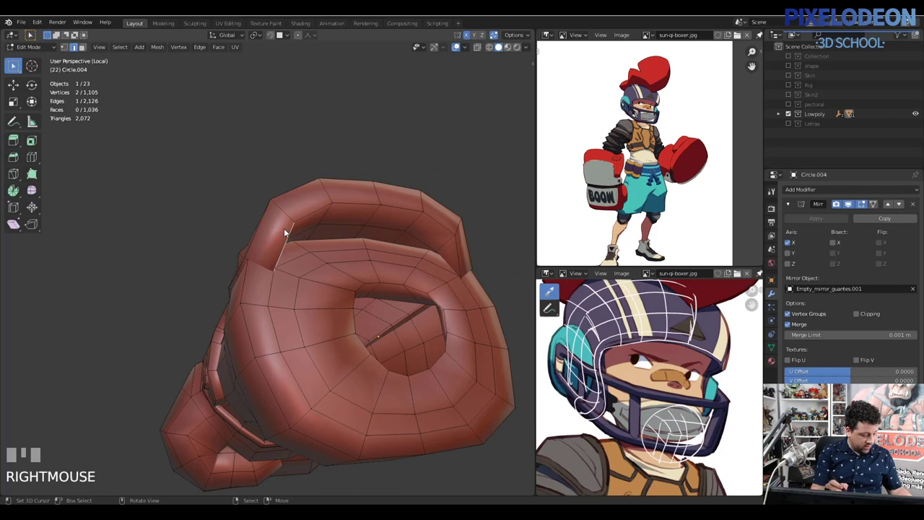
{"action": "key", "text": "3"}
{"action": "right_click", "coordinate": [291, 214]}
{"action": "left_click_drag", "start_coordinate": [278, 238], "coordinate": [289, 218]}
{"action": "right_click", "coordinate": [334, 197]}
{"action": "left_click_drag", "start_coordinate": [377, 196], "coordinate": [402, 197]}
{"action": "right_click", "coordinate": [432, 206]}
{"action": "right_click", "coordinate": [449, 218]}
{"action": "right_click", "coordinate": [463, 256]}
{"action": "left_click_drag", "start_coordinate": [431, 277], "coordinate": [296, 258]}
{"action": "key", "text": "x"}
Step: Select linked geometry around the cuff rim while orbiting to find leftover faces
{"action": "right_click", "coordinate": [296, 258]}
{"action": "left_click_drag", "start_coordinate": [287, 274], "coordinate": [262, 202]}
{"action": "right_click", "coordinate": [262, 203]}
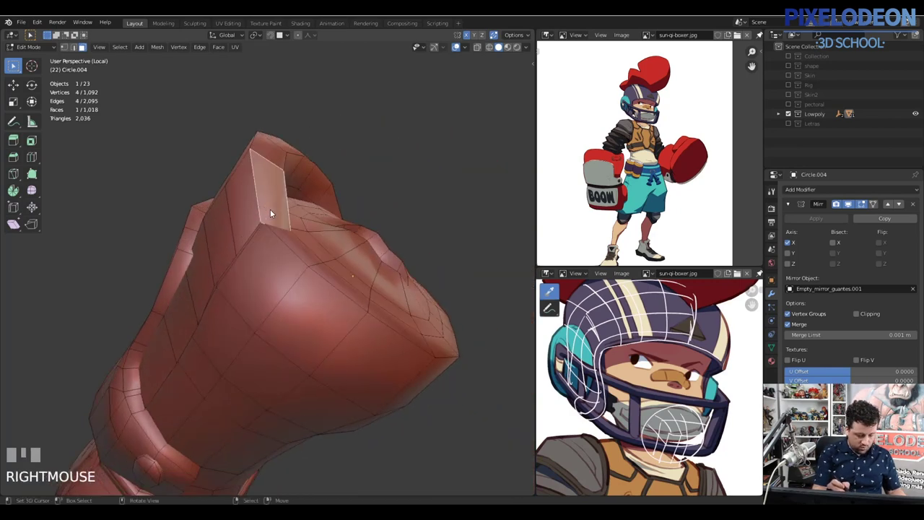
{"action": "key", "text": "l"}
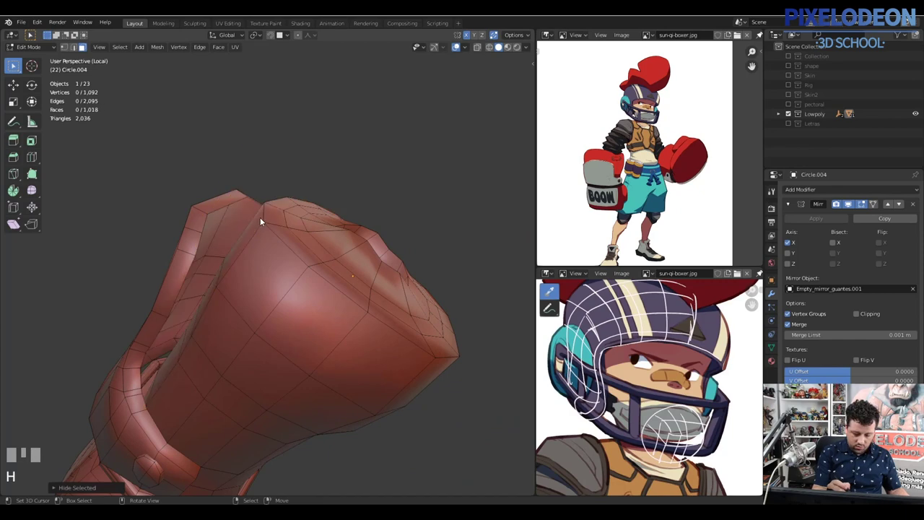
{"action": "left_click_drag", "start_coordinate": [258, 232], "coordinate": [280, 239]}
{"action": "left_click_drag", "start_coordinate": [308, 291], "coordinate": [99, 415]}
{"action": "right_click", "coordinate": [99, 415]}
{"action": "left_click_drag", "start_coordinate": [223, 267], "coordinate": [278, 278]}
{"action": "right_click", "coordinate": [278, 278]}
{"action": "key", "text": "l"}
{"action": "left_click_drag", "start_coordinate": [166, 210], "coordinate": [218, 212]}
{"action": "left_click_drag", "start_coordinate": [192, 238], "coordinate": [380, 219]}
{"action": "left_click_drag", "start_coordinate": [379, 219], "coordinate": [379, 261]}
{"action": "left_click_drag", "start_coordinate": [373, 315], "coordinate": [380, 325]}
{"action": "right_click", "coordinate": [381, 325]}
{"action": "left_click_drag", "start_coordinate": [402, 317], "coordinate": [291, 334]}
Step: Undo, reselect the stray rim faces from several angles and delete them
{"action": "key", "text": "ctrl+z"}
{"action": "right_click", "coordinate": [291, 335]}
{"action": "left_click_drag", "start_coordinate": [328, 319], "coordinate": [362, 328]}
{"action": "right_click", "coordinate": [362, 328]}
{"action": "right_click", "coordinate": [191, 334]}
{"action": "left_click_drag", "start_coordinate": [219, 338], "coordinate": [271, 329]}
{"action": "left_click_drag", "start_coordinate": [319, 307], "coordinate": [283, 316]}
{"action": "left_click_drag", "start_coordinate": [227, 317], "coordinate": [206, 299]}
{"action": "left_click_drag", "start_coordinate": [153, 199], "coordinate": [174, 201]}
{"action": "left_click_drag", "start_coordinate": [297, 186], "coordinate": [310, 256]}
{"action": "right_click", "coordinate": [283, 281]}
{"action": "left_click_drag", "start_coordinate": [219, 276], "coordinate": [216, 238]}
{"action": "right_click", "coordinate": [220, 234]}
{"action": "key", "text": "x"}
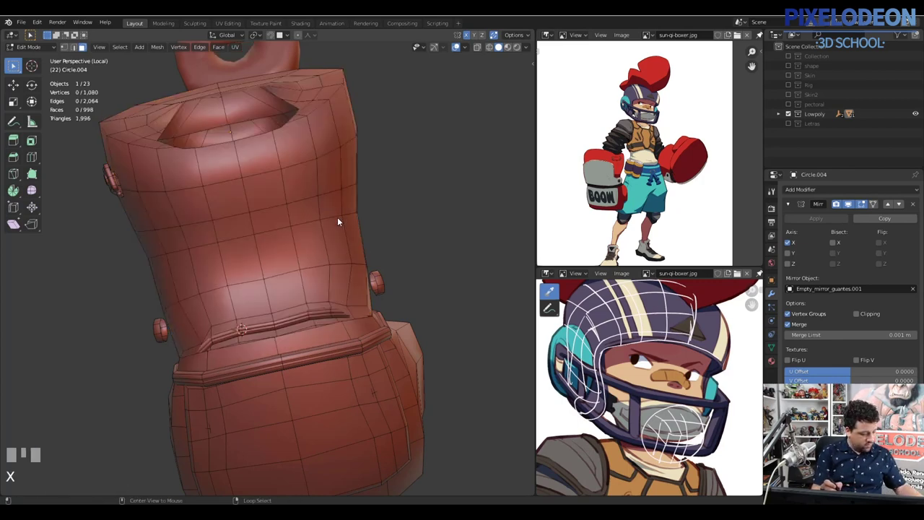
Step: Delete several more inner cuff-rim faces individually, bringing the mesh to 1,073 vertices
{"action": "left_click_drag", "start_coordinate": [354, 234], "coordinate": [158, 289]}
{"action": "right_click", "coordinate": [159, 290]}
{"action": "key", "text": "x"}
{"action": "left_click_drag", "start_coordinate": [428, 321], "coordinate": [350, 292]}
{"action": "right_click", "coordinate": [350, 292]}
{"action": "key", "text": "x"}
{"action": "left_click_drag", "start_coordinate": [364, 301], "coordinate": [293, 263]}
{"action": "left_click_drag", "start_coordinate": [292, 263], "coordinate": [276, 265]}
{"action": "left_click_drag", "start_coordinate": [329, 274], "coordinate": [229, 249]}
{"action": "right_click", "coordinate": [229, 249]}
{"action": "key", "text": "x"}
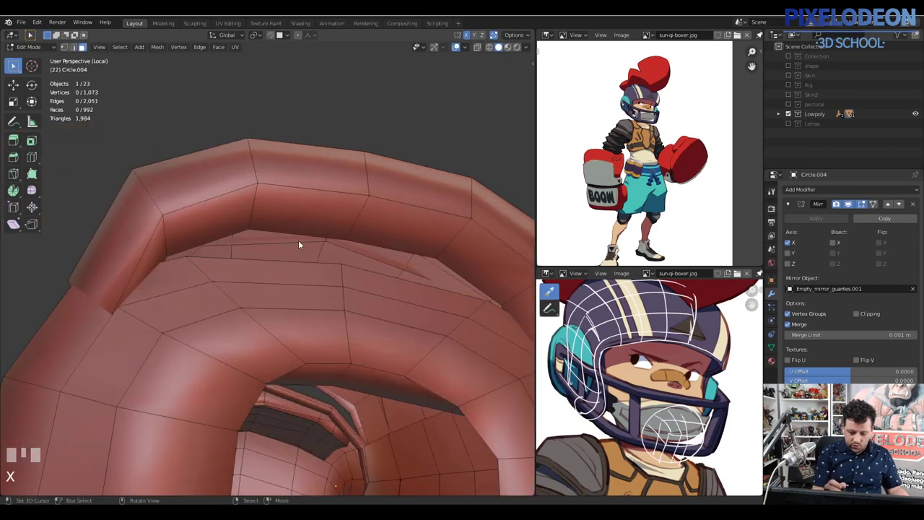
Step: Delete a stray face on the armour rim and merge the two vertices left beside it
{"action": "left_click_drag", "start_coordinate": [277, 278], "coordinate": [206, 295]}
{"action": "right_click", "coordinate": [205, 295]}
{"action": "key", "text": "x"}
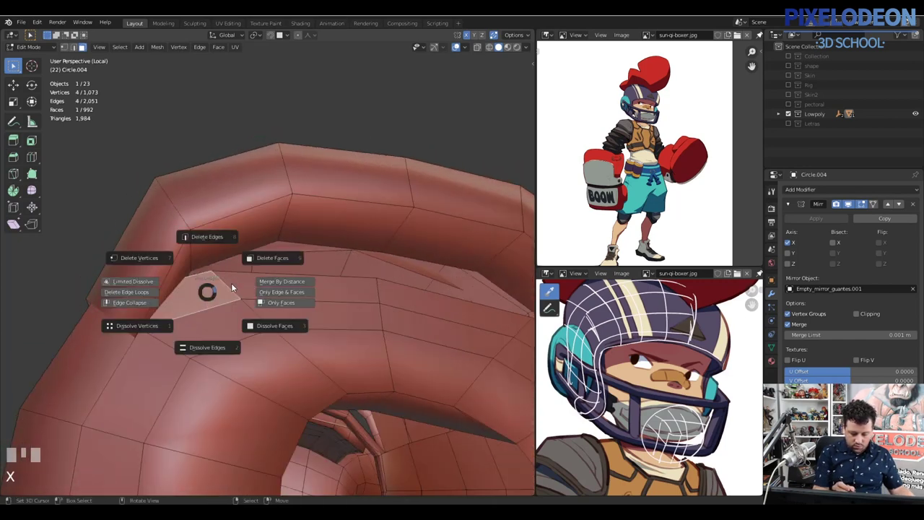
{"action": "right_click", "coordinate": [196, 268]}
{"action": "right_click", "coordinate": [220, 274]}
{"action": "key", "text": "alt+m"}
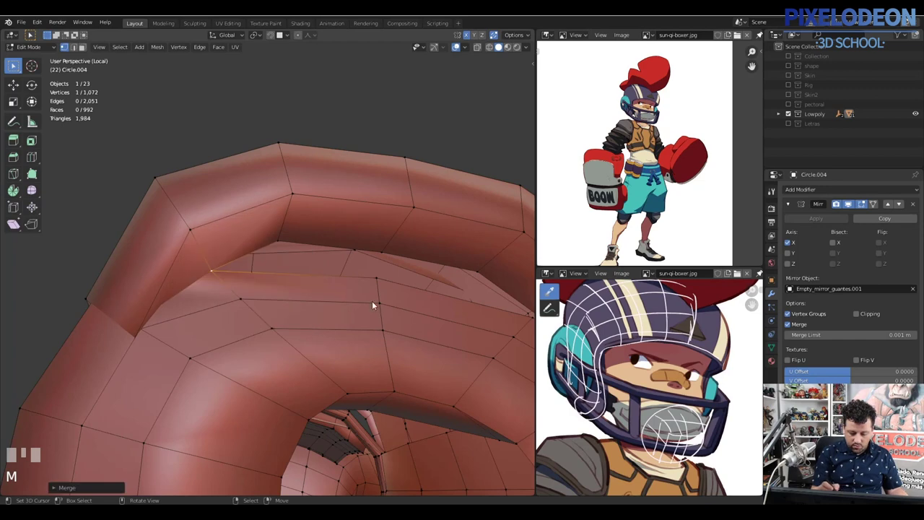
Step: Merge another rim vertex pair by repeating, then fill the open gap with a face (F)
{"action": "left_click_drag", "start_coordinate": [356, 303], "coordinate": [430, 312]}
{"action": "right_click", "coordinate": [429, 312]}
{"action": "right_click", "coordinate": [411, 311]}
{"action": "key", "text": "shift+r"}
{"action": "left_click_drag", "start_coordinate": [396, 289], "coordinate": [230, 248]}
{"action": "key", "text": "2"}
{"action": "right_click", "coordinate": [230, 248]}
{"action": "key", "text": "f"}
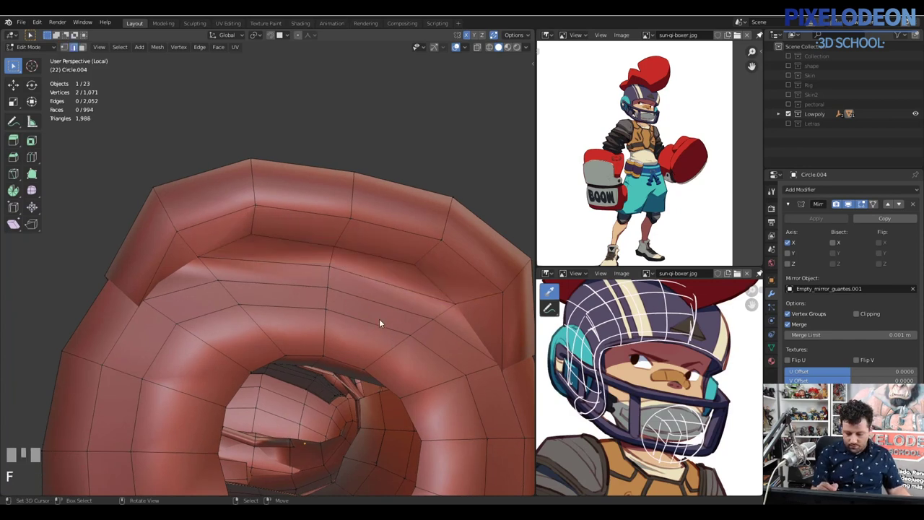
Step: In vertex mode with X-ray on, pick hidden rim vertices and merge them
{"action": "left_click_drag", "start_coordinate": [393, 312], "coordinate": [218, 302]}
{"action": "key", "text": "1"}
{"action": "right_click", "coordinate": [219, 302]}
{"action": "left_click_drag", "start_coordinate": [238, 291], "coordinate": [216, 313]}
{"action": "key", "text": "z"}
{"action": "right_click", "coordinate": [215, 313]}
{"action": "left_click_drag", "start_coordinate": [244, 310], "coordinate": [226, 295]}
{"action": "right_click", "coordinate": [226, 295]}
{"action": "key", "text": "z"}
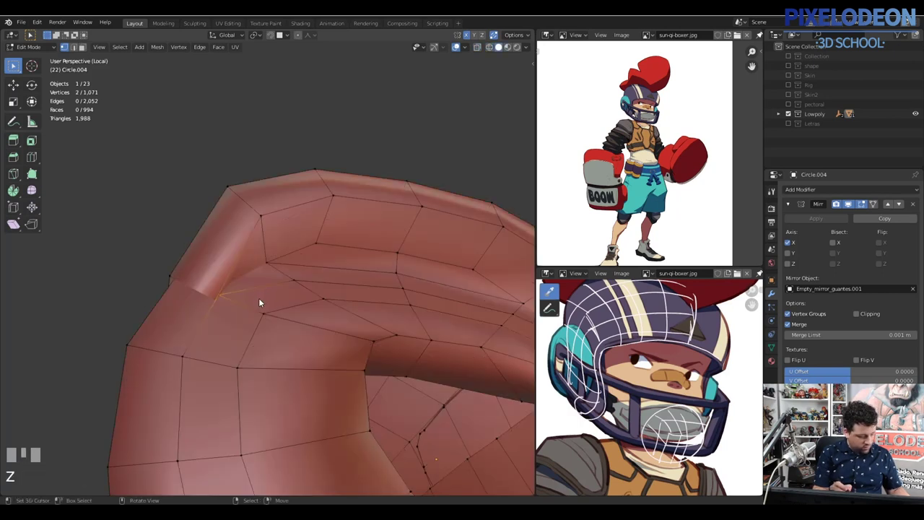
{"action": "key", "text": "alt+m"}
{"action": "key", "text": "Escape"}
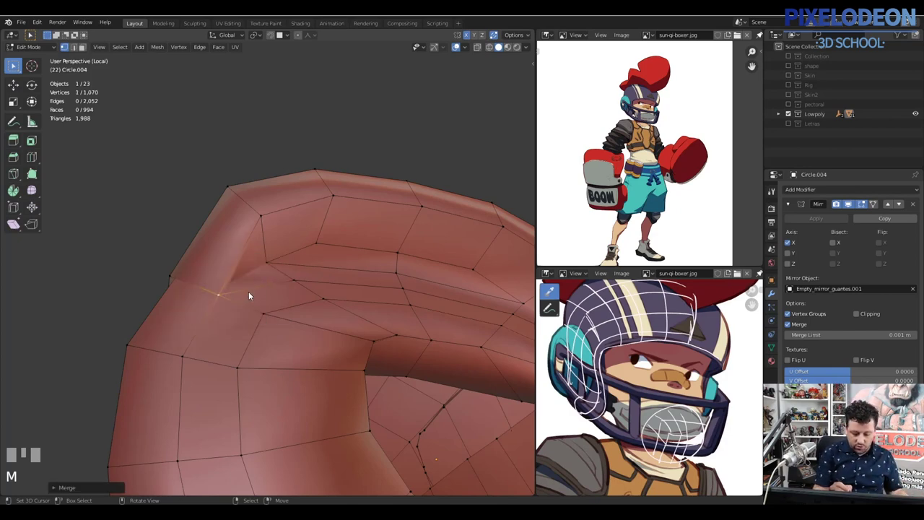
Step: Repeat the merge on the next vertex pair further along the rim
{"action": "right_click", "coordinate": [214, 340]}
{"action": "left_click_drag", "start_coordinate": [208, 332], "coordinate": [222, 292]}
{"action": "right_click", "coordinate": [222, 292]}
{"action": "left_click_drag", "start_coordinate": [233, 296], "coordinate": [174, 295]}
{"action": "key", "text": "shift+r"}
{"action": "key", "text": "z"}
{"action": "right_click", "coordinate": [174, 295]}
Step: Merge the remaining stray rim vertex pairs with repeated merges, reaching 1,067 vertices
{"action": "left_click_drag", "start_coordinate": [169, 274], "coordinate": [221, 301]}
{"action": "right_click", "coordinate": [222, 301]}
{"action": "left_click_drag", "start_coordinate": [231, 282], "coordinate": [220, 308]}
{"action": "right_click", "coordinate": [220, 308]}
{"action": "right_click", "coordinate": [219, 302]}
{"action": "key", "text": "shift+r"}
{"action": "left_click_drag", "start_coordinate": [281, 303], "coordinate": [304, 330]}
{"action": "right_click", "coordinate": [304, 330]}
{"action": "right_click", "coordinate": [306, 324]}
{"action": "key", "text": "shift+r"}
{"action": "left_click_drag", "start_coordinate": [347, 313], "coordinate": [344, 254]}
{"action": "right_click", "coordinate": [343, 255]}
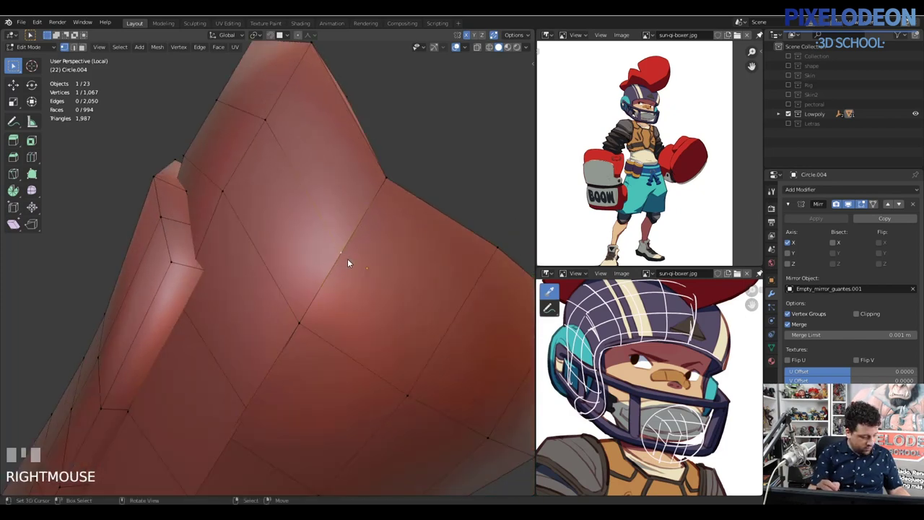
Step: Nudge a vertex into place, then with X-ray on select hidden vertices inside the armour
{"action": "key", "text": "g"}
{"action": "left_click", "coordinate": [399, 198]}
{"action": "left_click_drag", "start_coordinate": [352, 229], "coordinate": [329, 278]}
{"action": "right_click", "coordinate": [328, 278]}
{"action": "left_click_drag", "start_coordinate": [337, 273], "coordinate": [330, 281]}
{"action": "key", "text": "z"}
{"action": "right_click", "coordinate": [330, 281]}
{"action": "left_click_drag", "start_coordinate": [326, 288], "coordinate": [317, 298]}
{"action": "right_click", "coordinate": [316, 298]}
Step: Add the neighbouring vertices to the selection and bring up Split for them, then cancel
{"action": "right_click", "coordinate": [325, 282]}
{"action": "left_click_drag", "start_coordinate": [315, 267], "coordinate": [318, 298]}
{"action": "right_click", "coordinate": [318, 298]}
{"action": "key", "text": "alt+m"}
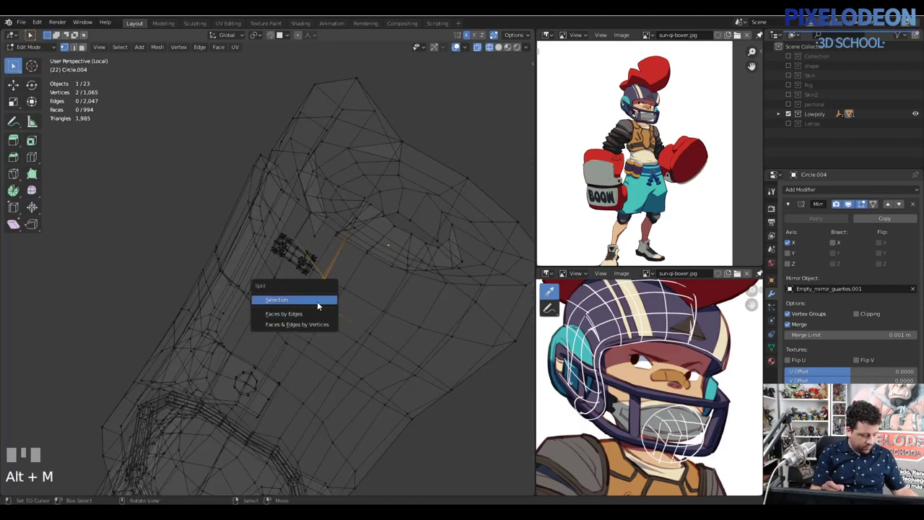
{"action": "key", "text": "Escape"}
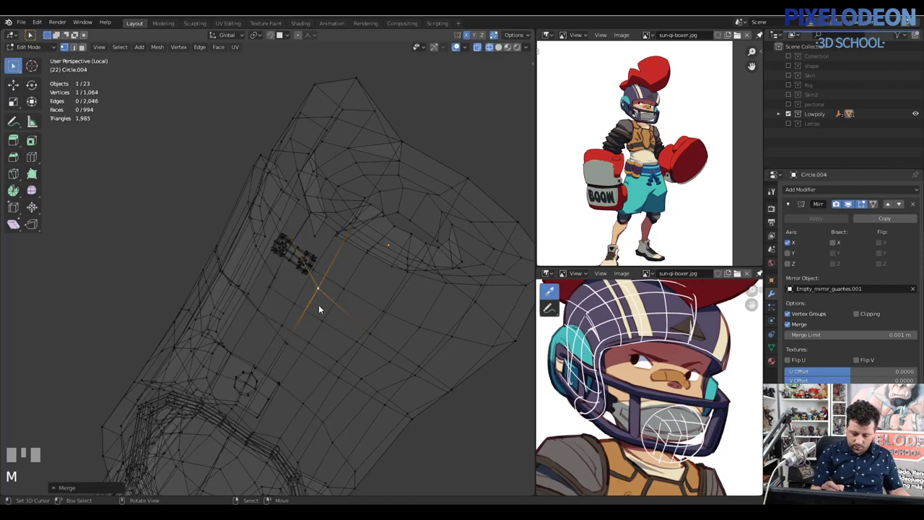
Step: Merge another hidden vertex pair by repeating the last merge
{"action": "right_click", "coordinate": [294, 343]}
{"action": "key", "text": "z"}
{"action": "right_click", "coordinate": [296, 350]}
{"action": "key", "text": "shift+r"}
{"action": "left_click_drag", "start_coordinate": [336, 318], "coordinate": [265, 223]}
{"action": "key", "text": "z"}
{"action": "right_click", "coordinate": [265, 223]}
Step: Select two more stray vertices and merge them At Last, reaching 1,063 vertices
{"action": "key", "text": "l"}
{"action": "right_click", "coordinate": [261, 370]}
{"action": "left_click_drag", "start_coordinate": [254, 324], "coordinate": [240, 351]}
{"action": "right_click", "coordinate": [239, 351]}
{"action": "key", "text": "m"}
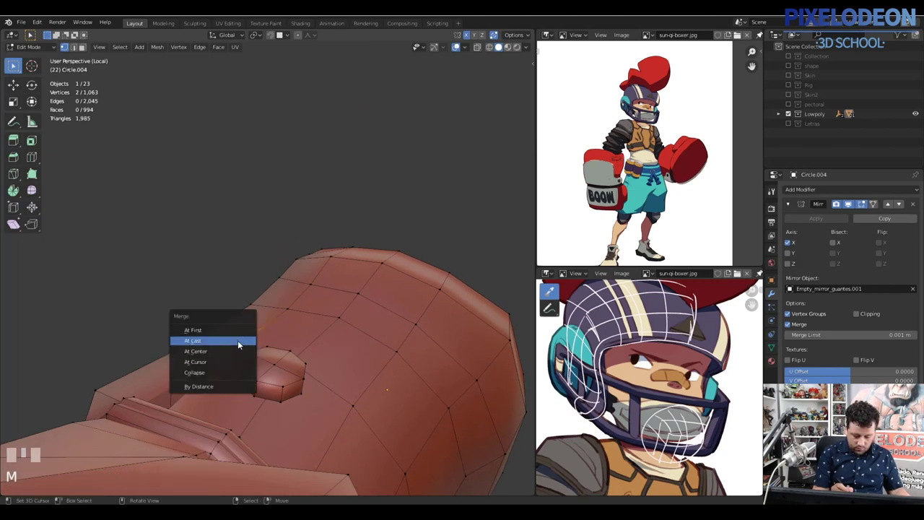
Step: Orbit to the waist band, pick a vertex pair through X-ray and merge it At Last
{"action": "left_click_drag", "start_coordinate": [252, 352], "coordinate": [240, 379]}
{"action": "right_click", "coordinate": [240, 379]}
{"action": "left_click_drag", "start_coordinate": [250, 372], "coordinate": [240, 380]}
{"action": "key", "text": "z"}
{"action": "right_click", "coordinate": [239, 380]}
{"action": "left_click_drag", "start_coordinate": [242, 386], "coordinate": [252, 355]}
{"action": "key", "text": "z"}
{"action": "right_click", "coordinate": [252, 355]}
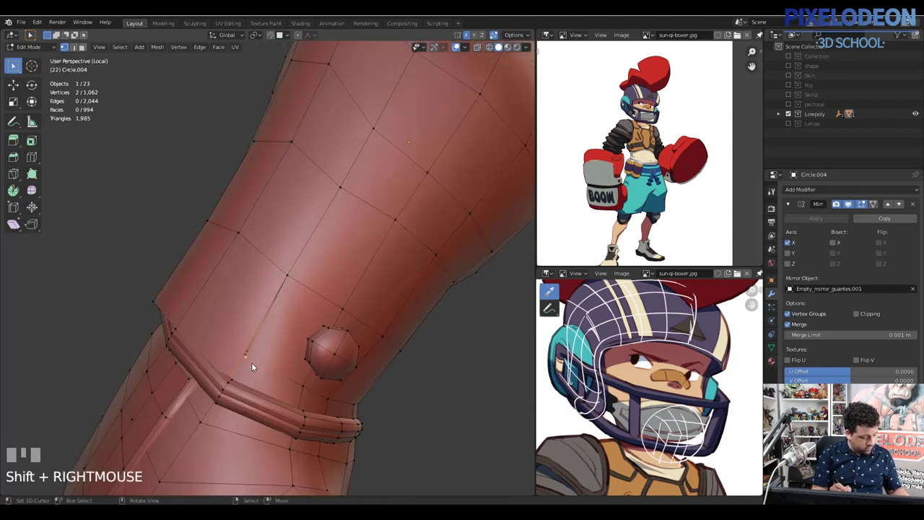
{"action": "key", "text": "alt+m"}
{"action": "key", "text": "m"}
Step: Merge two more uneven vertex pairs above the waist band by repeating, reaching 1,060 vertices
{"action": "left_click_drag", "start_coordinate": [268, 343], "coordinate": [196, 333]}
{"action": "right_click", "coordinate": [196, 333]}
{"action": "left_click_drag", "start_coordinate": [191, 336], "coordinate": [190, 341]}
{"action": "right_click", "coordinate": [190, 342]}
{"action": "key", "text": "shift+r"}
{"action": "left_click_drag", "start_coordinate": [214, 354], "coordinate": [244, 288]}
{"action": "right_click", "coordinate": [243, 289]}
{"action": "right_click", "coordinate": [278, 293]}
{"action": "key", "text": "shift+r"}
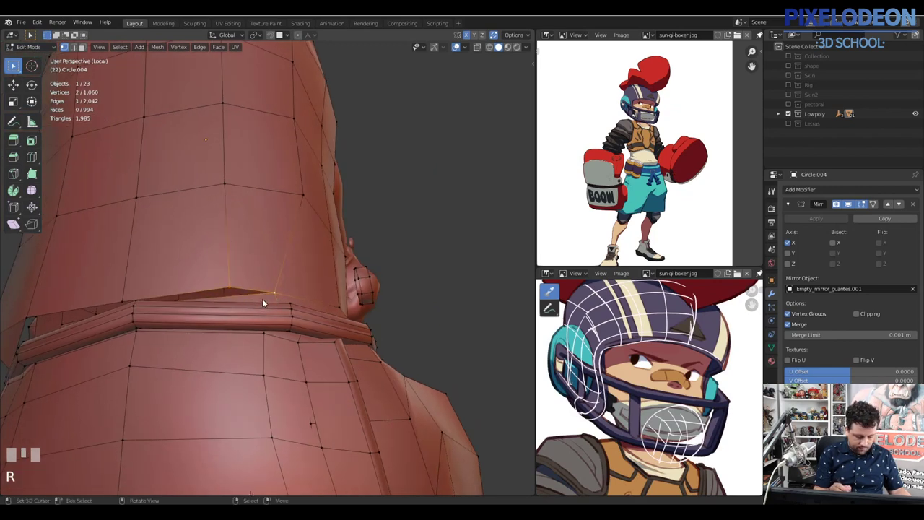
Step: Repeat the merge on successive vertex pairs around the glove's cuff rim
{"action": "key", "text": "shift+r"}
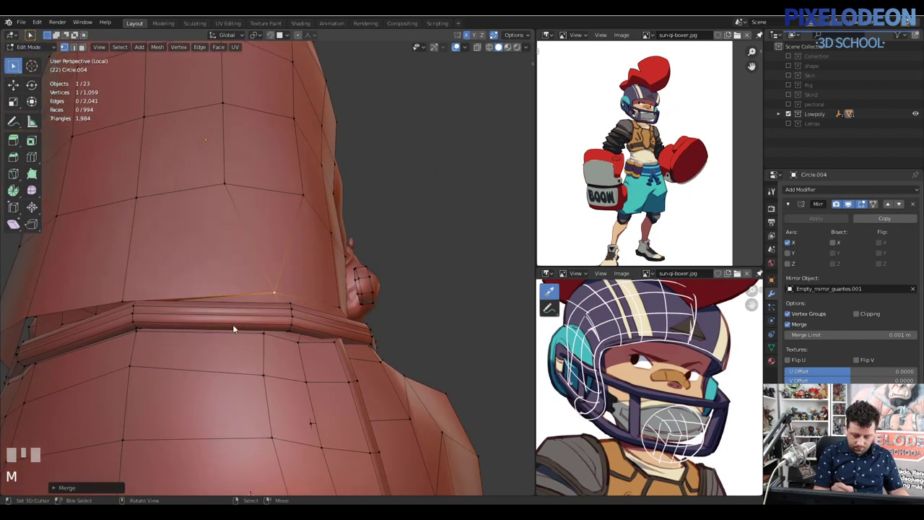
{"action": "left_click_drag", "start_coordinate": [247, 342], "coordinate": [232, 310]}
{"action": "right_click", "coordinate": [232, 310]}
{"action": "left_click_drag", "start_coordinate": [251, 288], "coordinate": [204, 324]}
{"action": "right_click", "coordinate": [204, 324]}
{"action": "key", "text": "shift+r"}
{"action": "left_click_drag", "start_coordinate": [259, 321], "coordinate": [245, 303]}
{"action": "left_click_drag", "start_coordinate": [244, 303], "coordinate": [204, 328]}
{"action": "left_click_drag", "start_coordinate": [207, 310], "coordinate": [199, 344]}
{"action": "right_click", "coordinate": [199, 343]}
{"action": "key", "text": "shift+r"}
Step: Select the next cuff vertices and slide/merge them into the loop by repeating
{"action": "right_click", "coordinate": [152, 348]}
{"action": "right_click", "coordinate": [197, 340]}
{"action": "left_click_drag", "start_coordinate": [203, 350], "coordinate": [236, 329]}
{"action": "right_click", "coordinate": [236, 328]}
{"action": "left_click_drag", "start_coordinate": [259, 314], "coordinate": [236, 325]}
{"action": "right_click", "coordinate": [235, 325]}
{"action": "right_click", "coordinate": [217, 311]}
{"action": "key", "text": "shift+r"}
Step: Move up the cuff, fixing two more vertex groups with repeated merges
{"action": "left_click_drag", "start_coordinate": [225, 323], "coordinate": [183, 240]}
{"action": "right_click", "coordinate": [184, 240]}
{"action": "right_click", "coordinate": [182, 246]}
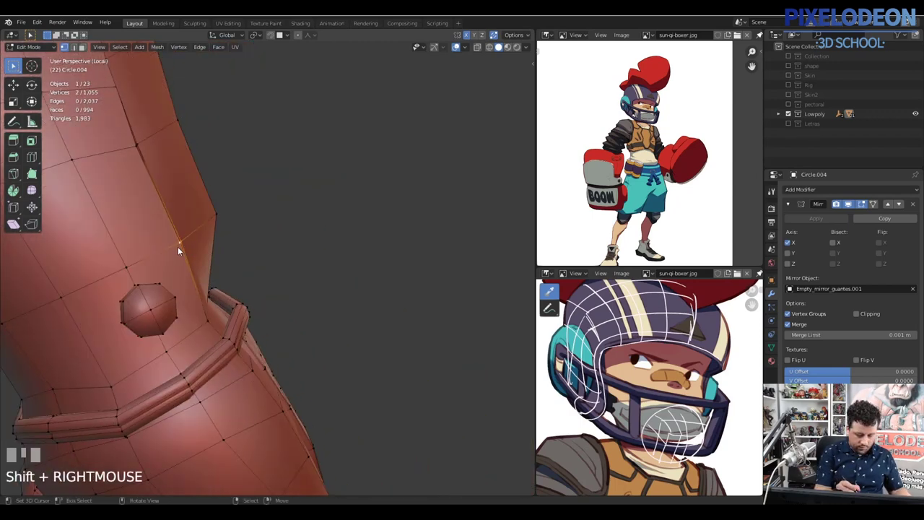
{"action": "right_click", "coordinate": [181, 246]}
{"action": "right_click", "coordinate": [187, 242]}
{"action": "key", "text": "shift+r"}
{"action": "left_click_drag", "start_coordinate": [216, 264], "coordinate": [203, 234]}
{"action": "right_click", "coordinate": [203, 235]}
{"action": "right_click", "coordinate": [209, 232]}
{"action": "key", "text": "shift+r"}
Step: Fix the last cuff pair, then select linked geometry to isolate the glove forearm
{"action": "right_click", "coordinate": [183, 171]}
{"action": "left_click_drag", "start_coordinate": [203, 154], "coordinate": [185, 156]}
{"action": "right_click", "coordinate": [185, 156]}
{"action": "key", "text": "shift+r"}
{"action": "left_click_drag", "start_coordinate": [213, 219], "coordinate": [170, 262]}
{"action": "right_click", "coordinate": [169, 262]}
{"action": "key", "text": "l"}
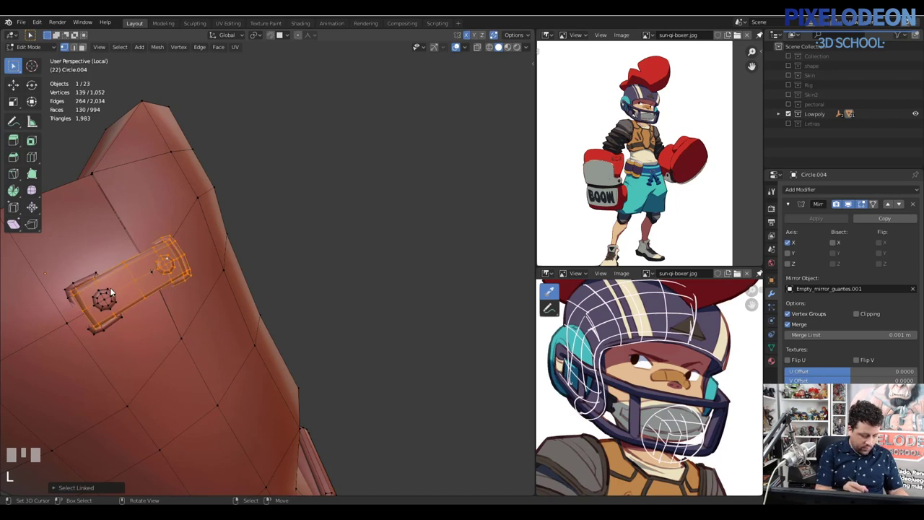
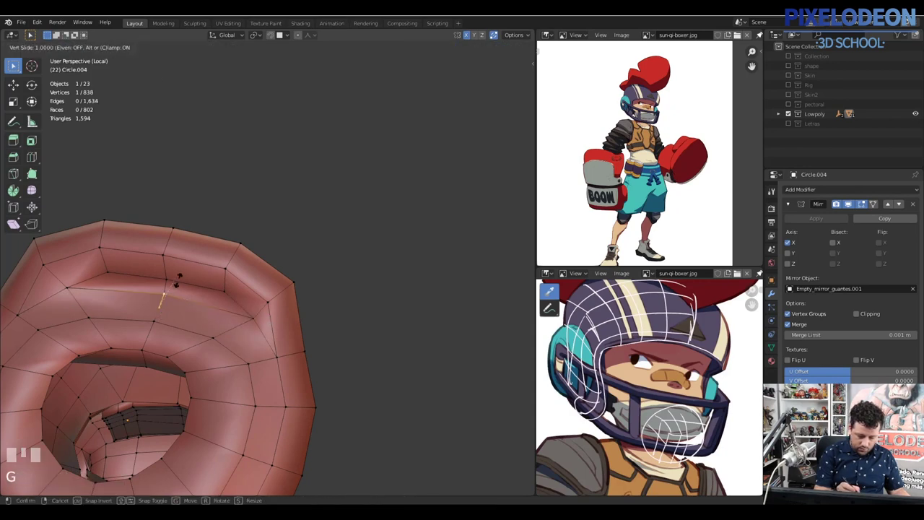
Step: Select faces on the wrist band and delete them with X, dropping the forearm to 772 faces
{"action": "left_click", "coordinate": [207, 277]}
{"action": "left_click_drag", "start_coordinate": [207, 277], "coordinate": [337, 354]}
{"action": "key", "text": "2"}
{"action": "right_click", "coordinate": [337, 354]}
{"action": "left_click_drag", "start_coordinate": [336, 343], "coordinate": [299, 359]}
{"action": "key", "text": "3"}
{"action": "right_click", "coordinate": [299, 359]}
{"action": "left_click_drag", "start_coordinate": [296, 363], "coordinate": [233, 345]}
{"action": "key", "text": "x"}
{"action": "right_click", "coordinate": [233, 345]}
{"action": "key", "text": "x"}
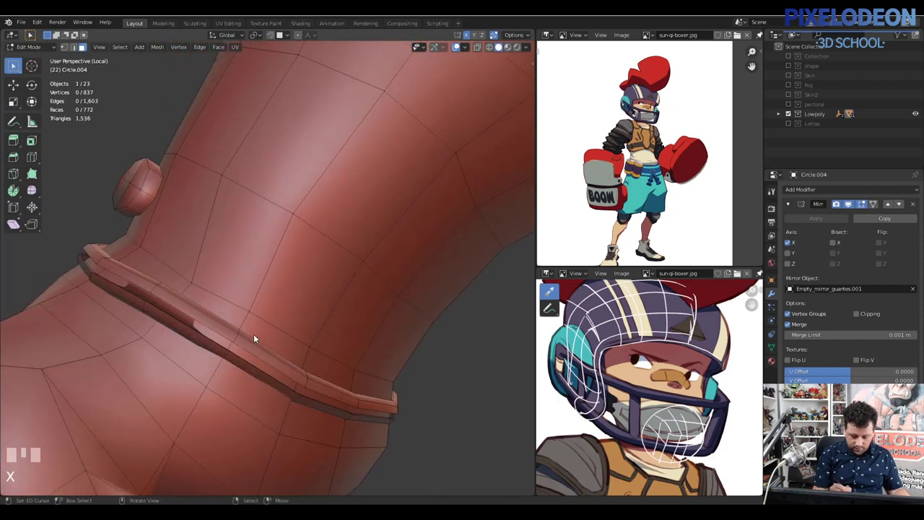
Step: Select linked loops around the glove's cuff band and delete the first surplus set
{"action": "left_click_drag", "start_coordinate": [259, 339], "coordinate": [168, 294]}
{"action": "right_click", "coordinate": [167, 295]}
{"action": "left_click_drag", "start_coordinate": [176, 280], "coordinate": [171, 276]}
{"action": "right_click", "coordinate": [170, 276]}
{"action": "left_click_drag", "start_coordinate": [151, 320], "coordinate": [267, 344]}
{"action": "right_click", "coordinate": [268, 343]}
{"action": "key", "text": "l"}
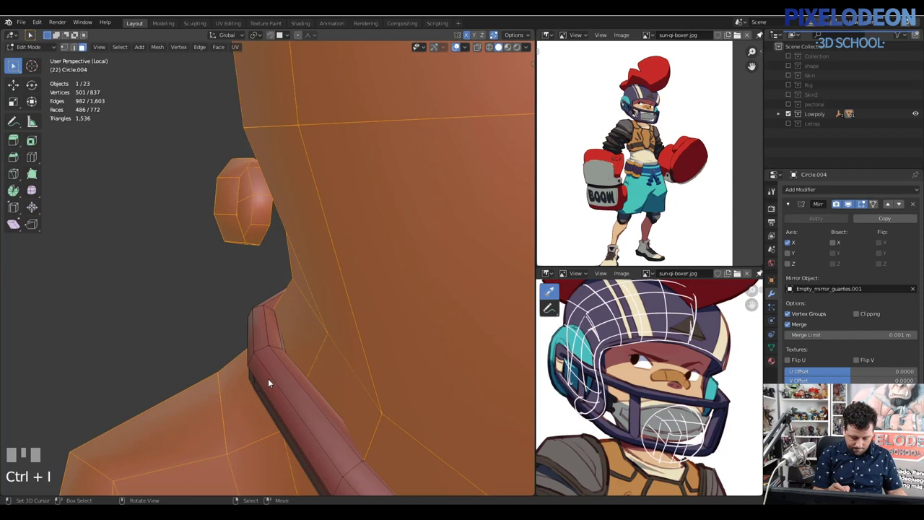
{"action": "left_click_drag", "start_coordinate": [288, 338], "coordinate": [292, 319]}
{"action": "right_click", "coordinate": [291, 319]}
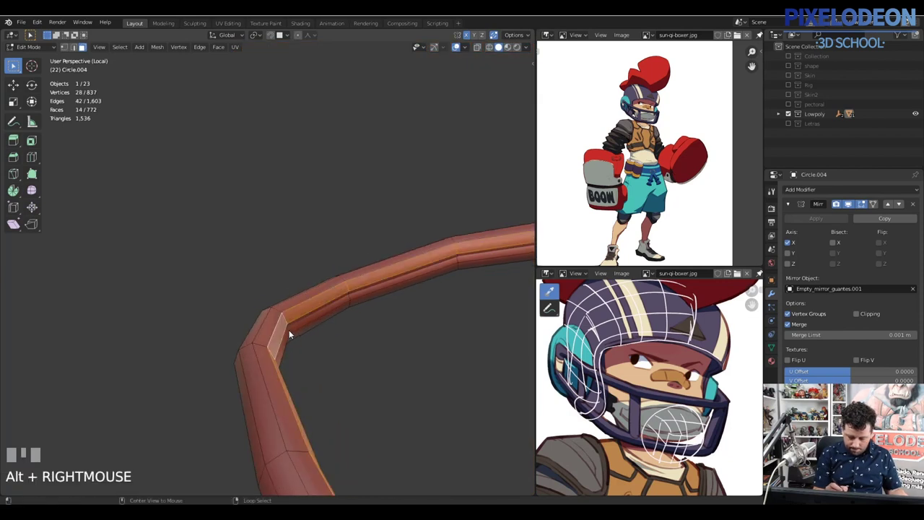
{"action": "right_click", "coordinate": [293, 331]}
{"action": "right_click", "coordinate": [354, 304]}
{"action": "key", "text": "x"}
Step: Delete another cuff loop and fill the resulting gaps with new faces
{"action": "left_click_drag", "start_coordinate": [303, 308], "coordinate": [301, 318]}
{"action": "right_click", "coordinate": [301, 317]}
{"action": "left_click_drag", "start_coordinate": [312, 305], "coordinate": [316, 320]}
{"action": "right_click", "coordinate": [315, 320]}
{"action": "right_click", "coordinate": [305, 316]}
{"action": "key", "text": "x"}
{"action": "left_click_drag", "start_coordinate": [343, 317], "coordinate": [353, 339]}
{"action": "key", "text": "2"}
{"action": "right_click", "coordinate": [353, 340]}
{"action": "right_click", "coordinate": [360, 320]}
{"action": "key", "text": "f"}
{"action": "right_click", "coordinate": [288, 314]}
{"action": "left_click_drag", "start_coordinate": [321, 363], "coordinate": [297, 337]}
{"action": "right_click", "coordinate": [297, 338]}
{"action": "key", "text": "f"}
Step: Pick the band's stray faces in face mode, delete them and unhide the rest of the mesh
{"action": "left_click_drag", "start_coordinate": [388, 334], "coordinate": [284, 335]}
{"action": "right_click", "coordinate": [283, 334]}
{"action": "left_click_drag", "start_coordinate": [290, 327], "coordinate": [205, 353]}
{"action": "key", "text": "3"}
{"action": "right_click", "coordinate": [205, 353]}
{"action": "right_click", "coordinate": [213, 355]}
{"action": "right_click", "coordinate": [211, 356]}
{"action": "left_click_drag", "start_coordinate": [247, 347], "coordinate": [250, 368]}
{"action": "right_click", "coordinate": [249, 369]}
{"action": "right_click", "coordinate": [262, 346]}
{"action": "left_click_drag", "start_coordinate": [285, 355], "coordinate": [406, 378]}
{"action": "key", "text": "z"}
{"action": "key", "text": "x"}
{"action": "key", "text": "alt+h"}
Step: Dissolve an extra edge loop running along the lower cuff band
{"action": "right_click", "coordinate": [407, 377]}
{"action": "left_click_drag", "start_coordinate": [402, 377], "coordinate": [383, 382]}
{"action": "key", "text": "2"}
{"action": "right_click", "coordinate": [385, 373]}
{"action": "left_click_drag", "start_coordinate": [393, 364], "coordinate": [326, 374]}
{"action": "right_click", "coordinate": [325, 375]}
{"action": "right_click", "coordinate": [315, 396]}
{"action": "left_click_drag", "start_coordinate": [343, 388], "coordinate": [203, 245]}
{"action": "right_click", "coordinate": [202, 246]}
{"action": "key", "text": "ctrl+x"}
{"action": "left_click_drag", "start_coordinate": [380, 330], "coordinate": [390, 338]}
{"action": "right_click", "coordinate": [390, 338]}
{"action": "right_click", "coordinate": [375, 326]}
{"action": "right_click", "coordinate": [305, 471]}
Step: Nudge a rim vertex into place and dissolve one more edge loop on the cuff
{"action": "left_click_drag", "start_coordinate": [416, 352], "coordinate": [272, 358]}
{"action": "left_click_drag", "start_coordinate": [272, 358], "coordinate": [324, 360]}
{"action": "key", "text": "g"}
{"action": "left_click", "coordinate": [363, 428]}
{"action": "left_click_drag", "start_coordinate": [414, 353], "coordinate": [308, 397]}
{"action": "right_click", "coordinate": [309, 397]}
{"action": "left_click_drag", "start_coordinate": [356, 347], "coordinate": [413, 362]}
{"action": "right_click", "coordinate": [413, 361]}
{"action": "key", "text": "ctrl+x"}
{"action": "left_click_drag", "start_coordinate": [421, 361], "coordinate": [389, 360]}
{"action": "right_click", "coordinate": [389, 360]}
{"action": "key", "text": "l"}
Step: Select the flat panel's faces, growing and shrinking the selection to isolate the band
{"action": "left_click_drag", "start_coordinate": [368, 327], "coordinate": [336, 178]}
{"action": "key", "text": "3"}
{"action": "right_click", "coordinate": [336, 179]}
{"action": "right_click", "coordinate": [336, 179]}
{"action": "key", "text": "ctrl+KP_Add"}
{"action": "key", "text": "ctrl+KP_Subtract"}
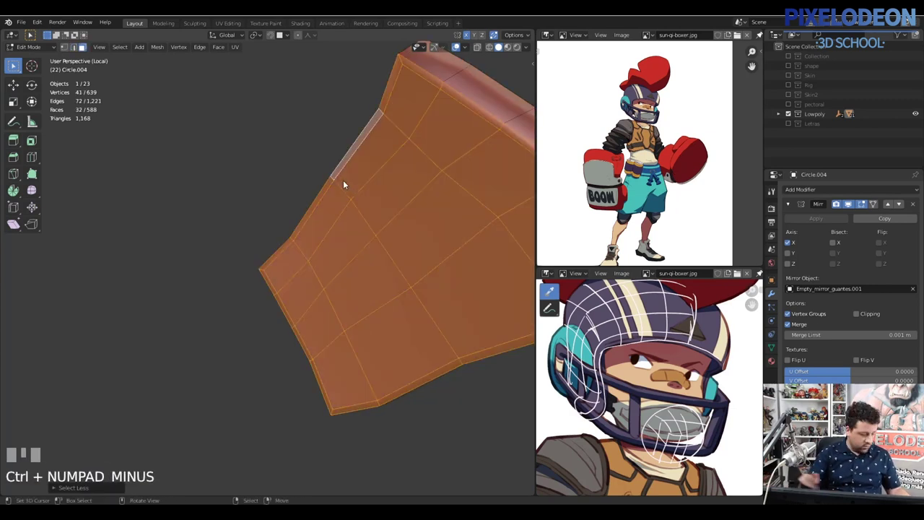
Step: Dissolve the extra loops on the glove's upper section down to 614 vertices
{"action": "key", "text": "x"}
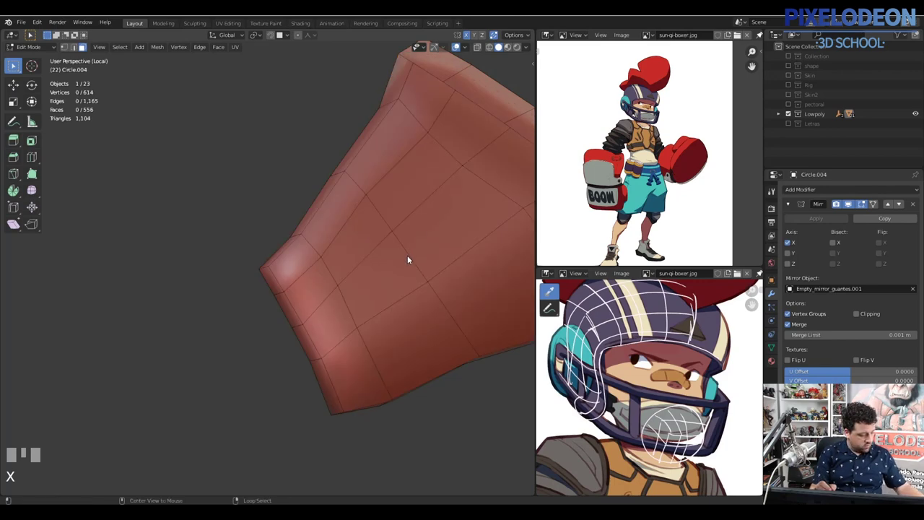
{"action": "left_click_drag", "start_coordinate": [402, 274], "coordinate": [280, 228]}
{"action": "key", "text": "1"}
{"action": "right_click", "coordinate": [281, 228]}
{"action": "left_click_drag", "start_coordinate": [346, 251], "coordinate": [409, 258]}
{"action": "right_click", "coordinate": [409, 258]}
{"action": "left_click_drag", "start_coordinate": [466, 298], "coordinate": [455, 318]}
{"action": "key", "text": "alt+s"}
Step: Select individual cuff-rim vertices around the band for repositioning
{"action": "right_click", "coordinate": [455, 318]}
{"action": "left_click_drag", "start_coordinate": [467, 346], "coordinate": [373, 342]}
{"action": "right_click", "coordinate": [373, 342]}
{"action": "left_click_drag", "start_coordinate": [382, 338], "coordinate": [301, 355]}
{"action": "right_click", "coordinate": [302, 354]}
{"action": "right_click", "coordinate": [199, 375]}
Step: Move the cuff-rim vertices one by one with proportional editing to smooth the band
{"action": "key", "text": "g"}
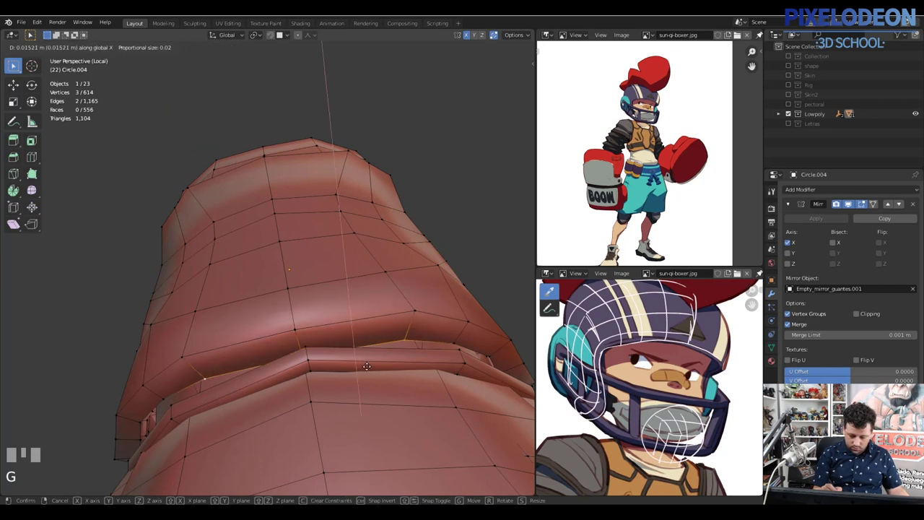
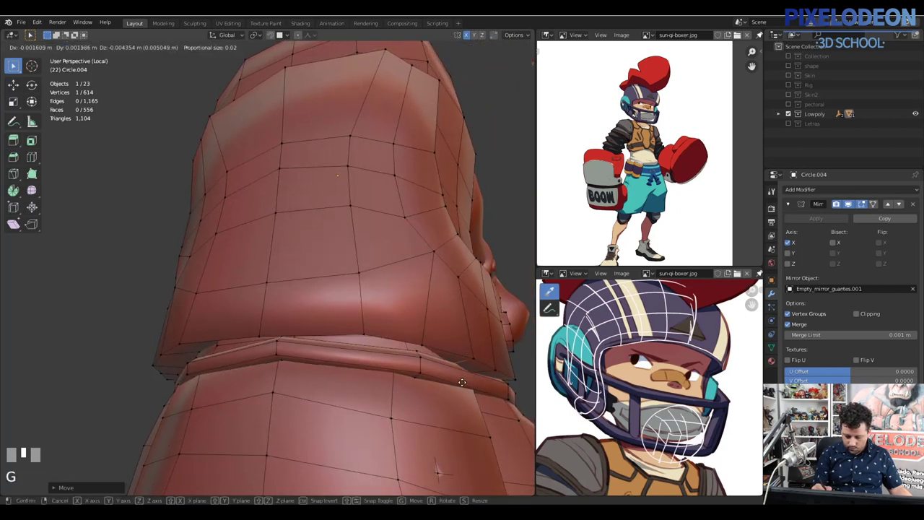
{"action": "left_click", "coordinate": [444, 361]}
{"action": "left_click_drag", "start_coordinate": [448, 351], "coordinate": [421, 347]}
{"action": "right_click", "coordinate": [421, 347]}
{"action": "left_click_drag", "start_coordinate": [410, 333], "coordinate": [388, 339]}
{"action": "right_click", "coordinate": [388, 339]}
{"action": "key", "text": "z"}
{"action": "right_click", "coordinate": [388, 339]}
{"action": "left_click_drag", "start_coordinate": [389, 354], "coordinate": [422, 345]}
{"action": "right_click", "coordinate": [422, 345]}
{"action": "key", "text": "z"}
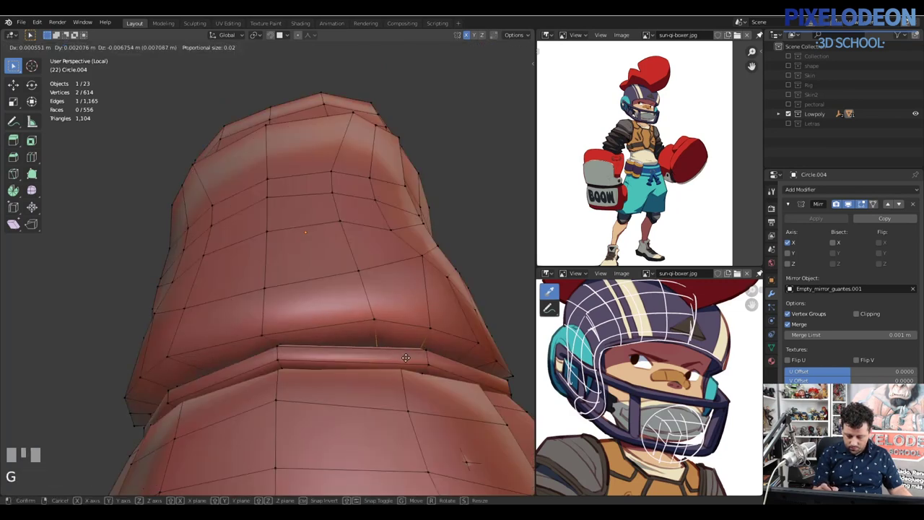
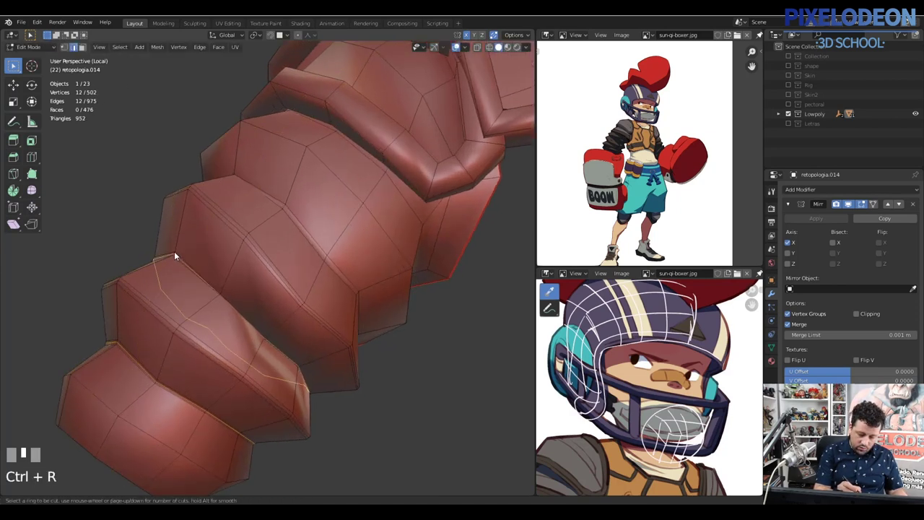
Step: Select a chain of surplus rim edges on retopologia.014 and dissolve them
{"action": "right_click", "coordinate": [213, 225]}
{"action": "key", "text": "ctrl+r"}
{"action": "right_click", "coordinate": [292, 210]}
{"action": "key", "text": "ctrl+z"}
{"action": "right_click", "coordinate": [299, 210]}
{"action": "right_click", "coordinate": [293, 219]}
{"action": "right_click", "coordinate": [276, 272]}
{"action": "right_click", "coordinate": [275, 272]}
{"action": "right_click", "coordinate": [196, 272]}
{"action": "right_click", "coordinate": [191, 274]}
{"action": "right_click", "coordinate": [158, 307]}
{"action": "right_click", "coordinate": [151, 324]}
{"action": "right_click", "coordinate": [136, 357]}
{"action": "right_click", "coordinate": [133, 361]}
{"action": "key", "text": "ctrl+x"}
Step: Dissolve two more loops on the arm piece's curved rim
{"action": "left_click_drag", "start_coordinate": [281, 344], "coordinate": [249, 272]}
{"action": "right_click", "coordinate": [249, 272]}
{"action": "key", "text": "ctrl+x"}
{"action": "right_click", "coordinate": [261, 272]}
{"action": "key", "text": "ctrl+x"}
{"action": "left_click_drag", "start_coordinate": [325, 279], "coordinate": [415, 275]}
{"action": "right_click", "coordinate": [415, 275]}
Step: Select the inner rim band's 124 linked faces in face mode
{"action": "key", "text": "3"}
{"action": "right_click", "coordinate": [415, 279]}
{"action": "left_click_drag", "start_coordinate": [392, 299], "coordinate": [367, 305]}
{"action": "right_click", "coordinate": [368, 305]}
{"action": "left_click_drag", "start_coordinate": [385, 278], "coordinate": [149, 322]}
{"action": "right_click", "coordinate": [148, 322]}
{"action": "left_click_drag", "start_coordinate": [182, 294], "coordinate": [149, 353]}
{"action": "right_click", "coordinate": [149, 352]}
{"action": "key", "text": "l"}
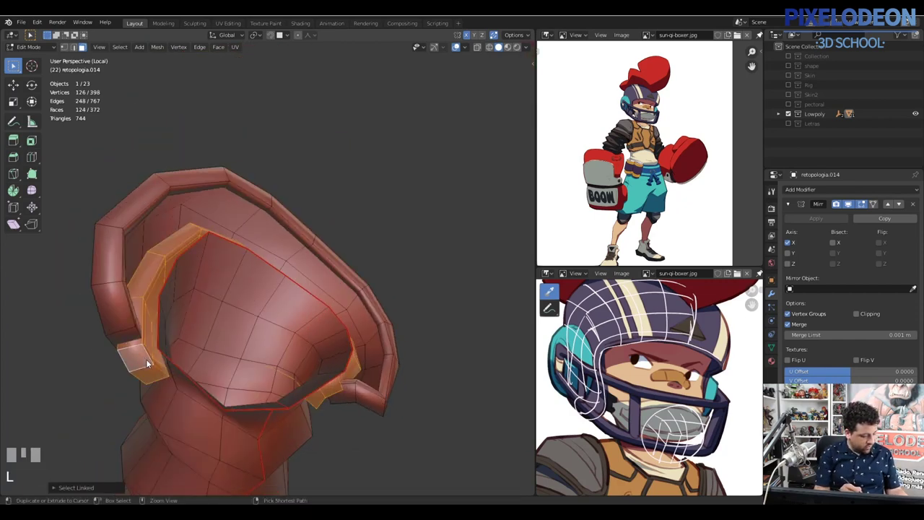
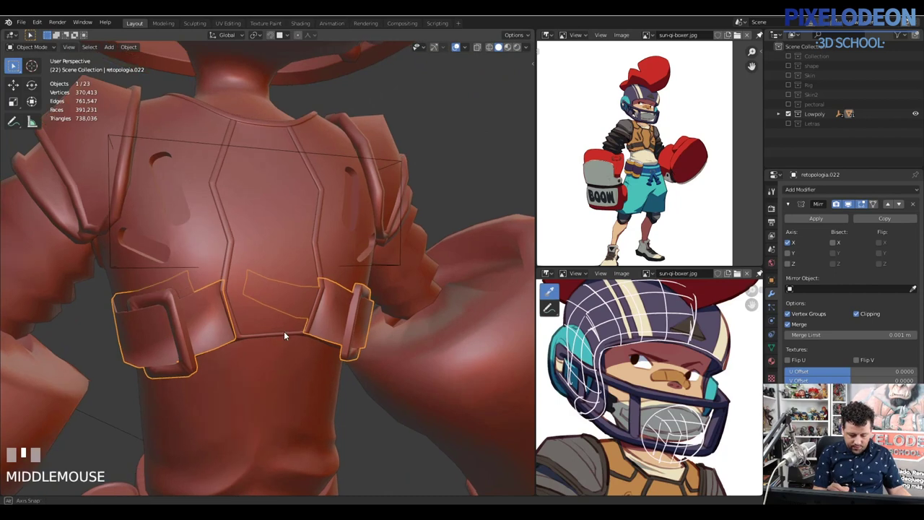
Step: Isolate the buckled back strap retopologia.022 in local view
{"action": "key", "text": "\\"}
Step: Inspect the strap's wireframe up close, then give it a level-2 subdivision in Object Mode
{"action": "key", "text": "Tab"}
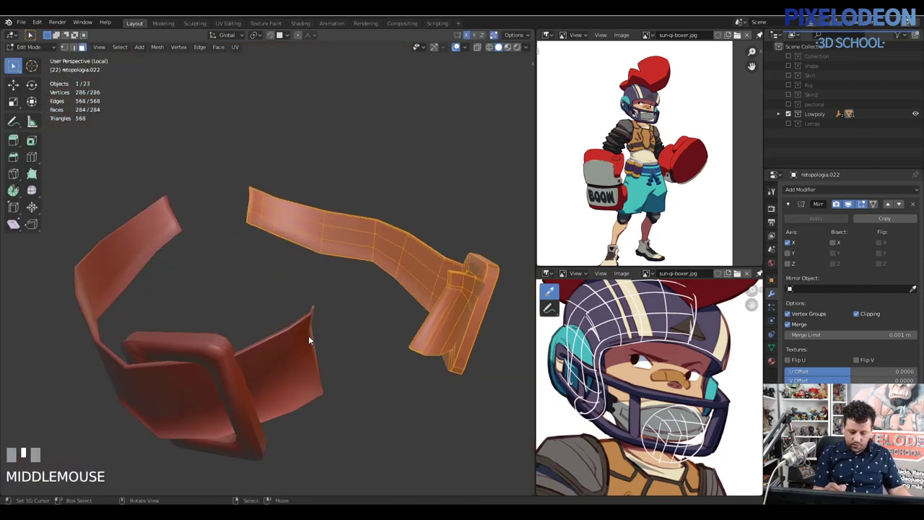
{"action": "right_click", "coordinate": [293, 269]}
{"action": "key", "text": "2"}
{"action": "left_click_drag", "start_coordinate": [365, 302], "coordinate": [424, 291]}
{"action": "key", "text": "Tab"}
{"action": "key", "text": "ctrl+2"}
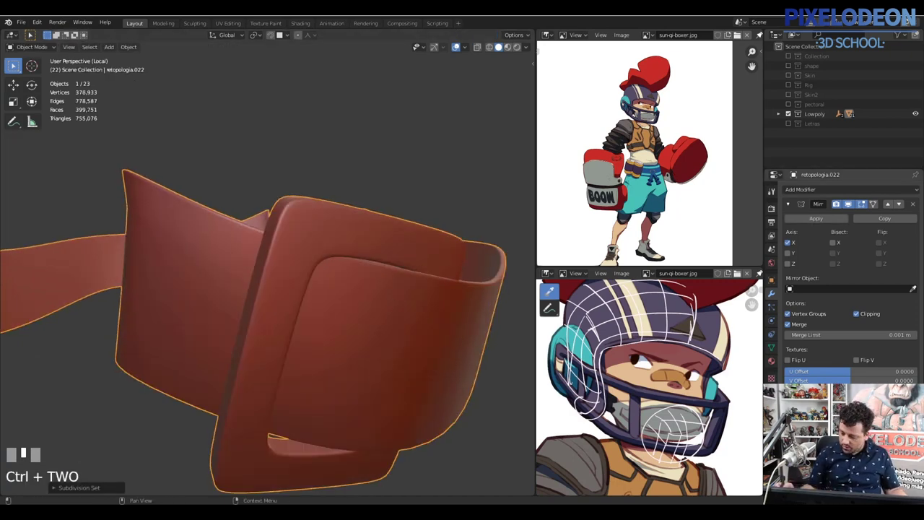
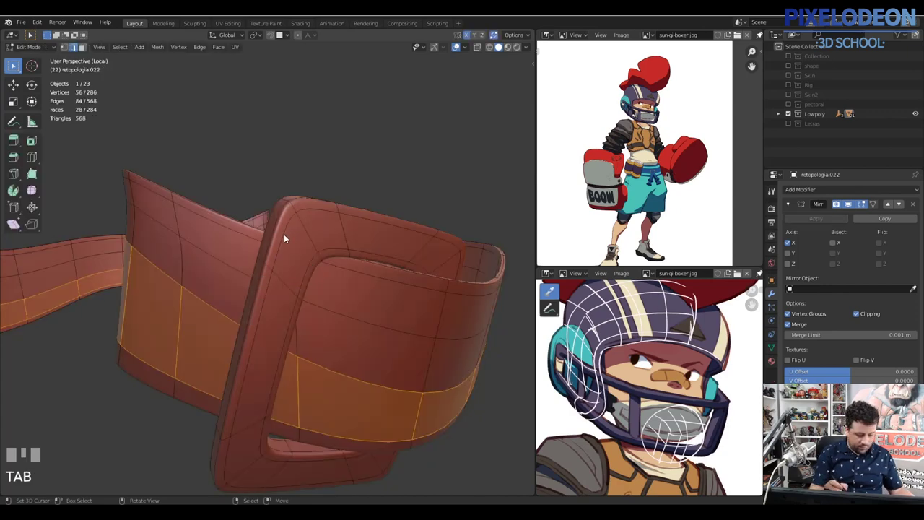
Step: Select several long edge loops along the strap band to check its topology
{"action": "right_click", "coordinate": [297, 242]}
{"action": "right_click", "coordinate": [310, 268]}
{"action": "left_click_drag", "start_coordinate": [382, 290], "coordinate": [379, 325]}
{"action": "right_click", "coordinate": [340, 437]}
{"action": "left_click_drag", "start_coordinate": [383, 396], "coordinate": [430, 360]}
{"action": "right_click", "coordinate": [430, 360]}
{"action": "right_click", "coordinate": [426, 385]}
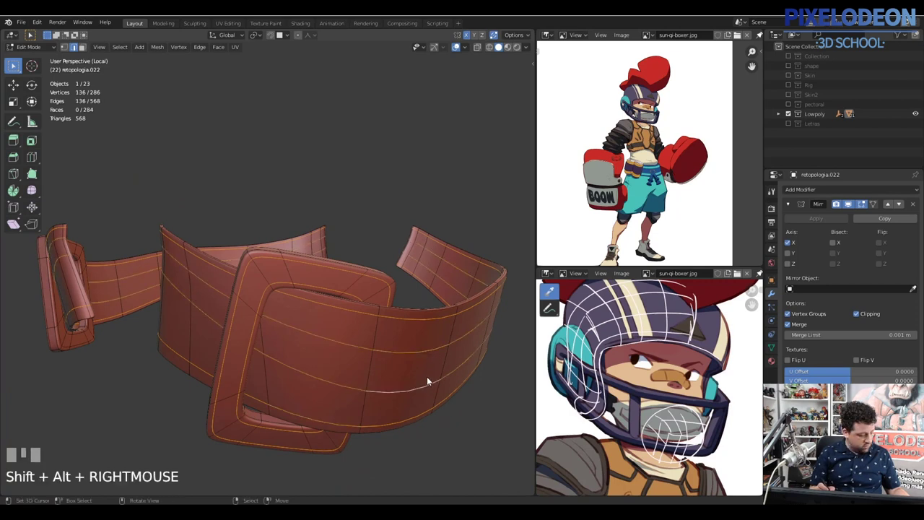
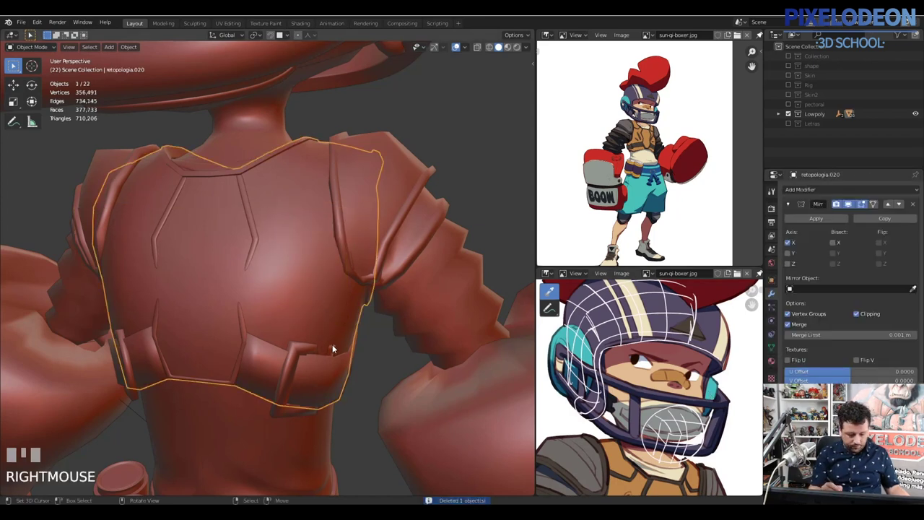
Step: Select the armour piece retopologia.020, isolate it in Local View and enter Edit Mode in edge select
{"action": "right_click", "coordinate": [257, 235]}
{"action": "key", "text": "x"}
{"action": "right_click", "coordinate": [287, 262]}
{"action": "key", "text": "\\"}
{"action": "left_click_drag", "start_coordinate": [325, 295], "coordinate": [334, 257]}
{"action": "key", "text": "Tab"}
{"action": "key", "text": "2"}
Step: Dissolve three sets of stray edges on the armour mesh with Ctrl+X
{"action": "right_click", "coordinate": [327, 240]}
{"action": "left_click_drag", "start_coordinate": [343, 218], "coordinate": [327, 360]}
{"action": "key", "text": "ctrl+x"}
{"action": "left_click_drag", "start_coordinate": [342, 303], "coordinate": [323, 264]}
{"action": "right_click", "coordinate": [323, 265]}
{"action": "key", "text": "ctrl+x"}
{"action": "left_click_drag", "start_coordinate": [349, 324], "coordinate": [326, 315]}
{"action": "right_click", "coordinate": [326, 316]}
{"action": "right_click", "coordinate": [331, 316]}
{"action": "key", "text": "ctrl+x"}
Step: Dissolve another edge pair, then delete a couple of unwanted faces in face select
{"action": "left_click_drag", "start_coordinate": [365, 339], "coordinate": [250, 287]}
{"action": "right_click", "coordinate": [250, 288]}
{"action": "right_click", "coordinate": [231, 302]}
{"action": "key", "text": "ctrl+x"}
{"action": "left_click_drag", "start_coordinate": [257, 294], "coordinate": [231, 303]}
{"action": "key", "text": "3"}
{"action": "right_click", "coordinate": [231, 303]}
{"action": "left_click_drag", "start_coordinate": [264, 341], "coordinate": [266, 264]}
{"action": "right_click", "coordinate": [267, 265]}
{"action": "right_click", "coordinate": [270, 265]}
{"action": "key", "text": "x"}
Step: Select a run of edges on the other side of the armour and dissolve them
{"action": "left_click_drag", "start_coordinate": [315, 304], "coordinate": [195, 320]}
{"action": "right_click", "coordinate": [196, 320]}
{"action": "left_click_drag", "start_coordinate": [226, 319], "coordinate": [191, 320]}
{"action": "right_click", "coordinate": [191, 319]}
{"action": "left_click_drag", "start_coordinate": [242, 322], "coordinate": [334, 306]}
{"action": "key", "text": "2"}
{"action": "right_click", "coordinate": [334, 306]}
{"action": "right_click", "coordinate": [356, 302]}
{"action": "right_click", "coordinate": [364, 310]}
{"action": "left_click_drag", "start_coordinate": [365, 306], "coordinate": [375, 186]}
{"action": "key", "text": "ctrl+x"}
{"action": "right_click", "coordinate": [375, 186]}
Step: Delete two more stray faces from the armour rim in face select
{"action": "left_click_drag", "start_coordinate": [387, 199], "coordinate": [311, 192]}
{"action": "left_click_drag", "start_coordinate": [310, 192], "coordinate": [333, 207]}
{"action": "left_click_drag", "start_coordinate": [297, 221], "coordinate": [358, 353]}
{"action": "key", "text": "3"}
{"action": "right_click", "coordinate": [357, 353]}
{"action": "left_click_drag", "start_coordinate": [381, 356], "coordinate": [445, 186]}
{"action": "right_click", "coordinate": [445, 186]}
{"action": "left_click_drag", "start_coordinate": [432, 239], "coordinate": [462, 295]}
{"action": "key", "text": "x"}
{"action": "right_click", "coordinate": [462, 295]}
Step: Dissolve a group of redundant edges across the armour front
{"action": "left_click_drag", "start_coordinate": [443, 305], "coordinate": [316, 310]}
{"action": "key", "text": "2"}
{"action": "right_click", "coordinate": [315, 310]}
{"action": "right_click", "coordinate": [297, 277]}
{"action": "left_click_drag", "start_coordinate": [332, 275], "coordinate": [322, 277]}
{"action": "right_click", "coordinate": [322, 277]}
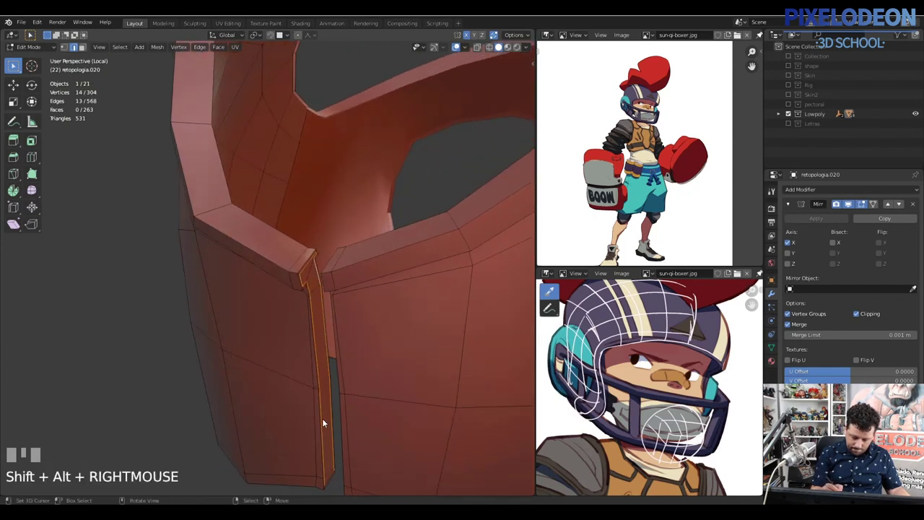
{"action": "right_click", "coordinate": [334, 477]}
{"action": "key", "text": "ctrl+x"}
{"action": "left_click_drag", "start_coordinate": [352, 353], "coordinate": [444, 316]}
{"action": "right_click", "coordinate": [444, 316]}
Step: Dissolve three further edge selections near the top of the armour
{"action": "left_click_drag", "start_coordinate": [412, 304], "coordinate": [207, 283]}
{"action": "key", "text": "ctrl+x"}
{"action": "right_click", "coordinate": [207, 283]}
{"action": "key", "text": "ctrl+x"}
{"action": "left_click_drag", "start_coordinate": [304, 298], "coordinate": [214, 142]}
{"action": "right_click", "coordinate": [215, 142]}
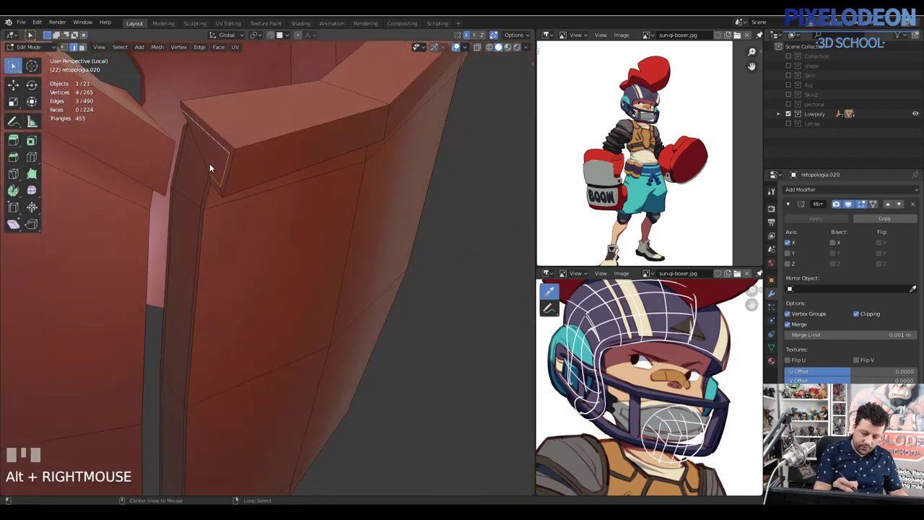
{"action": "right_click", "coordinate": [208, 181]}
{"action": "right_click", "coordinate": [187, 148]}
{"action": "key", "text": "ctrl+x"}
{"action": "left_click_drag", "start_coordinate": [271, 192], "coordinate": [230, 192]}
Step: In vertex select, pick two neighbouring vertices and merge them at centre
{"action": "key", "text": "1"}
{"action": "right_click", "coordinate": [220, 174]}
{"action": "right_click", "coordinate": [218, 176]}
{"action": "key", "text": "m"}
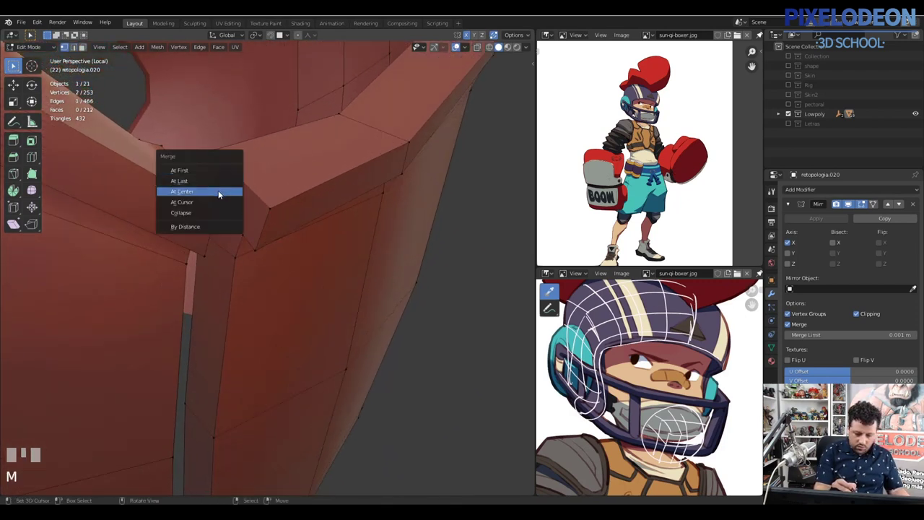
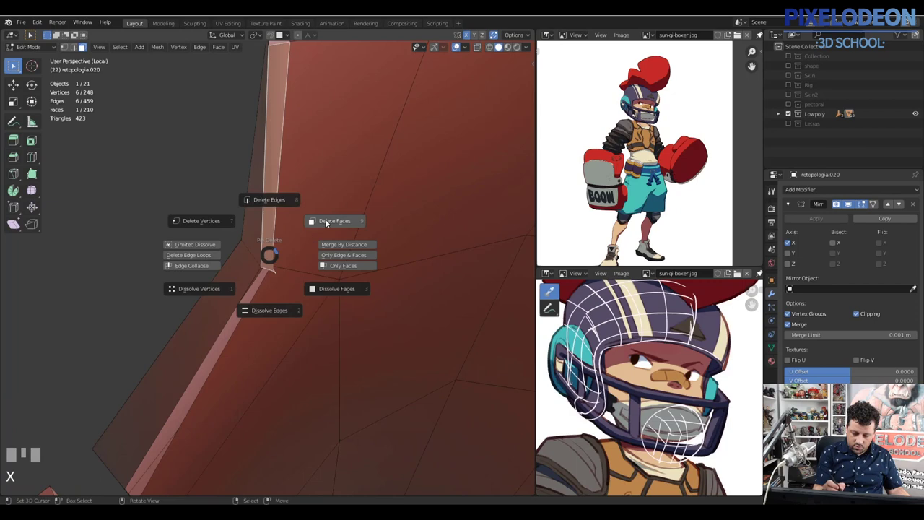
Step: Frame the armour, dissolve a pair of edges between its sections and switch to face select
{"action": "left_click_drag", "start_coordinate": [303, 227], "coordinate": [384, 271]}
{"action": "right_click", "coordinate": [384, 271]}
{"action": "right_click", "coordinate": [381, 363]}
{"action": "key", "text": "KP_Decimal"}
{"action": "key", "text": "2"}
{"action": "right_click", "coordinate": [339, 383]}
{"action": "right_click", "coordinate": [194, 406]}
{"action": "key", "text": "ctrl+x"}
{"action": "key", "text": "3"}
Step: Delete the unwanted faces to leave a clean gap between the two armour sections
{"action": "left_click_drag", "start_coordinate": [246, 160], "coordinate": [266, 275]}
{"action": "right_click", "coordinate": [286, 344]}
{"action": "left_click_drag", "start_coordinate": [151, 371], "coordinate": [137, 324]}
{"action": "left_click_drag", "start_coordinate": [126, 201], "coordinate": [149, 224]}
{"action": "left_click_drag", "start_coordinate": [196, 268], "coordinate": [360, 312]}
{"action": "key", "text": "x"}
{"action": "right_click", "coordinate": [360, 313]}
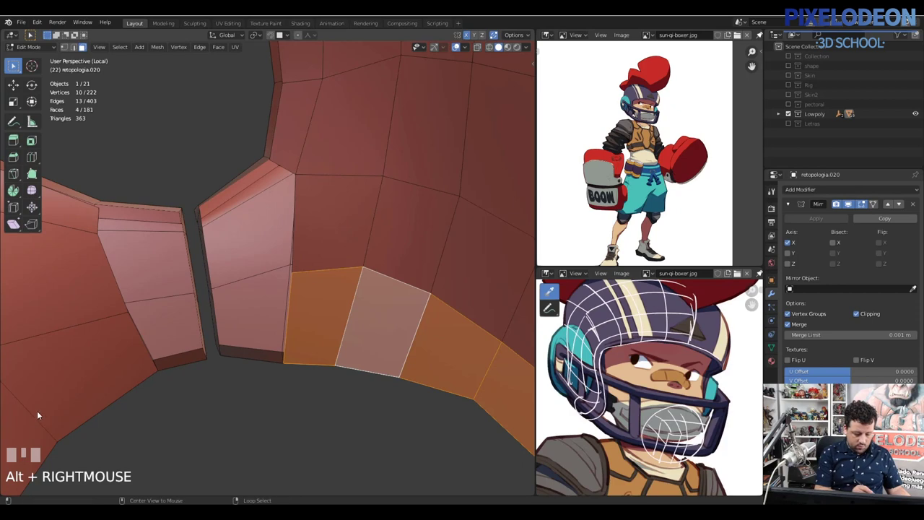
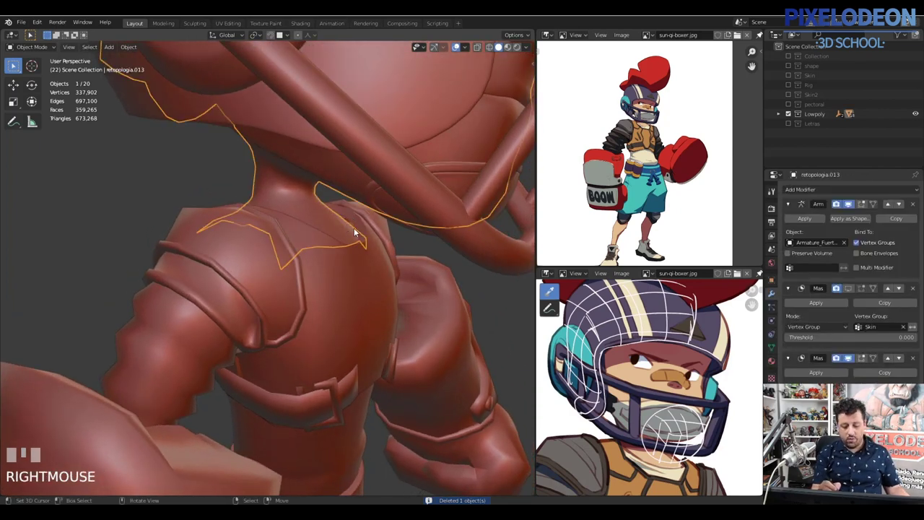
Step: Select the lace piece BezierCurve.002, apply its Subdivision modifier and enter Edit Mode
{"action": "left_click_drag", "start_coordinate": [336, 217], "coordinate": [356, 376]}
{"action": "right_click", "coordinate": [356, 377]}
{"action": "left_click_drag", "start_coordinate": [353, 311], "coordinate": [322, 301]}
{"action": "right_click", "coordinate": [323, 302]}
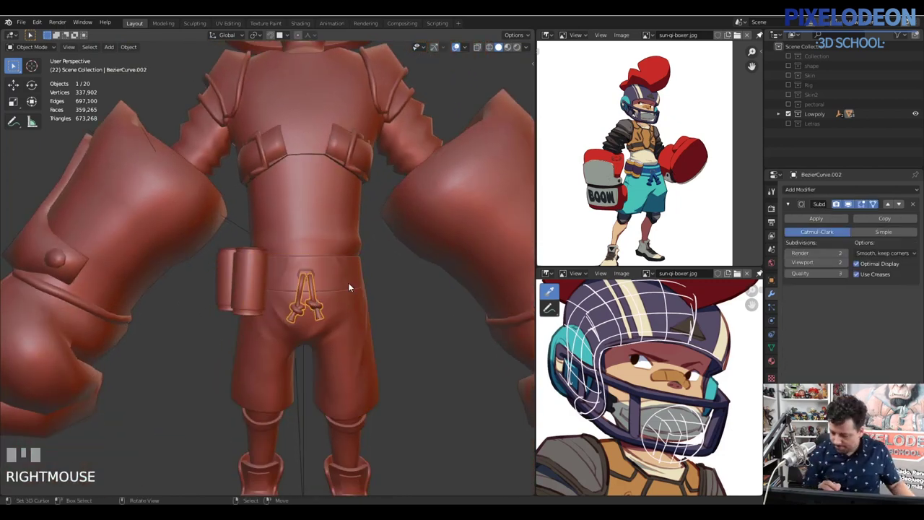
{"action": "key", "text": "Tab"}
{"action": "left_click_drag", "start_coordinate": [359, 279], "coordinate": [914, 209]}
{"action": "left_click", "coordinate": [915, 208]}
Step: In edge select, dissolve two groups of extra edges on the lace
{"action": "left_click_drag", "start_coordinate": [339, 372], "coordinate": [337, 354]}
{"action": "key", "text": "2"}
{"action": "right_click", "coordinate": [337, 354]}
{"action": "right_click", "coordinate": [332, 344]}
{"action": "right_click", "coordinate": [333, 356]}
{"action": "key", "text": "ctrl+x"}
{"action": "right_click", "coordinate": [209, 380]}
{"action": "left_click_drag", "start_coordinate": [245, 382], "coordinate": [207, 381]}
{"action": "key", "text": "ctrl+x"}
{"action": "right_click", "coordinate": [206, 381]}
Step: Dissolve another edge pair and select edges near the knot for the next cleanup
{"action": "left_click_drag", "start_coordinate": [246, 333], "coordinate": [240, 330]}
{"action": "right_click", "coordinate": [240, 330]}
{"action": "left_click_drag", "start_coordinate": [248, 345], "coordinate": [472, 345]}
{"action": "right_click", "coordinate": [472, 345]}
{"action": "key", "text": "ctrl+x"}
{"action": "left_click_drag", "start_coordinate": [404, 350], "coordinate": [328, 330]}
{"action": "right_click", "coordinate": [328, 329]}
{"action": "right_click", "coordinate": [327, 322]}
{"action": "left_click_drag", "start_coordinate": [353, 328], "coordinate": [335, 327]}
{"action": "right_click", "coordinate": [335, 327]}
Step: Select an edge loop on one strap end and slide it into place with G
{"action": "right_click", "coordinate": [314, 334]}
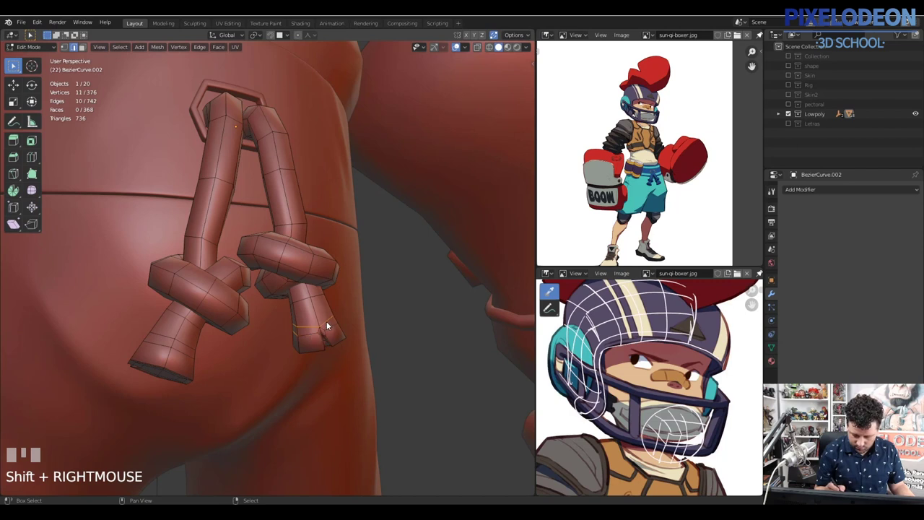
{"action": "right_click", "coordinate": [336, 329]}
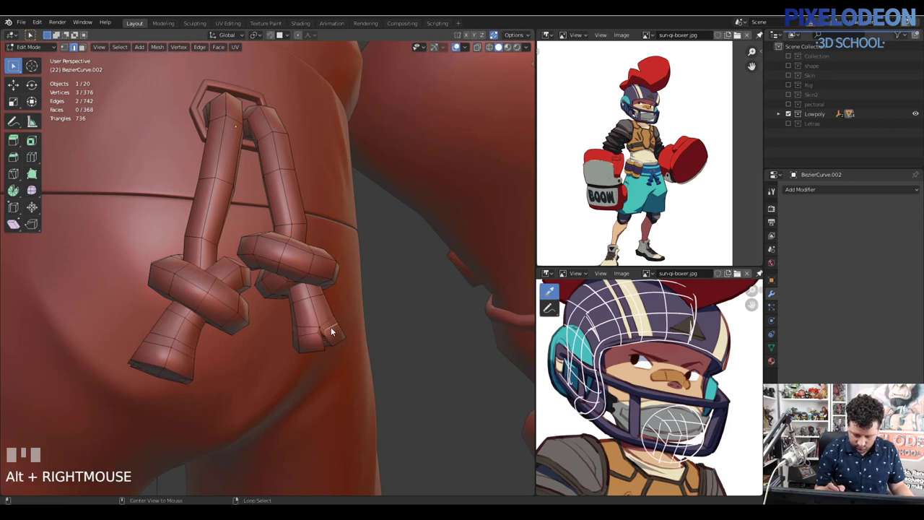
{"action": "right_click", "coordinate": [299, 336]}
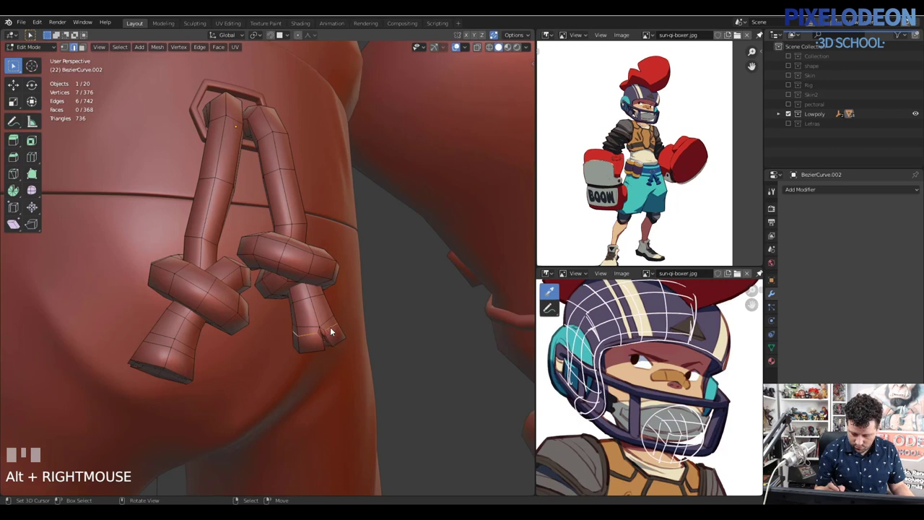
{"action": "right_click", "coordinate": [327, 330]}
{"action": "right_click", "coordinate": [313, 337]}
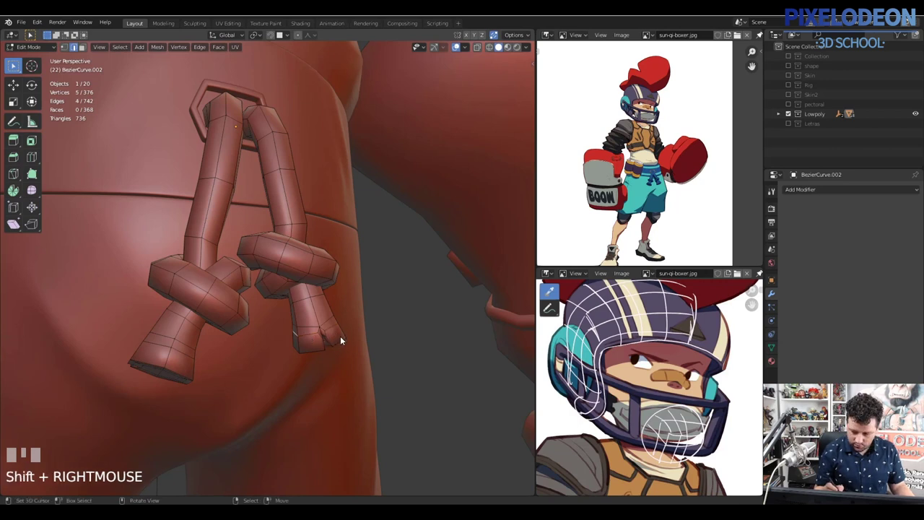
{"action": "key", "text": "g"}
{"action": "left_click", "coordinate": [340, 327]}
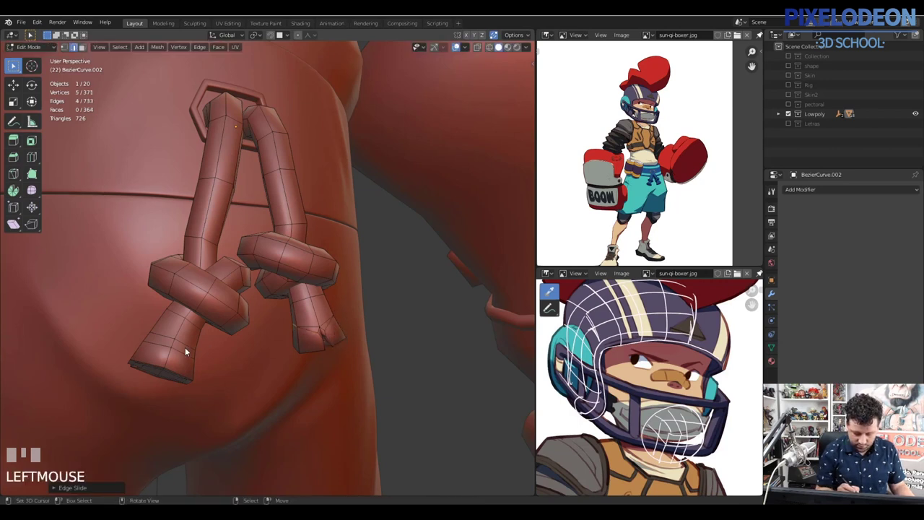
Step: Select the edge loop on the other strap end and start sliding it
{"action": "right_click", "coordinate": [185, 350]}
{"action": "left_click_drag", "start_coordinate": [249, 340], "coordinate": [162, 347]}
{"action": "right_click", "coordinate": [162, 347]}
{"action": "right_click", "coordinate": [145, 359]}
{"action": "key", "text": "g"}
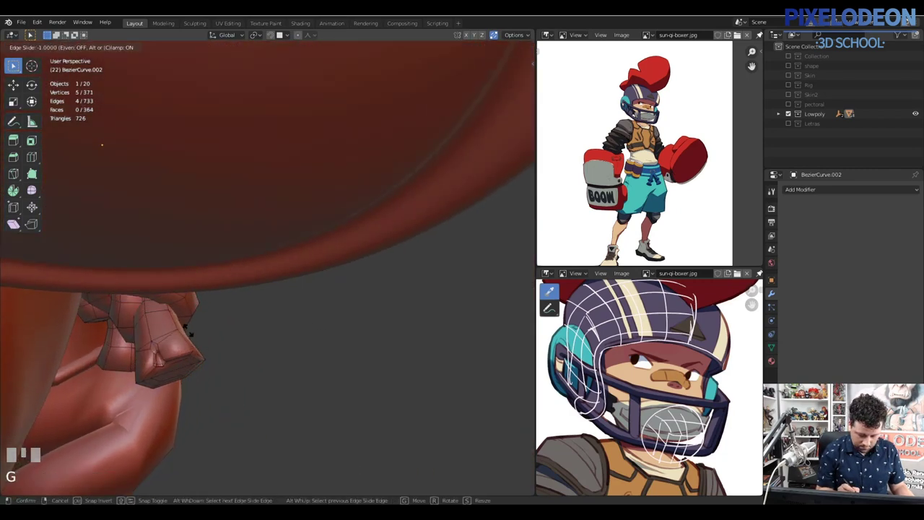
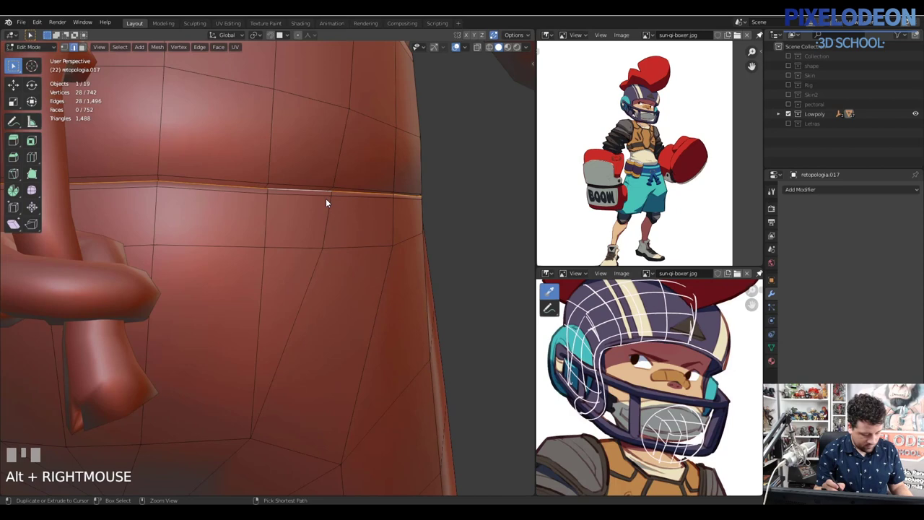
Step: Dissolve a series of surplus edge loops on the shorts mesh with Ctrl+X
{"action": "key", "text": "ctrl+x"}
{"action": "right_click", "coordinate": [324, 193]}
{"action": "key", "text": "ctrl+x"}
{"action": "right_click", "coordinate": [319, 193]}
{"action": "key", "text": "ctrl+x"}
{"action": "right_click", "coordinate": [321, 198]}
{"action": "key", "text": "ctrl+x"}
Step: Work around the shorts, picking further edge loops and dissolving each one
{"action": "left_click_drag", "start_coordinate": [362, 182], "coordinate": [332, 244]}
{"action": "right_click", "coordinate": [333, 243]}
{"action": "key", "text": "ctrl+x"}
{"action": "left_click_drag", "start_coordinate": [389, 271], "coordinate": [347, 260]}
{"action": "right_click", "coordinate": [347, 261]}
{"action": "key", "text": "ctrl+x"}
{"action": "right_click", "coordinate": [116, 313]}
{"action": "key", "text": "ctrl+x"}
Step: Thin out the lower edge loops of the shorts the same way
{"action": "left_click_drag", "start_coordinate": [327, 293], "coordinate": [219, 357]}
{"action": "right_click", "coordinate": [219, 358]}
{"action": "right_click", "coordinate": [143, 425]}
{"action": "key", "text": "ctrl+x"}
{"action": "right_click", "coordinate": [133, 427]}
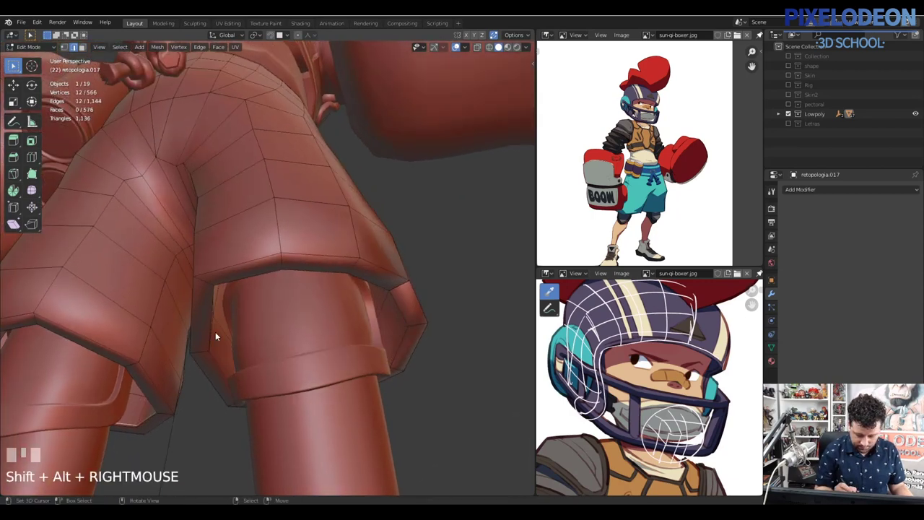
{"action": "key", "text": "ctrl+x"}
{"action": "left_click_drag", "start_coordinate": [424, 313], "coordinate": [214, 350]}
{"action": "right_click", "coordinate": [213, 350]}
Step: Isolate the remaining leg tube in Local View and switch to face selection
{"action": "middle_click", "coordinate": [282, 342]}
{"action": "key", "text": "g"}
{"action": "right_click", "coordinate": [282, 333]}
{"action": "left_click_drag", "start_coordinate": [324, 310], "coordinate": [337, 393]}
{"action": "key", "text": "\\"}
{"action": "key", "text": "3"}
{"action": "left_click_drag", "start_coordinate": [337, 393], "coordinate": [301, 408]}
Step: Delete unwanted faces from the leg tube, growing the selection before the second delete
{"action": "right_click", "coordinate": [249, 457]}
{"action": "key", "text": "x"}
{"action": "left_click_drag", "start_coordinate": [345, 305], "coordinate": [363, 247]}
{"action": "right_click", "coordinate": [364, 247]}
{"action": "left_click_drag", "start_coordinate": [389, 234], "coordinate": [375, 269]}
{"action": "key", "text": "ctrl+KP_Add"}
{"action": "key", "text": "x"}
{"action": "right_click", "coordinate": [376, 269]}
Step: Dissolve an edge loop, switch to edge select and dissolve the next loop on the leg piece
{"action": "key", "text": "ctrl+x"}
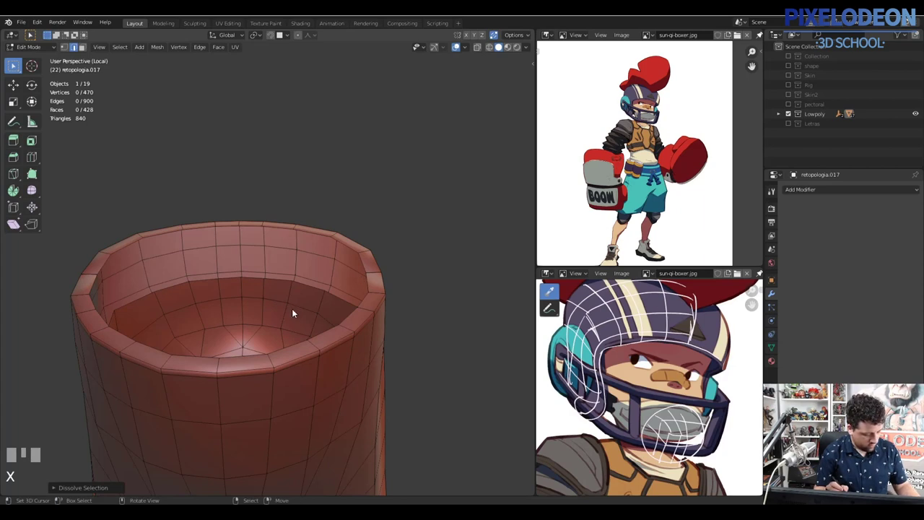
{"action": "left_click_drag", "start_coordinate": [349, 259], "coordinate": [370, 339]}
{"action": "key", "text": "2"}
{"action": "right_click", "coordinate": [369, 339]}
{"action": "right_click", "coordinate": [372, 342]}
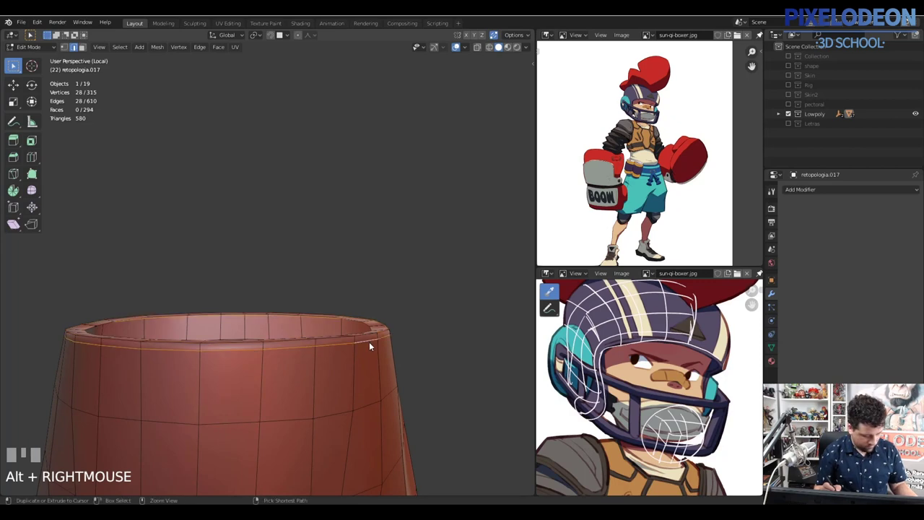
{"action": "key", "text": "ctrl+x"}
Step: Dissolve another loop, undo a mistaken pick twice and change the viewport shading
{"action": "left_click_drag", "start_coordinate": [362, 349], "coordinate": [336, 281]}
{"action": "right_click", "coordinate": [336, 281]}
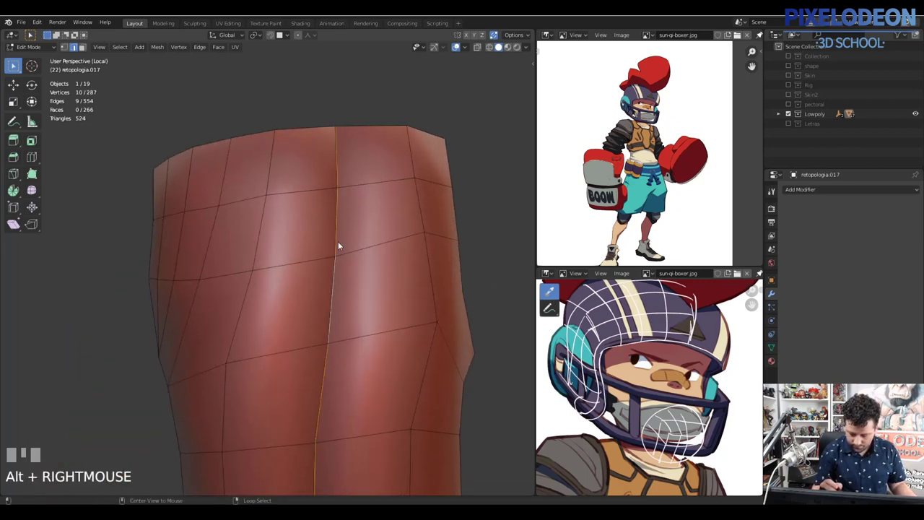
{"action": "key", "text": "ctrl+x"}
{"action": "right_click", "coordinate": [341, 211]}
{"action": "left_click_drag", "start_coordinate": [327, 235], "coordinate": [230, 300]}
{"action": "key", "text": "ctrl+z"}
{"action": "key", "text": "ctrl+z"}
{"action": "key", "text": "z"}
Step: Remove several more edge loops around the torso/leg mesh one after another
{"action": "right_click", "coordinate": [230, 300]}
{"action": "key", "text": "ctrl+x"}
{"action": "right_click", "coordinate": [230, 298]}
{"action": "left_click_drag", "start_coordinate": [238, 302], "coordinate": [242, 271]}
{"action": "key", "text": "ctrl+x"}
{"action": "right_click", "coordinate": [242, 271]}
{"action": "key", "text": "z"}
{"action": "right_click", "coordinate": [239, 278]}
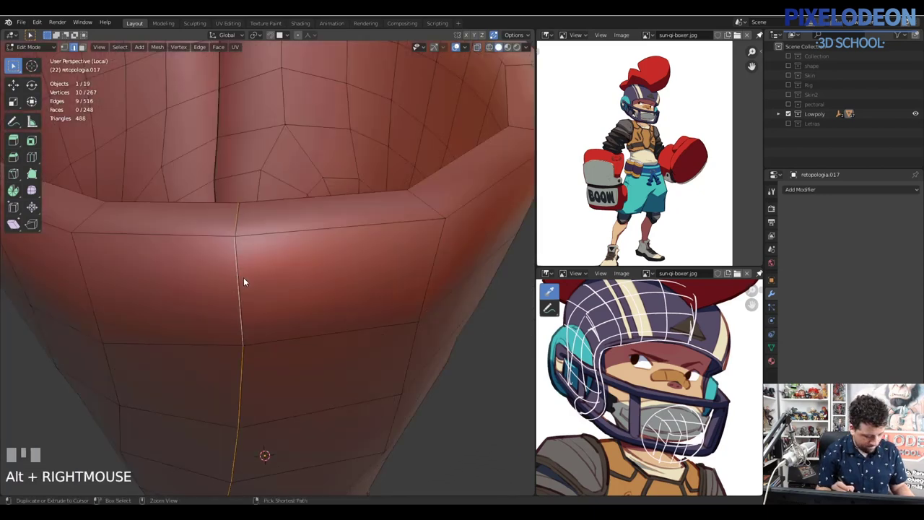
{"action": "key", "text": "ctrl+x"}
Step: Build a multi-edge selection on the lower part and dissolve it, reaching 230 faces
{"action": "left_click_drag", "start_coordinate": [271, 212], "coordinate": [262, 316]}
{"action": "right_click", "coordinate": [262, 316]}
{"action": "right_click", "coordinate": [263, 315]}
{"action": "right_click", "coordinate": [262, 315]}
{"action": "right_click", "coordinate": [264, 313]}
{"action": "left_click_drag", "start_coordinate": [251, 309], "coordinate": [249, 257]}
{"action": "right_click", "coordinate": [249, 257]}
{"action": "key", "text": "ctrl+x"}
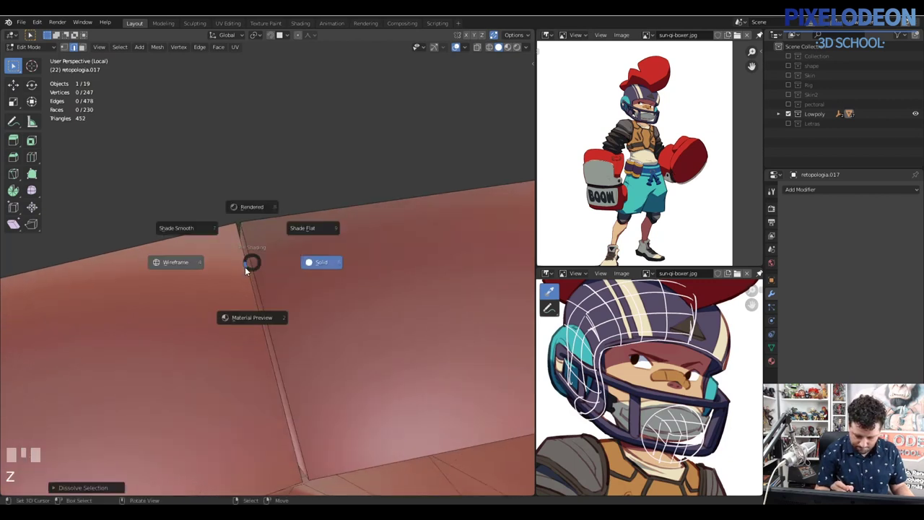
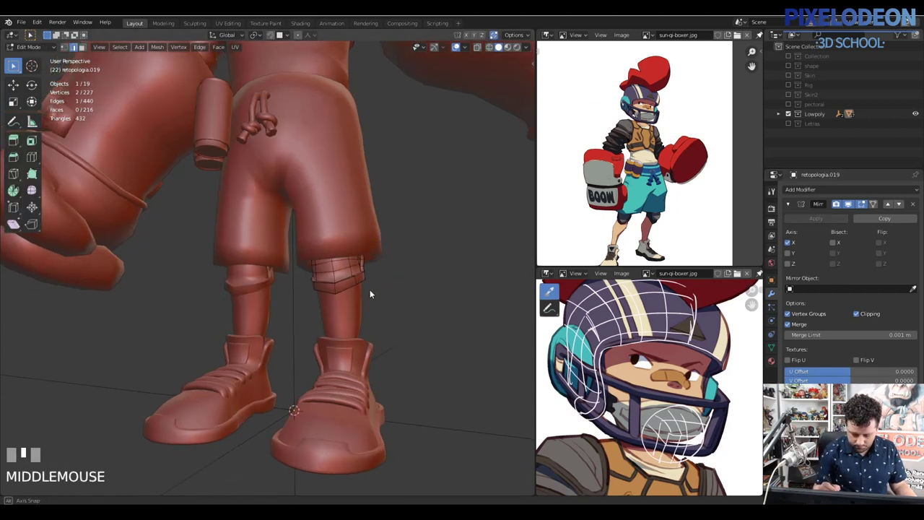
Step: Isolate the armor piece in Local View and dissolve two pairs of edge loops
{"action": "key", "text": "\\"}
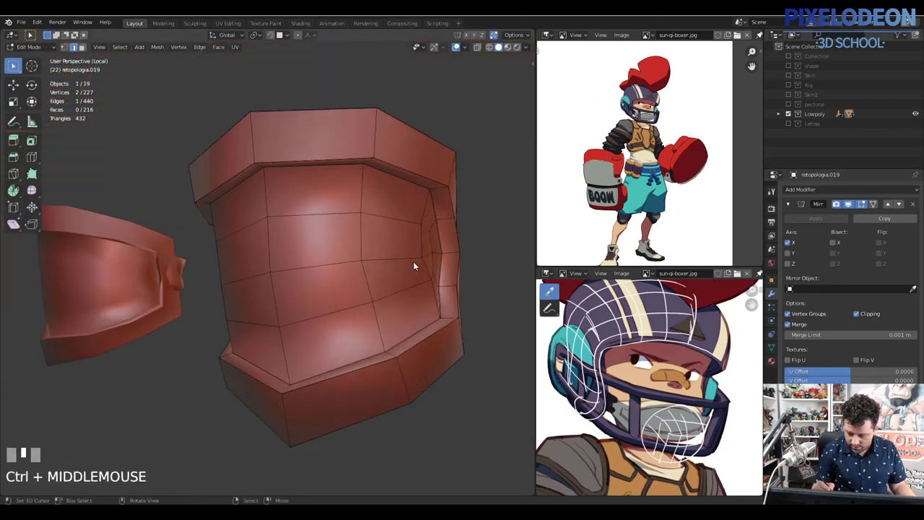
{"action": "right_click", "coordinate": [443, 219]}
{"action": "right_click", "coordinate": [423, 160]}
{"action": "key", "text": "ctrl+x"}
{"action": "left_click_drag", "start_coordinate": [431, 222], "coordinate": [381, 219]}
{"action": "right_click", "coordinate": [380, 219]}
{"action": "right_click", "coordinate": [376, 224]}
{"action": "key", "text": "ctrl+x"}
Step: In face select, delete a loop of armor faces and pick the next face strip
{"action": "left_click_drag", "start_coordinate": [375, 241], "coordinate": [370, 166]}
{"action": "key", "text": "3"}
{"action": "right_click", "coordinate": [369, 166]}
{"action": "left_click_drag", "start_coordinate": [432, 174], "coordinate": [187, 195]}
{"action": "key", "text": "x"}
{"action": "right_click", "coordinate": [187, 196]}
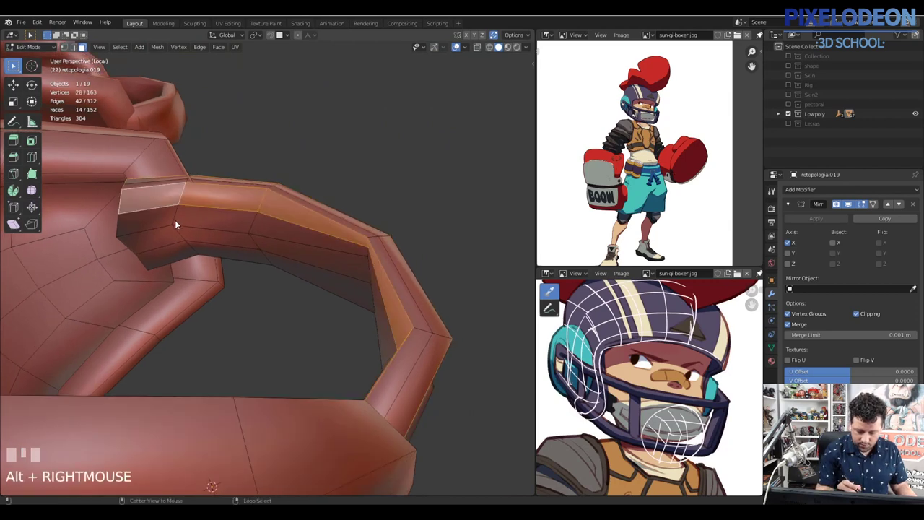
Step: With wireframe shading, remove two selected regions of armor geometry
{"action": "key", "text": "z"}
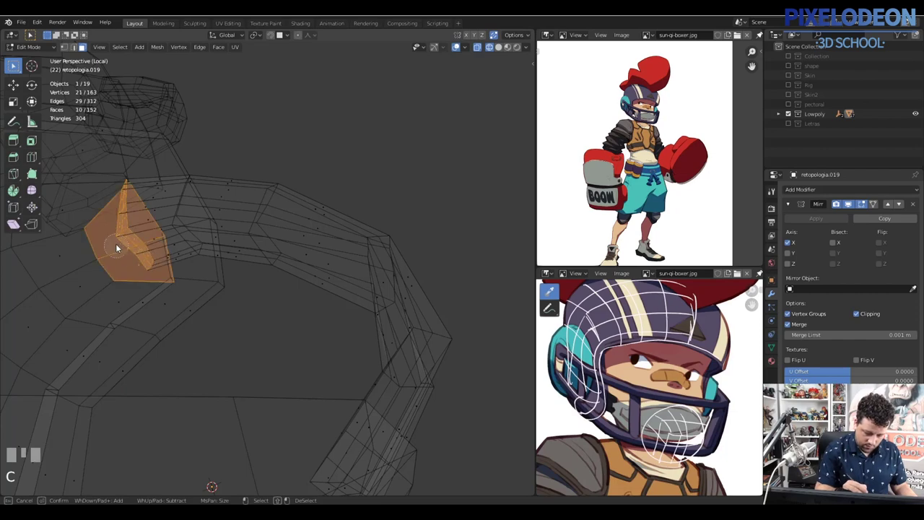
{"action": "right_click", "coordinate": [135, 274]}
{"action": "left_click_drag", "start_coordinate": [153, 261], "coordinate": [462, 327]}
{"action": "key", "text": "c"}
{"action": "right_click", "coordinate": [462, 327]}
{"action": "left_click_drag", "start_coordinate": [489, 330], "coordinate": [354, 210]}
{"action": "key", "text": "c"}
Step: Dissolve two further edge loops on the armor piece
{"action": "right_click", "coordinate": [354, 210]}
{"action": "left_click_drag", "start_coordinate": [363, 199], "coordinate": [352, 202]}
{"action": "key", "text": "c"}
{"action": "right_click", "coordinate": [352, 201]}
{"action": "left_click_drag", "start_coordinate": [350, 234], "coordinate": [310, 138]}
{"action": "key", "text": "x"}
Step: Select two pairs of edge loops and dissolve them, bringing the armor to 116 faces
{"action": "right_click", "coordinate": [310, 138]}
{"action": "right_click", "coordinate": [313, 145]}
{"action": "left_click_drag", "start_coordinate": [262, 157], "coordinate": [238, 143]}
{"action": "right_click", "coordinate": [239, 143]}
{"action": "right_click", "coordinate": [240, 156]}
{"action": "key", "text": "x"}
Step: Switch to edge select and pick the next edges on the armor for removal
{"action": "left_click_drag", "start_coordinate": [345, 133], "coordinate": [355, 196]}
{"action": "key", "text": "2"}
{"action": "right_click", "coordinate": [355, 196]}
{"action": "left_click_drag", "start_coordinate": [338, 181], "coordinate": [390, 132]}
{"action": "right_click", "coordinate": [390, 133]}
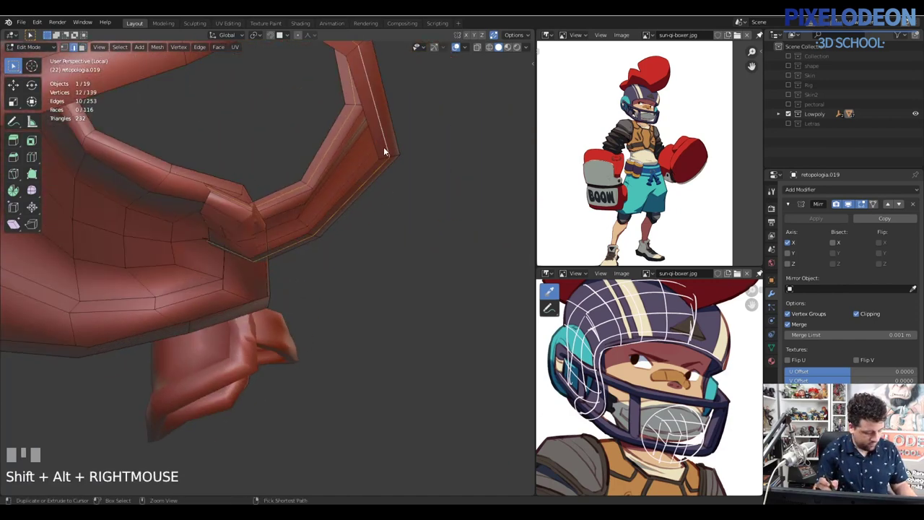
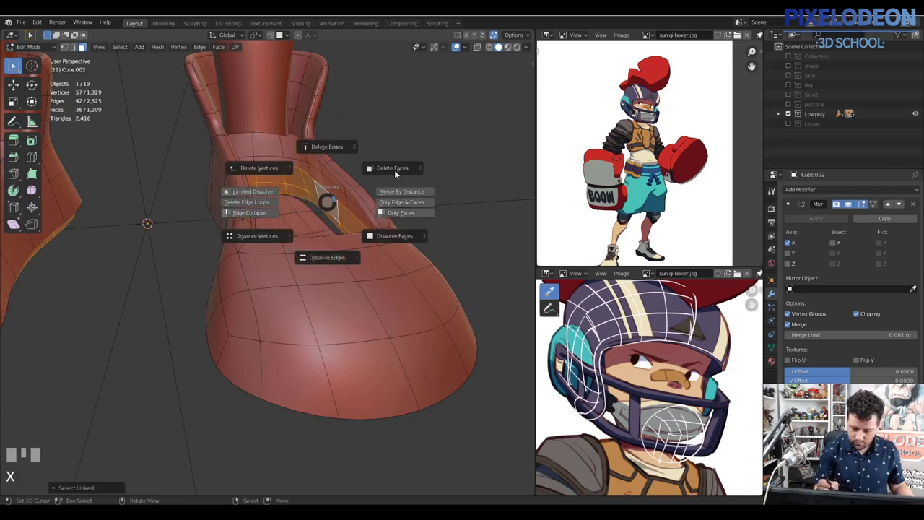
Step: Select face strips on the shoe and delete them
{"action": "right_click", "coordinate": [315, 220]}
{"action": "key", "text": "l"}
{"action": "left_click_drag", "start_coordinate": [359, 272], "coordinate": [311, 145]}
{"action": "right_click", "coordinate": [312, 144]}
{"action": "left_click_drag", "start_coordinate": [332, 177], "coordinate": [305, 98]}
{"action": "right_click", "coordinate": [305, 98]}
{"action": "key", "text": "x"}
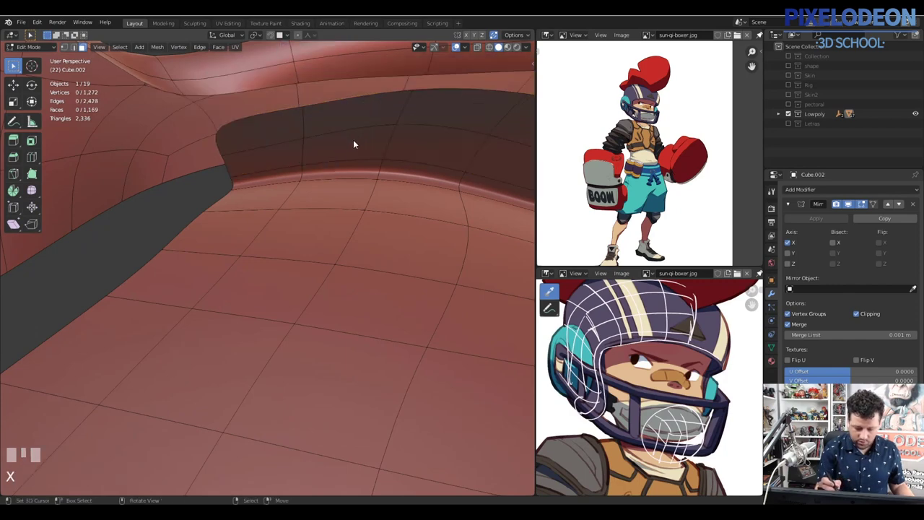
Step: Delete more shoe face strips, unhide geometry and pick a face on a lace strap
{"action": "right_click", "coordinate": [357, 139]}
{"action": "key", "text": "l"}
{"action": "left_click_drag", "start_coordinate": [376, 138], "coordinate": [225, 138]}
{"action": "right_click", "coordinate": [226, 138]}
{"action": "right_click", "coordinate": [234, 140]}
{"action": "left_click_drag", "start_coordinate": [241, 169], "coordinate": [345, 226]}
{"action": "key", "text": "alt+h"}
{"action": "right_click", "coordinate": [345, 226]}
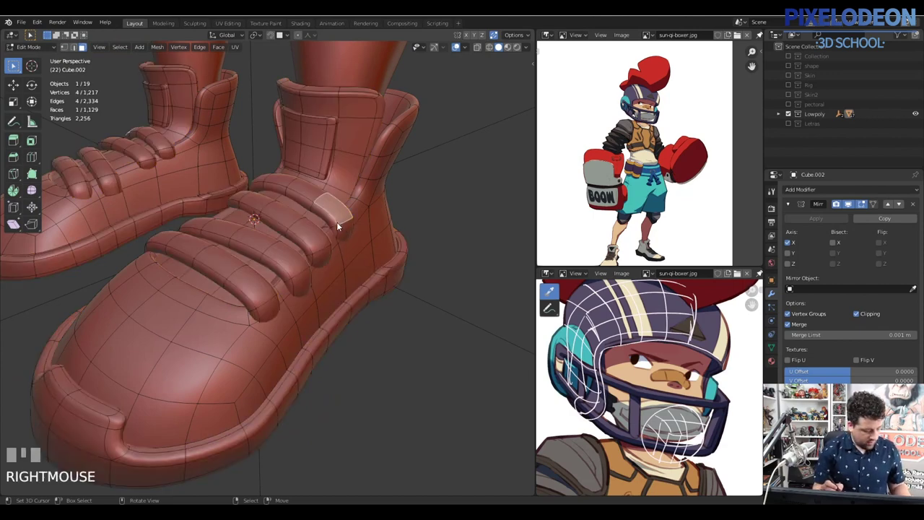
Step: Select the linked lace straps and a linked shoe patch with L for separation
{"action": "key", "text": "l"}
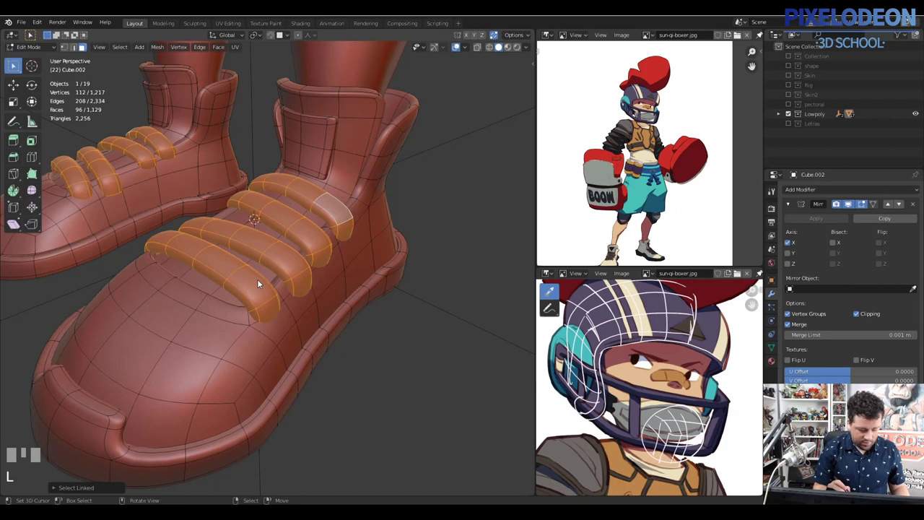
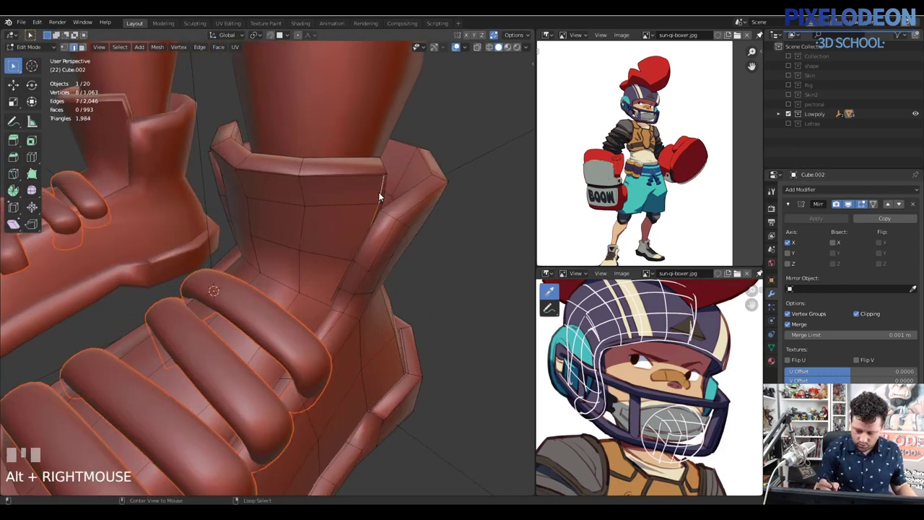
{"action": "right_click", "coordinate": [377, 201]}
{"action": "key", "text": "l"}
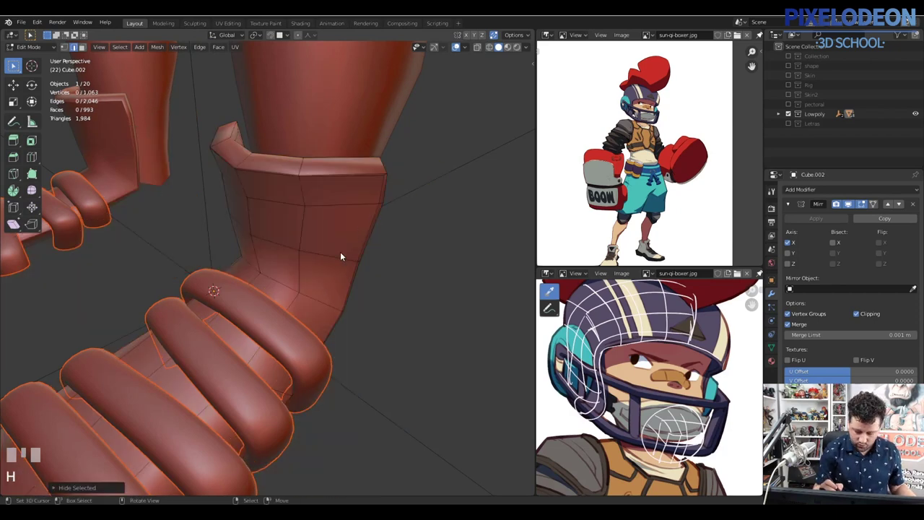
Step: Pick the separated lace straps object Cube.003 in Object Mode
{"action": "right_click", "coordinate": [281, 327]}
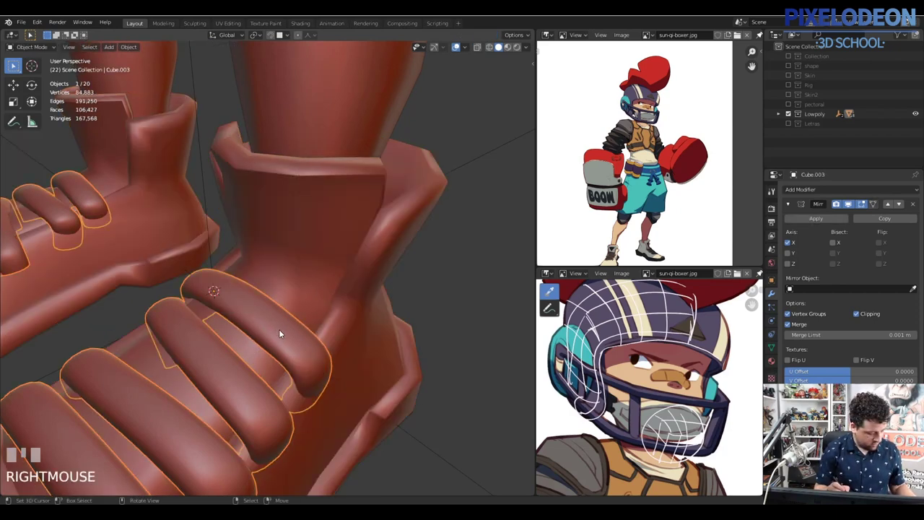
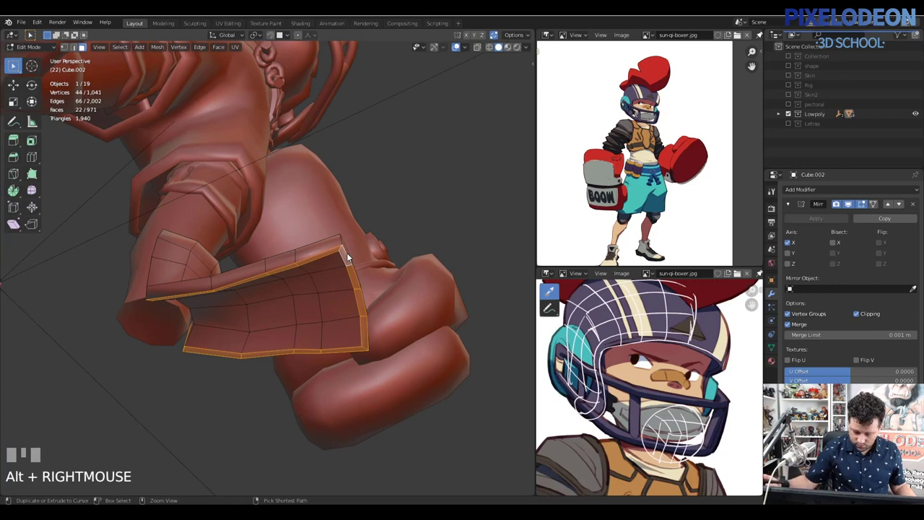
Step: Grow and shrink the flap selection, delete it, then undo the deletion
{"action": "key", "text": "ctrl+KP_Add"}
{"action": "key", "text": "ctrl+KP_Subtract"}
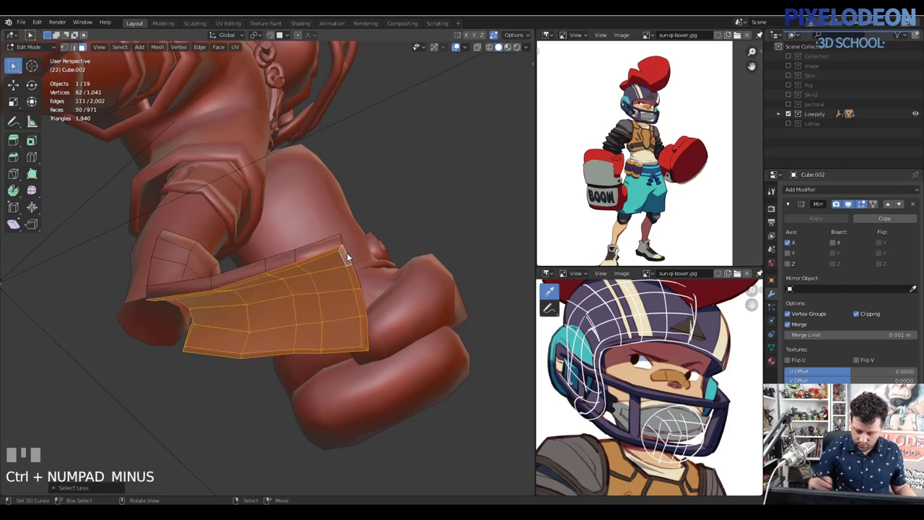
{"action": "key", "text": "x"}
{"action": "left_click_drag", "start_coordinate": [370, 272], "coordinate": [400, 321]}
{"action": "key", "text": "ctrl+z"}
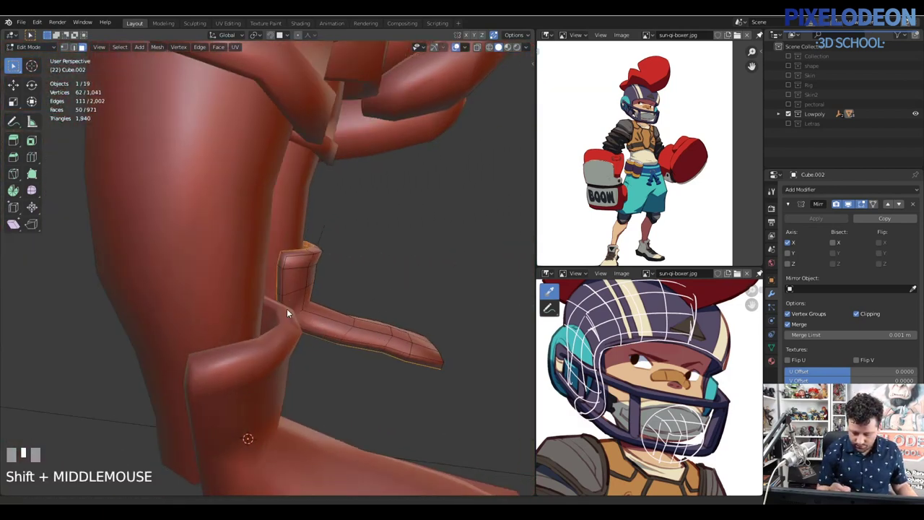
Step: Turn on see-through shading and start a box select around the hidden strip
{"action": "key", "text": "z"}
{"action": "middle_click", "coordinate": [328, 302]}
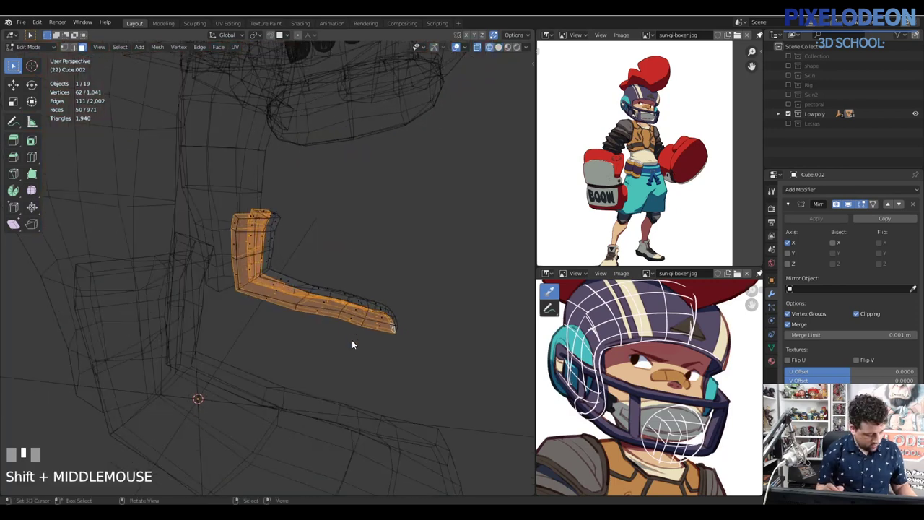
{"action": "key", "text": "b"}
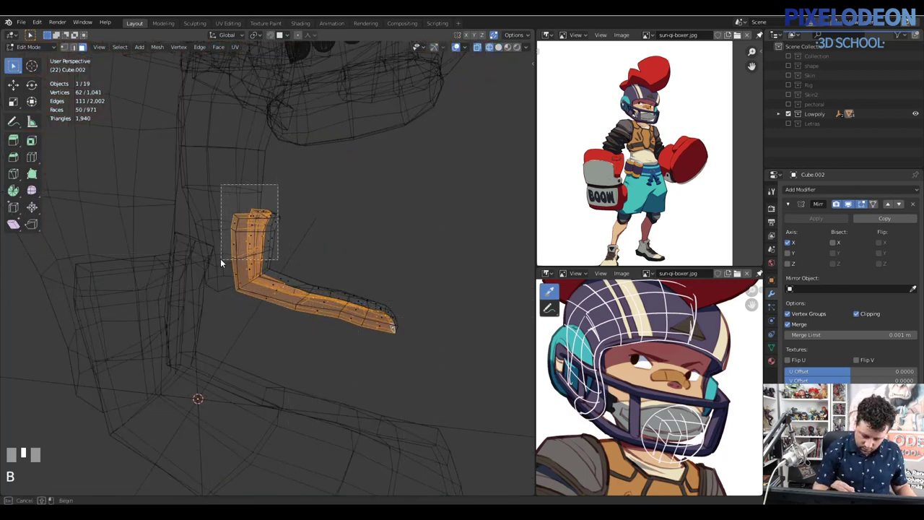
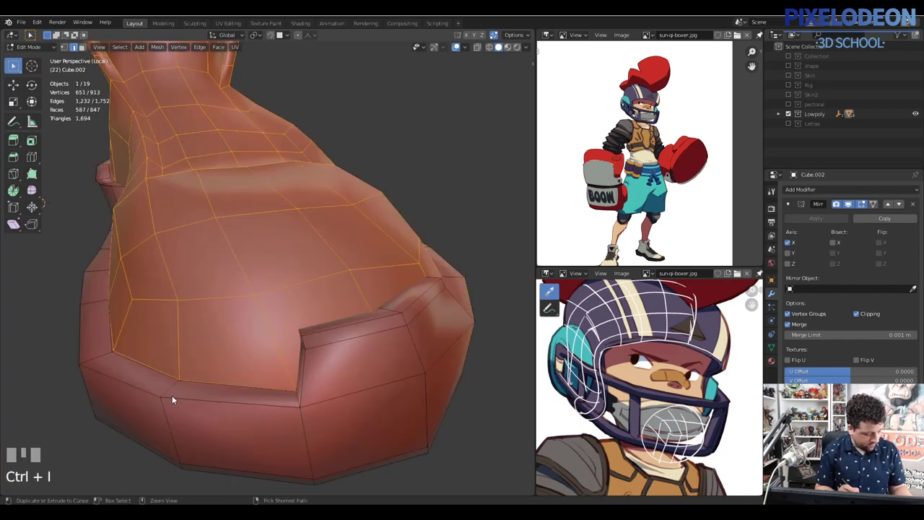
Step: In face select mode, grow a selection across the shoe's hidden inner surface and delete those faces
{"action": "key", "text": "3"}
{"action": "right_click", "coordinate": [140, 344]}
{"action": "left_click_drag", "start_coordinate": [166, 327], "coordinate": [129, 253]}
{"action": "right_click", "coordinate": [129, 253]}
{"action": "key", "text": "ctrl+KP_Add"}
{"action": "key", "text": "ctrl+KP_Subtract"}
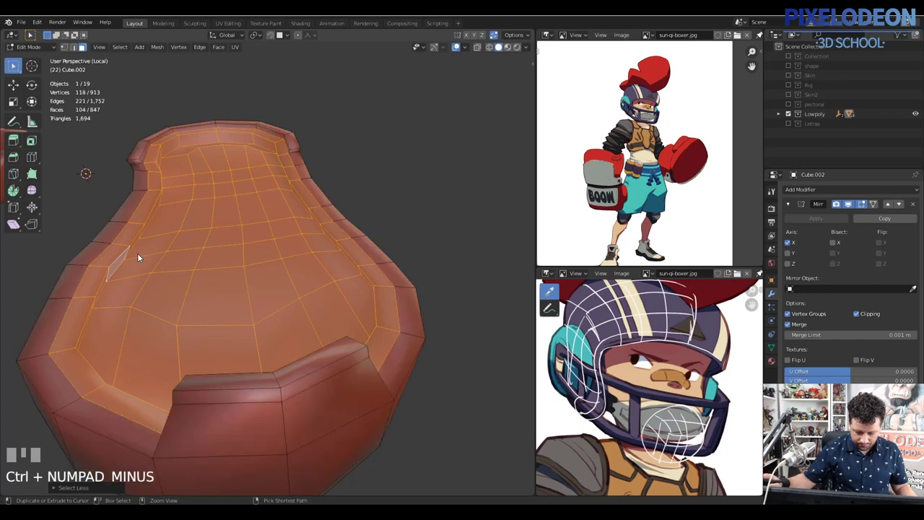
{"action": "key", "text": "x"}
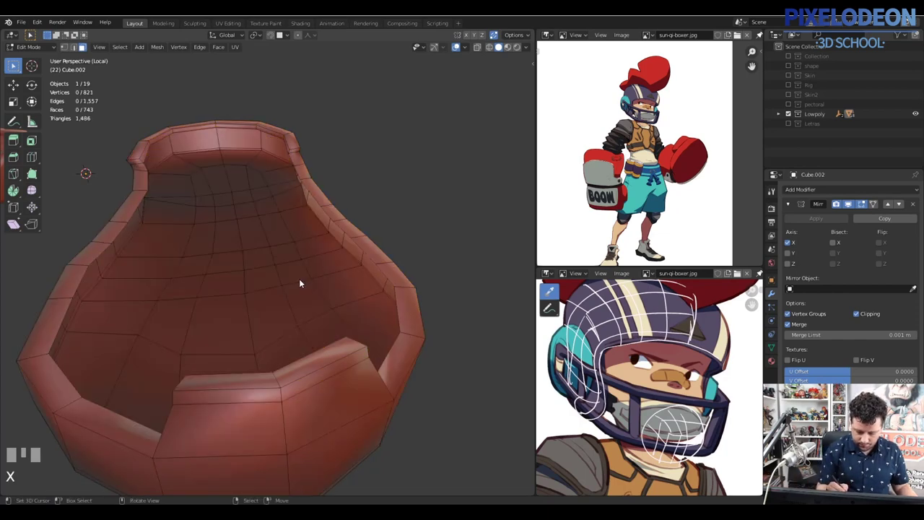
Step: Select and delete a second patch of inner faces, cutting the shoe to 729 faces
{"action": "left_click_drag", "start_coordinate": [319, 273], "coordinate": [379, 369]}
{"action": "right_click", "coordinate": [378, 368]}
{"action": "key", "text": "ctrl+KP_Add"}
{"action": "key", "text": "ctrl+KP_Subtract"}
{"action": "key", "text": "ctrl+KP_Add"}
{"action": "key", "text": "x"}
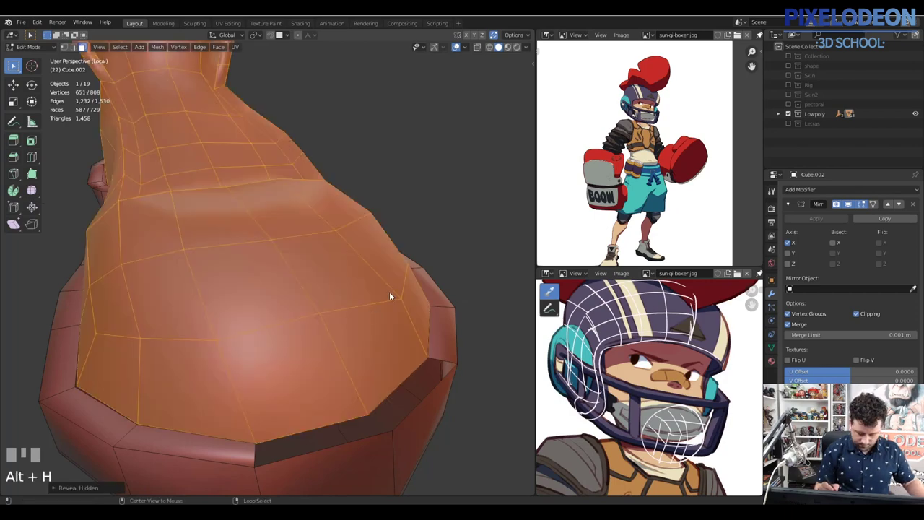
Step: Frame the shoe sole and select the 14-face rim strip running along it
{"action": "left_click_drag", "start_coordinate": [339, 350], "coordinate": [303, 180]}
{"action": "right_click", "coordinate": [302, 180]}
{"action": "key", "text": "KP_Decimal"}
{"action": "left_click_drag", "start_coordinate": [317, 219], "coordinate": [222, 293]}
{"action": "right_click", "coordinate": [221, 293]}
{"action": "left_click_drag", "start_coordinate": [277, 285], "coordinate": [250, 347]}
{"action": "right_click", "coordinate": [250, 347]}
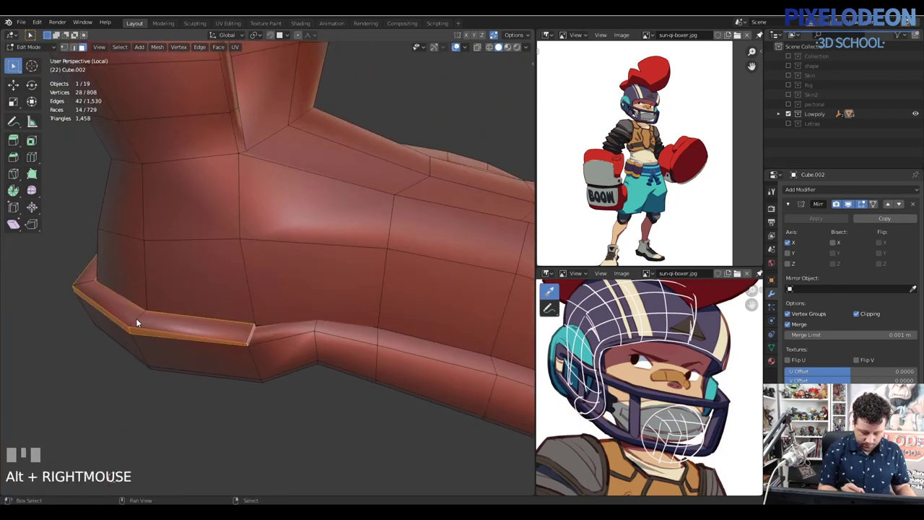
Step: Delete the sole rim strip and the leftover linked faces, dropping the shoe to 769 vertices
{"action": "key", "text": "x"}
{"action": "right_click", "coordinate": [204, 330]}
{"action": "key", "text": "l"}
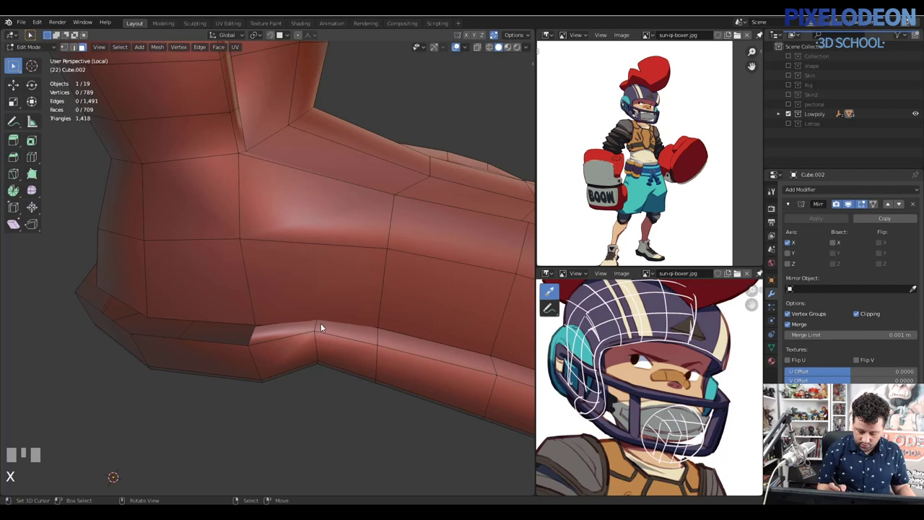
{"action": "right_click", "coordinate": [318, 327]}
{"action": "left_click_drag", "start_coordinate": [329, 325], "coordinate": [316, 310]}
{"action": "key", "text": "x"}
{"action": "right_click", "coordinate": [315, 310]}
{"action": "key", "text": "x"}
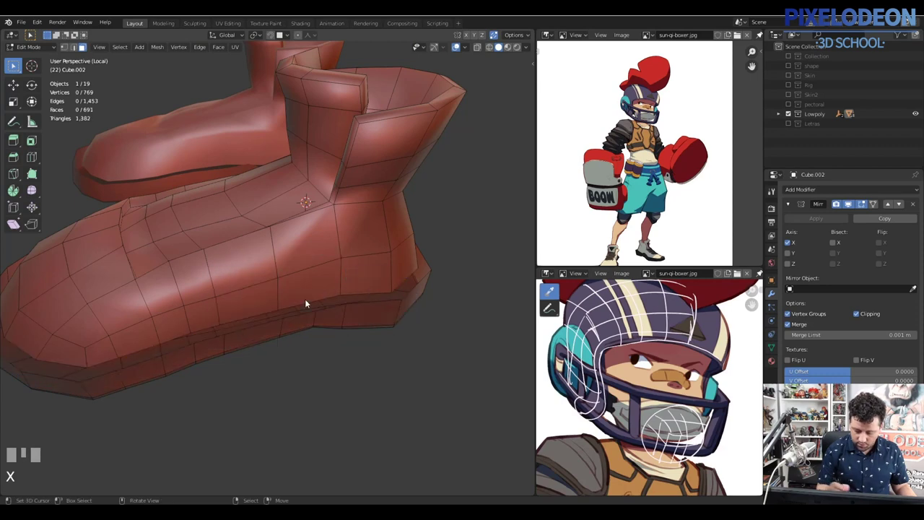
Step: In edge mode, pick border edges along the sole gap and fill new faces between them with F
{"action": "left_click_drag", "start_coordinate": [374, 310], "coordinate": [315, 335]}
{"action": "key", "text": "2"}
{"action": "right_click", "coordinate": [315, 334]}
{"action": "right_click", "coordinate": [330, 320]}
{"action": "key", "text": "f"}
{"action": "right_click", "coordinate": [355, 334]}
{"action": "key", "text": "f"}
{"action": "right_click", "coordinate": [297, 325]}
{"action": "key", "text": "f"}
Step: Fill further faces along the sole and select the next pair of border elements
{"action": "left_click_drag", "start_coordinate": [258, 313], "coordinate": [238, 262]}
{"action": "key", "text": "f"}
{"action": "key", "text": "f"}
{"action": "right_click", "coordinate": [238, 262]}
{"action": "right_click", "coordinate": [254, 259]}
Step: Fill a face into the sole gap and select the next border vertices
{"action": "key", "text": "f"}
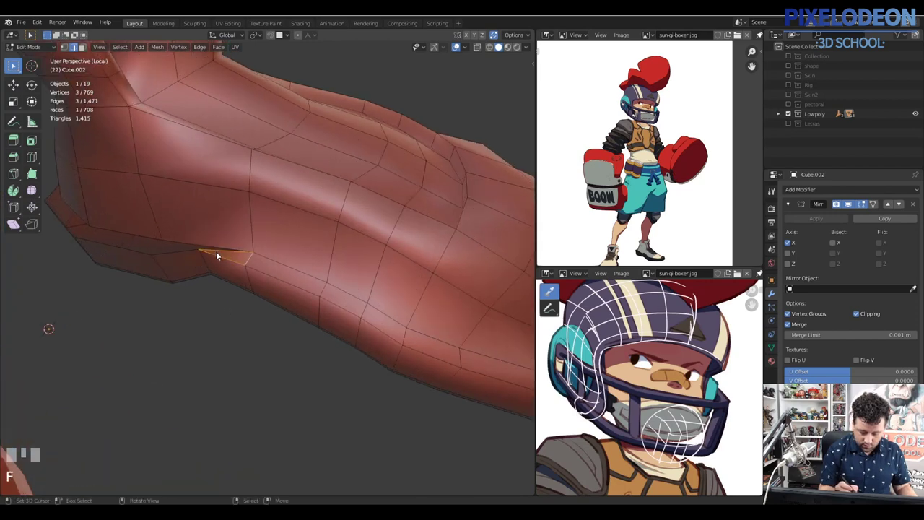
{"action": "right_click", "coordinate": [253, 260]}
{"action": "left_click_drag", "start_coordinate": [294, 266], "coordinate": [248, 264]}
{"action": "right_click", "coordinate": [248, 264]}
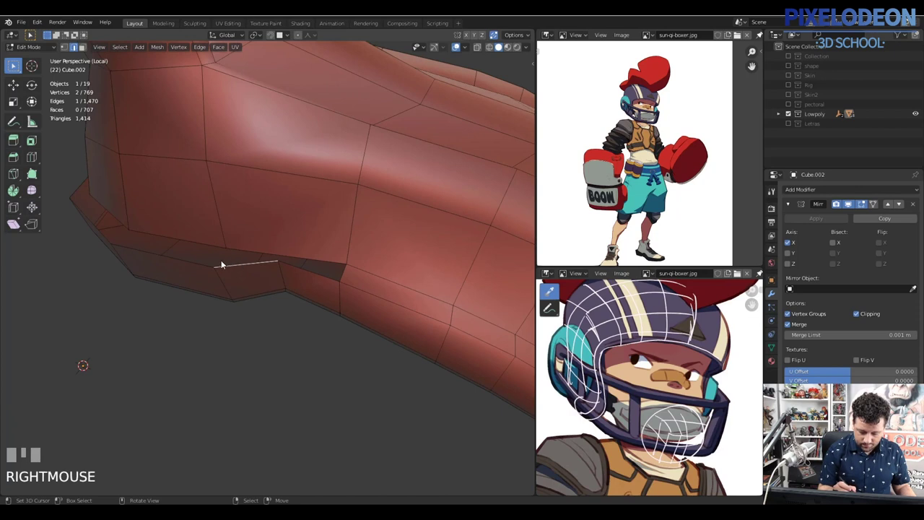
Step: Join two border vertices with an edge, add a third and close the gap with a face, reaching 708 faces
{"action": "right_click", "coordinate": [196, 263]}
{"action": "right_click", "coordinate": [205, 244]}
{"action": "key", "text": "f"}
{"action": "right_click", "coordinate": [227, 257]}
{"action": "key", "text": "f"}
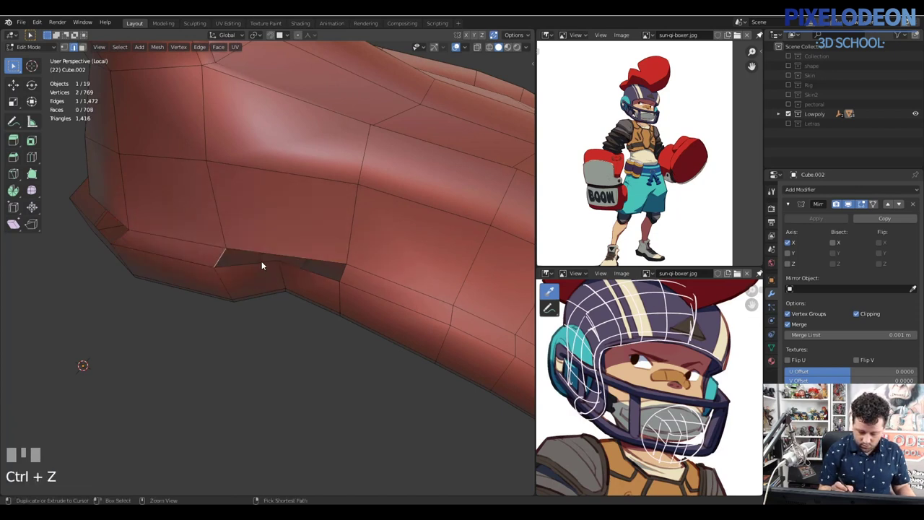
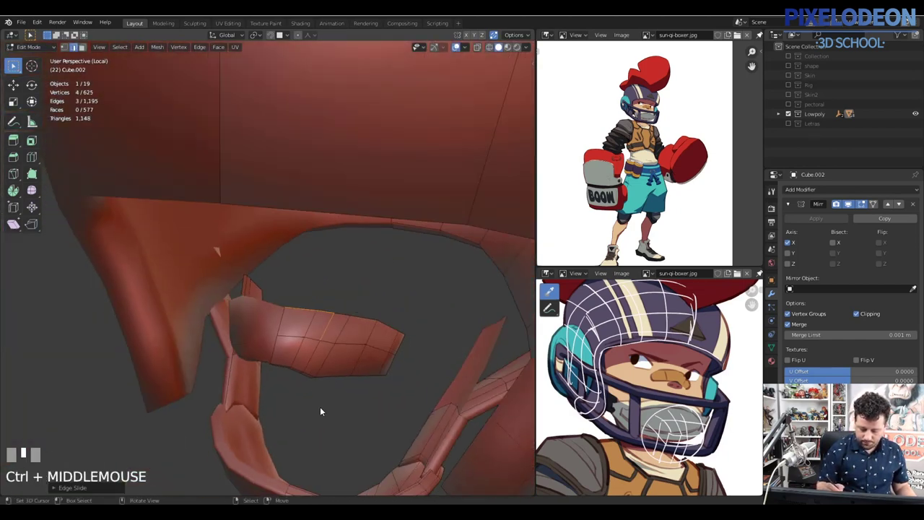
Step: Dissolve several surplus vertices along the mesh with repeated Ctrl+X
{"action": "left_click_drag", "start_coordinate": [375, 337], "coordinate": [418, 357]}
{"action": "left_click_drag", "start_coordinate": [379, 316], "coordinate": [293, 291]}
{"action": "key", "text": "ctrl+x"}
{"action": "right_click", "coordinate": [293, 292]}
{"action": "right_click", "coordinate": [274, 286]}
{"action": "key", "text": "ctrl+x"}
{"action": "left_click_drag", "start_coordinate": [310, 282], "coordinate": [273, 219]}
{"action": "right_click", "coordinate": [274, 220]}
{"action": "key", "text": "ctrl+x"}
Step: Select a linked chunk of unneeded geometry, delete it, and frame the next area
{"action": "left_click_drag", "start_coordinate": [263, 188], "coordinate": [153, 261]}
{"action": "right_click", "coordinate": [153, 260]}
{"action": "key", "text": "l"}
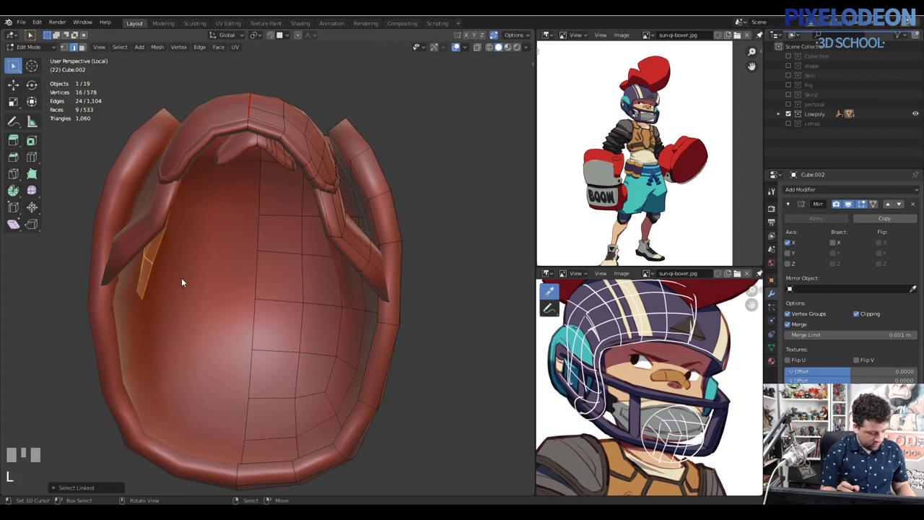
{"action": "right_click", "coordinate": [241, 294]}
{"action": "key", "text": "x"}
{"action": "left_click_drag", "start_coordinate": [309, 285], "coordinate": [322, 277]}
{"action": "right_click", "coordinate": [321, 278]}
{"action": "left_click_drag", "start_coordinate": [314, 286], "coordinate": [409, 277]}
{"action": "key", "text": "KP_Decimal"}
Step: Dissolve more stray vertices in that area, bringing the mesh down to 510 vertices
{"action": "right_click", "coordinate": [436, 257]}
{"action": "key", "text": "ctrl+x"}
{"action": "right_click", "coordinate": [438, 263]}
{"action": "right_click", "coordinate": [425, 256]}
{"action": "key", "text": "ctrl+x"}
{"action": "right_click", "coordinate": [430, 263]}
{"action": "key", "text": "ctrl+x"}
{"action": "right_click", "coordinate": [427, 250]}
{"action": "right_click", "coordinate": [453, 230]}
Step: Navigate up to the belt pouch Cylinder.002 and start moving it with Grab
{"action": "left_click_drag", "start_coordinate": [444, 203], "coordinate": [345, 69]}
{"action": "right_click", "coordinate": [344, 69]}
{"action": "left_click_drag", "start_coordinate": [386, 158], "coordinate": [435, 187]}
{"action": "key", "text": "g"}
{"action": "left_click", "coordinate": [435, 186]}
{"action": "left_click_drag", "start_coordinate": [441, 218], "coordinate": [394, 298]}
{"action": "key", "text": "3"}
{"action": "right_click", "coordinate": [394, 299]}
{"action": "left_click_drag", "start_coordinate": [410, 296], "coordinate": [412, 287]}
{"action": "left_click_drag", "start_coordinate": [293, 189], "coordinate": [218, 225]}
{"action": "left_click_drag", "start_coordinate": [206, 238], "coordinate": [208, 299]}
{"action": "left_click_drag", "start_coordinate": [198, 266], "coordinate": [223, 316]}
{"action": "left_click_drag", "start_coordinate": [299, 426], "coordinate": [336, 407]}
{"action": "left_click_drag", "start_coordinate": [375, 374], "coordinate": [369, 345]}
{"action": "left_click_drag", "start_coordinate": [321, 258], "coordinate": [274, 275]}
{"action": "left_click_drag", "start_coordinate": [277, 295], "coordinate": [297, 317]}
{"action": "right_click", "coordinate": [312, 339]}
{"action": "key", "text": "x"}
{"action": "left_click_drag", "start_coordinate": [385, 300], "coordinate": [492, 192]}
{"action": "right_click", "coordinate": [492, 191]}
{"action": "left_click_drag", "start_coordinate": [487, 203], "coordinate": [502, 200]}
{"action": "right_click", "coordinate": [502, 199]}
{"action": "right_click", "coordinate": [453, 213]}
{"action": "key", "text": "x"}
{"action": "left_click_drag", "start_coordinate": [463, 178], "coordinate": [325, 111]}
{"action": "key", "text": "z"}
{"action": "key", "text": "a"}
{"action": "right_click", "coordinate": [325, 110]}
{"action": "key", "text": "x"}
{"action": "left_click_drag", "start_coordinate": [322, 178], "coordinate": [262, 299]}
{"action": "right_click", "coordinate": [263, 300]}
{"action": "key", "text": "z"}
{"action": "left_click_drag", "start_coordinate": [294, 295], "coordinate": [304, 244]}
{"action": "right_click", "coordinate": [304, 244]}
{"action": "key", "text": "x"}
{"action": "left_click_drag", "start_coordinate": [339, 238], "coordinate": [285, 276]}
{"action": "key", "text": "a"}
{"action": "key", "text": "Tab"}
{"action": "key", "text": "\\"}
{"action": "right_click", "coordinate": [285, 276]}
{"action": "left_click_drag", "start_coordinate": [320, 278], "coordinate": [293, 319]}
{"action": "right_click", "coordinate": [293, 320]}
{"action": "left_click_drag", "start_coordinate": [232, 325], "coordinate": [288, 311]}
{"action": "right_click", "coordinate": [288, 310]}
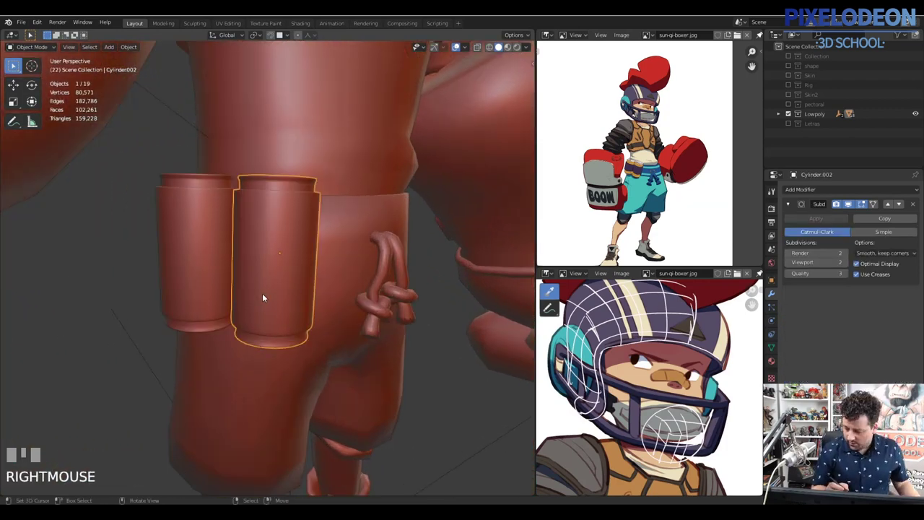
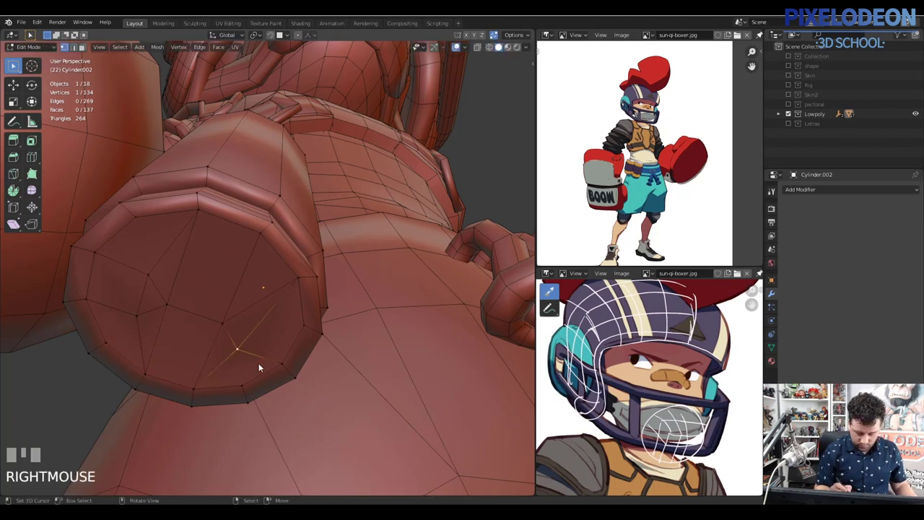
Step: Slide and dissolve the centre vertices of the glove cuff's round end cap, checking in wireframe
{"action": "key", "text": "g"}
{"action": "left_click", "coordinate": [260, 302]}
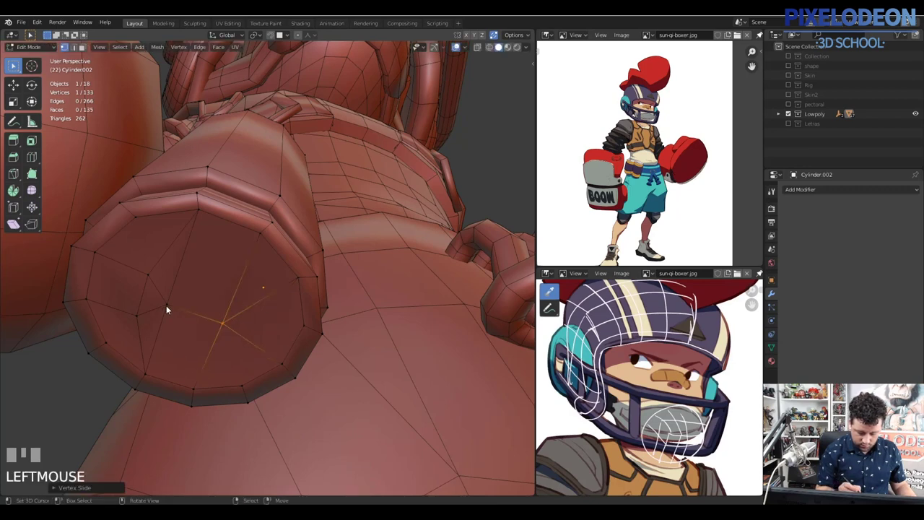
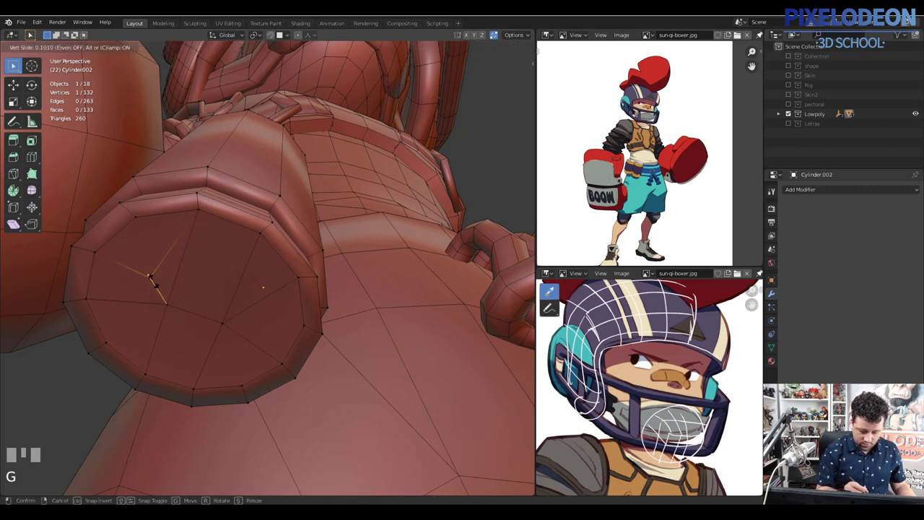
{"action": "left_click", "coordinate": [178, 323]}
{"action": "left_click_drag", "start_coordinate": [288, 303], "coordinate": [240, 312]}
{"action": "key", "text": "2"}
{"action": "right_click", "coordinate": [240, 312]}
{"action": "left_click_drag", "start_coordinate": [247, 326], "coordinate": [245, 310]}
{"action": "right_click", "coordinate": [244, 309]}
{"action": "key", "text": "z"}
{"action": "left_click_drag", "start_coordinate": [237, 340], "coordinate": [240, 306]}
{"action": "right_click", "coordinate": [239, 307]}
{"action": "key", "text": "ctrl+x"}
Step: Recalculate normals, return to Object Mode, delete an object and select the mirrored gloves Circle.004
{"action": "left_click_drag", "start_coordinate": [284, 273], "coordinate": [114, 347]}
{"action": "key", "text": "a"}
{"action": "key", "text": "shift+n"}
{"action": "key", "text": "Tab"}
{"action": "key", "text": "a"}
{"action": "right_click", "coordinate": [114, 347]}
{"action": "key", "text": "x"}
{"action": "left_click_drag", "start_coordinate": [236, 326], "coordinate": [364, 305]}
{"action": "key", "text": "a"}
{"action": "right_click", "coordinate": [364, 305]}
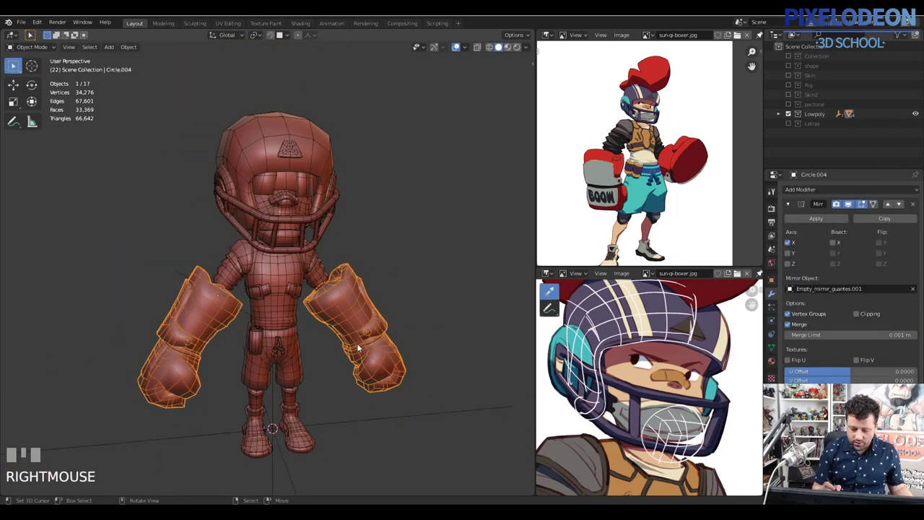
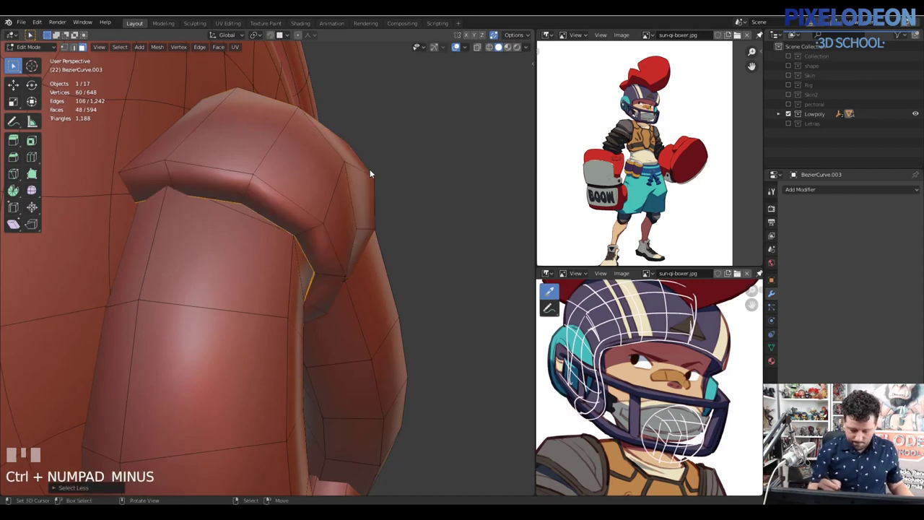
Step: Dissolve an edge loop on the face guard, then select and scale another edge into place
{"action": "key", "text": "x"}
{"action": "left_click_drag", "start_coordinate": [391, 200], "coordinate": [326, 256]}
{"action": "key", "text": "2"}
{"action": "right_click", "coordinate": [325, 255]}
{"action": "key", "text": "s"}
{"action": "left_click", "coordinate": [371, 236]}
Step: Scale a second face-guard edge, removing the 48-face band, then select the ear piece
{"action": "left_click_drag", "start_coordinate": [342, 249], "coordinate": [244, 210]}
{"action": "right_click", "coordinate": [243, 211]}
{"action": "key", "text": "s"}
{"action": "left_click", "coordinate": [253, 207]}
{"action": "left_click_drag", "start_coordinate": [290, 158], "coordinate": [323, 314]}
{"action": "right_click", "coordinate": [323, 313]}
{"action": "right_click", "coordinate": [312, 380]}
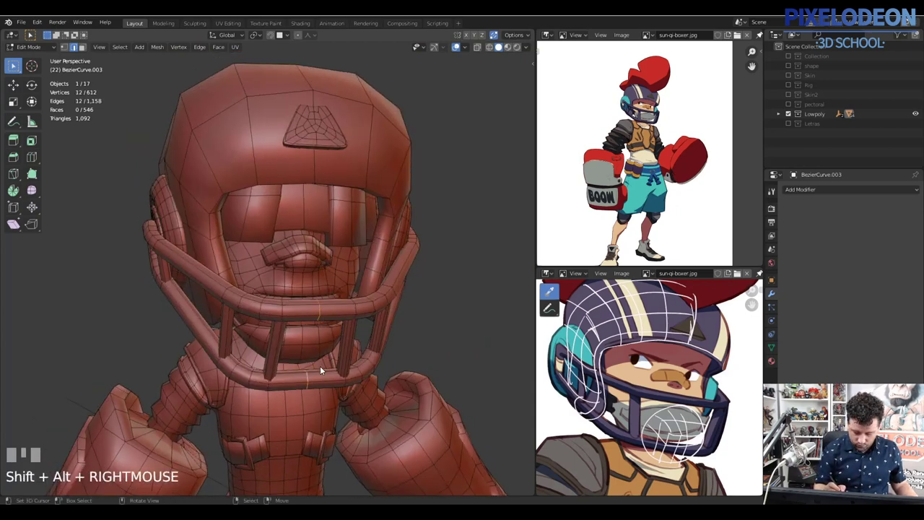
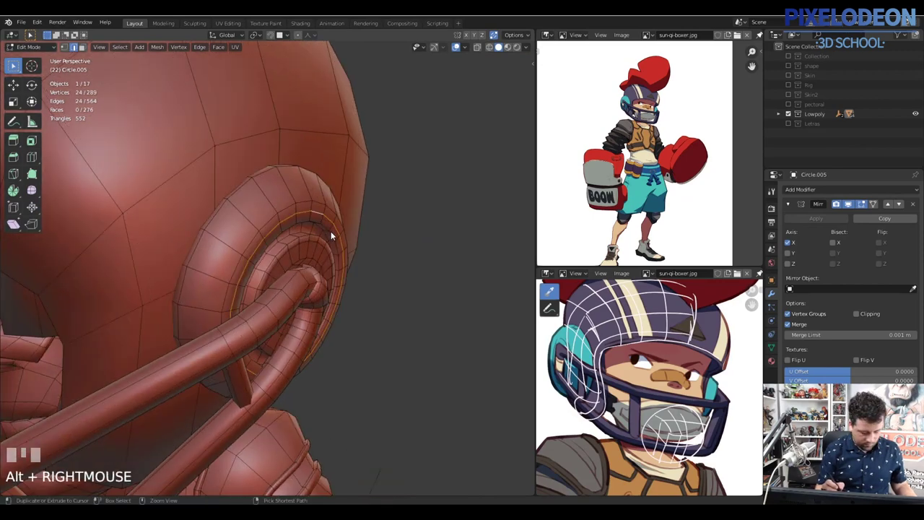
Step: Dissolve two inner edge loops of the ear piece with Ctrl+X, undoing the last dissolve
{"action": "key", "text": "ctrl+x"}
{"action": "left_click_drag", "start_coordinate": [327, 222], "coordinate": [307, 262]}
{"action": "right_click", "coordinate": [307, 261]}
{"action": "key", "text": "ctrl+x"}
{"action": "left_click_drag", "start_coordinate": [317, 286], "coordinate": [306, 301]}
{"action": "right_click", "coordinate": [306, 301]}
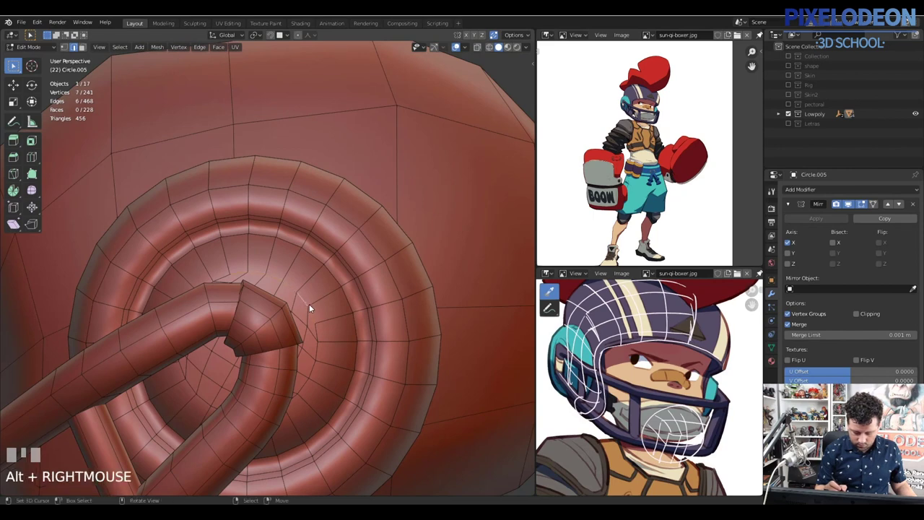
{"action": "key", "text": "ctrl+z"}
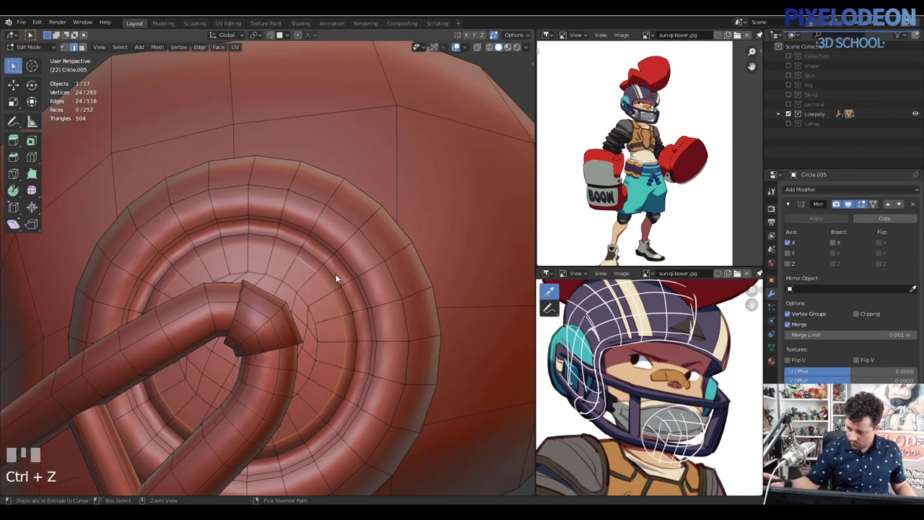
Step: Grow and shrink the loop selection, switch select mode and remove the ring via the X delete menu
{"action": "key", "text": "ctrl+KP_Add"}
{"action": "key", "text": "ctrl+KP_Subtract"}
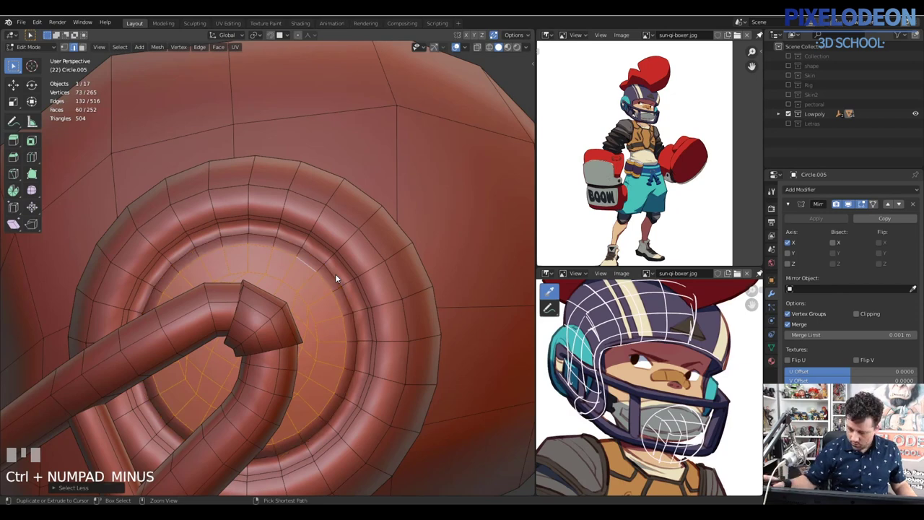
{"action": "key", "text": "ctrl+Tab"}
{"action": "key", "text": "Escape"}
{"action": "key", "text": "ctrl+KP_Subtract"}
{"action": "key", "text": "x"}
{"action": "right_click", "coordinate": [310, 300]}
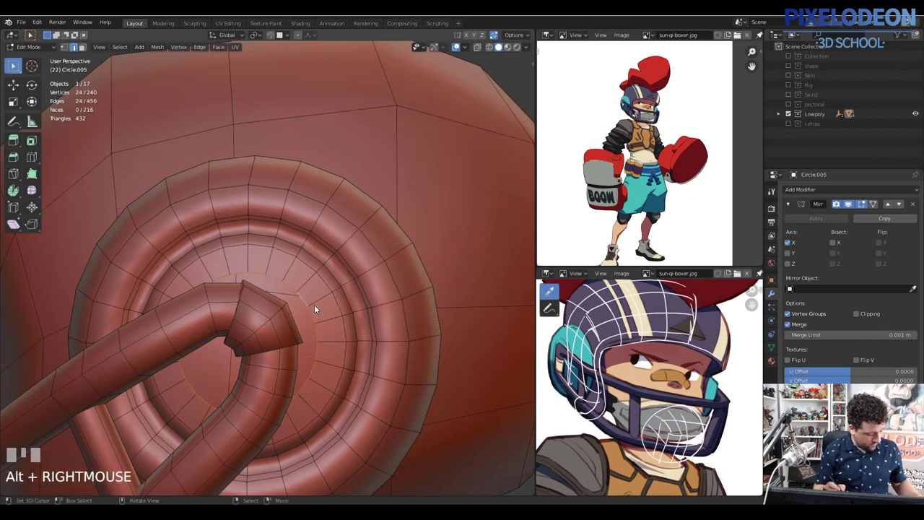
Step: Merge the leftover vertices and dissolve one more inner ring of the ear piece
{"action": "key", "text": "m"}
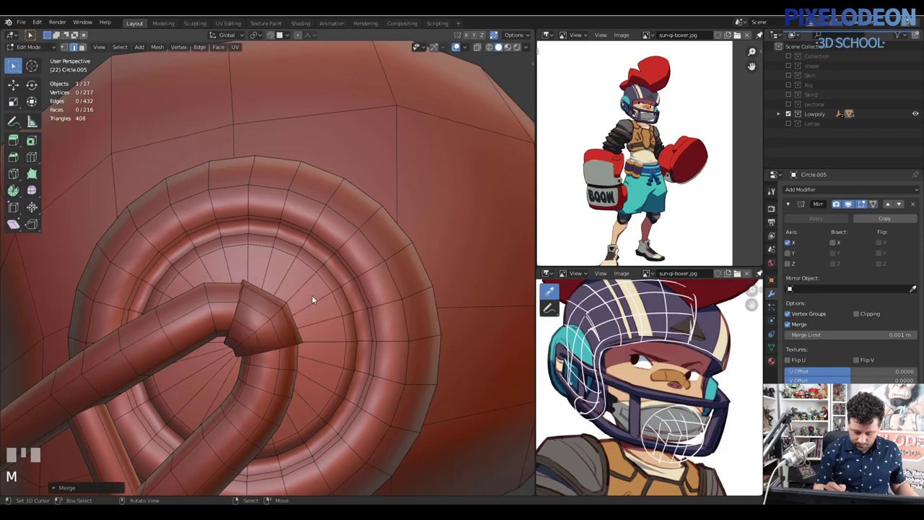
{"action": "left_click_drag", "start_coordinate": [308, 314], "coordinate": [319, 295]}
{"action": "key", "text": "2"}
{"action": "right_click", "coordinate": [330, 283]}
{"action": "key", "text": "ctrl+x"}
{"action": "left_click_drag", "start_coordinate": [321, 290], "coordinate": [325, 251]}
{"action": "right_click", "coordinate": [325, 251]}
Step: Pick the vertices along the ear piece's radial edges one by one, 97 of 193 selected
{"action": "right_click", "coordinate": [361, 272]}
{"action": "left_click_drag", "start_coordinate": [374, 309], "coordinate": [372, 337]}
{"action": "right_click", "coordinate": [366, 353]}
{"action": "right_click", "coordinate": [347, 377]}
{"action": "right_click", "coordinate": [315, 386]}
{"action": "right_click", "coordinate": [284, 395]}
{"action": "right_click", "coordinate": [260, 362]}
{"action": "left_click_drag", "start_coordinate": [264, 322], "coordinate": [285, 322]}
{"action": "right_click", "coordinate": [286, 322]}
{"action": "left_click_drag", "start_coordinate": [287, 350], "coordinate": [256, 303]}
{"action": "right_click", "coordinate": [255, 303]}
{"action": "right_click", "coordinate": [273, 285]}
{"action": "right_click", "coordinate": [296, 264]}
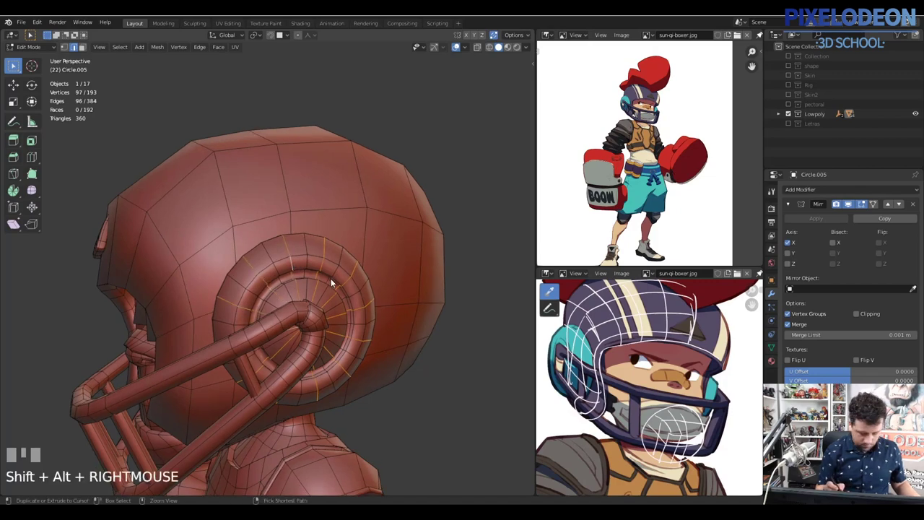
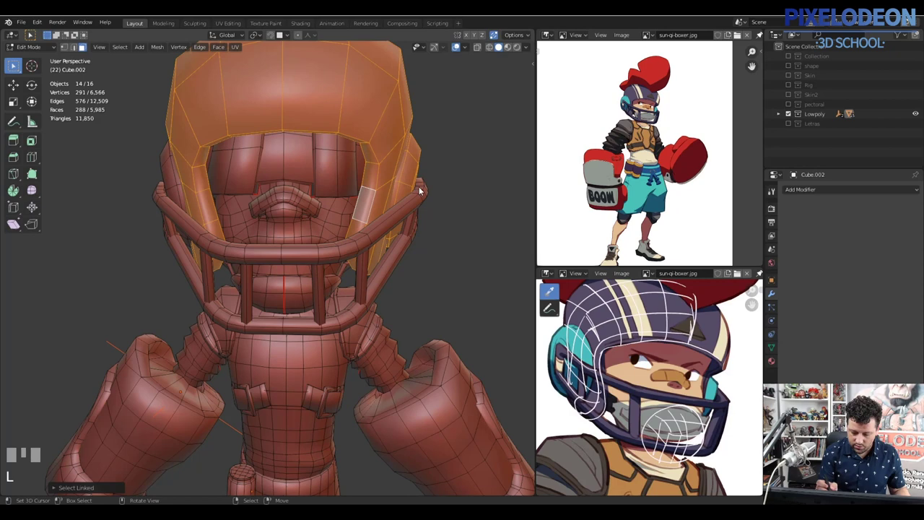
Step: Hide the three helmet pieces with H to expose the neck mesh beneath
{"action": "right_click", "coordinate": [385, 188]}
{"action": "key", "text": "h"}
{"action": "right_click", "coordinate": [407, 179]}
{"action": "key", "text": "h"}
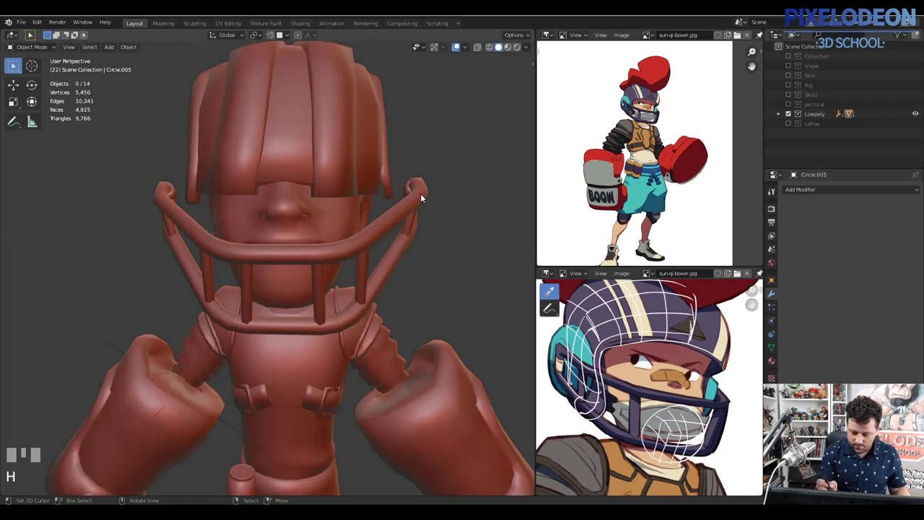
{"action": "right_click", "coordinate": [424, 199]}
{"action": "key", "text": "h"}
Step: Enter Edit Mode on the neck object and grab its linked islands under the cursor with L
{"action": "left_click_drag", "start_coordinate": [382, 201], "coordinate": [447, 218]}
{"action": "right_click", "coordinate": [447, 218]}
{"action": "left_click_drag", "start_coordinate": [343, 240], "coordinate": [363, 226]}
{"action": "key", "text": "Tab"}
{"action": "right_click", "coordinate": [363, 226]}
{"action": "key", "text": "l"}
{"action": "left_click_drag", "start_coordinate": [359, 232], "coordinate": [326, 225]}
{"action": "key", "text": "l"}
{"action": "key", "text": "l"}
{"action": "key", "text": "l"}
{"action": "key", "text": "l"}
{"action": "key", "text": "l"}
Step: Delete the selected linked geometry, return to Object Mode and unhide everything with Alt+H
{"action": "right_click", "coordinate": [326, 224]}
{"action": "key", "text": "l"}
{"action": "left_click_drag", "start_coordinate": [291, 90], "coordinate": [388, 224]}
{"action": "key", "text": "l"}
{"action": "key", "text": "x"}
{"action": "key", "text": "Tab"}
{"action": "key", "text": "alt+h"}
Step: Select retopologia.013, enter Edit Mode in Left view and start a box selection over it
{"action": "right_click", "coordinate": [196, 261]}
{"action": "key", "text": "Tab"}
{"action": "right_click", "coordinate": [197, 278]}
{"action": "key", "text": "l"}
{"action": "key", "text": "alt+q"}
{"action": "key", "text": "a"}
{"action": "key", "text": "b"}
Step: Pick faces around the front of the head piece one at a time
{"action": "right_click", "coordinate": [388, 224]}
{"action": "right_click", "coordinate": [228, 214]}
{"action": "right_click", "coordinate": [224, 207]}
{"action": "right_click", "coordinate": [231, 218]}
{"action": "right_click", "coordinate": [224, 212]}
{"action": "right_click", "coordinate": [228, 225]}
{"action": "right_click", "coordinate": [226, 210]}
{"action": "right_click", "coordinate": [231, 224]}
{"action": "right_click", "coordinate": [226, 203]}
Step: Pick faces along the base of the ear piece and down the neck, adding linked ones with L
{"action": "right_click", "coordinate": [235, 197]}
{"action": "right_click", "coordinate": [243, 190]}
{"action": "left_click_drag", "start_coordinate": [238, 215], "coordinate": [362, 186]}
{"action": "right_click", "coordinate": [361, 187]}
{"action": "right_click", "coordinate": [373, 193]}
{"action": "right_click", "coordinate": [378, 204]}
{"action": "right_click", "coordinate": [385, 216]}
{"action": "right_click", "coordinate": [388, 217]}
{"action": "left_click_drag", "start_coordinate": [402, 212], "coordinate": [311, 256]}
{"action": "key", "text": "l"}
{"action": "right_click", "coordinate": [311, 255]}
Step: Extend the face selection across the jaw and lower neck while orbiting the head
{"action": "left_click_drag", "start_coordinate": [292, 253], "coordinate": [271, 268]}
{"action": "left_click_drag", "start_coordinate": [248, 250], "coordinate": [249, 254]}
{"action": "right_click", "coordinate": [249, 253]}
{"action": "left_click_drag", "start_coordinate": [236, 266], "coordinate": [197, 301]}
{"action": "right_click", "coordinate": [197, 301]}
{"action": "left_click_drag", "start_coordinate": [242, 303], "coordinate": [352, 285]}
{"action": "right_click", "coordinate": [352, 285]}
{"action": "left_click_drag", "start_coordinate": [373, 288], "coordinate": [311, 188]}
{"action": "right_click", "coordinate": [358, 308]}
{"action": "key", "text": "\\"}
{"action": "right_click", "coordinate": [311, 188]}
Step: Add the faces across the forehead and cheeks of the head piece to the selection
{"action": "left_click_drag", "start_coordinate": [332, 207], "coordinate": [220, 195]}
{"action": "right_click", "coordinate": [220, 196]}
{"action": "right_click", "coordinate": [220, 186]}
{"action": "left_click_drag", "start_coordinate": [244, 192], "coordinate": [265, 188]}
{"action": "right_click", "coordinate": [266, 188]}
{"action": "right_click", "coordinate": [266, 204]}
{"action": "left_click_drag", "start_coordinate": [285, 185], "coordinate": [289, 190]}
{"action": "right_click", "coordinate": [289, 190]}
{"action": "right_click", "coordinate": [286, 181]}
{"action": "left_click_drag", "start_coordinate": [258, 178], "coordinate": [225, 231]}
{"action": "right_click", "coordinate": [225, 231]}
Step: Circle-select the remaining face area and extend to linked geometry, 644 of 1,066 faces, hair excluded
{"action": "left_click_drag", "start_coordinate": [218, 258], "coordinate": [270, 257]}
{"action": "key", "text": "c"}
{"action": "right_click", "coordinate": [270, 257]}
{"action": "left_click_drag", "start_coordinate": [294, 232], "coordinate": [303, 189]}
{"action": "left_click", "coordinate": [303, 189]}
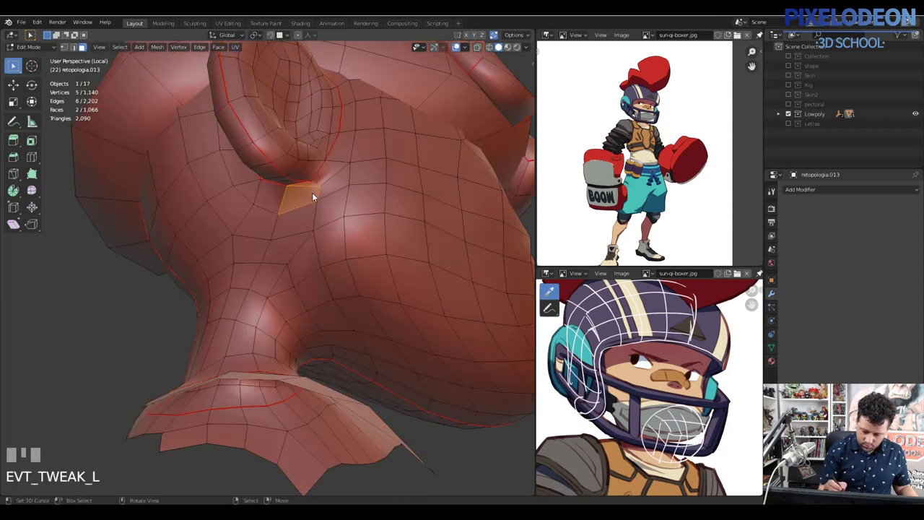
{"action": "key", "text": "ctrl+z"}
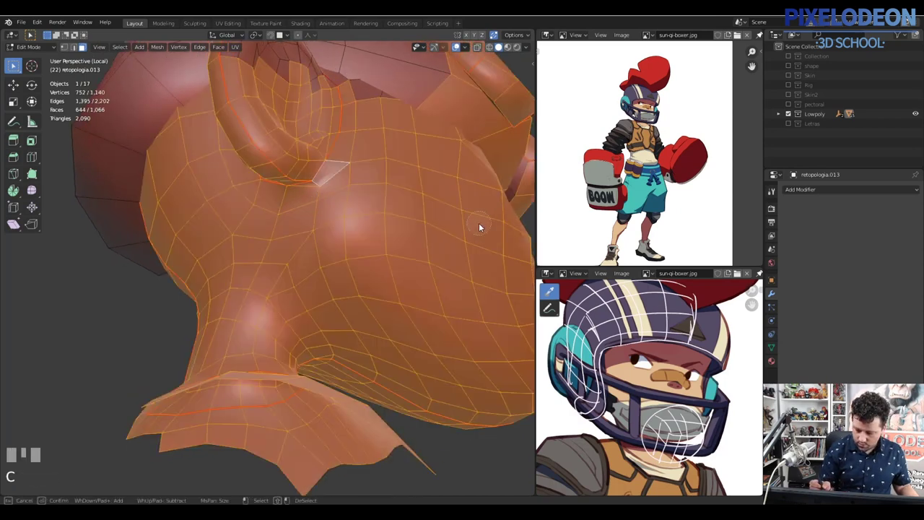